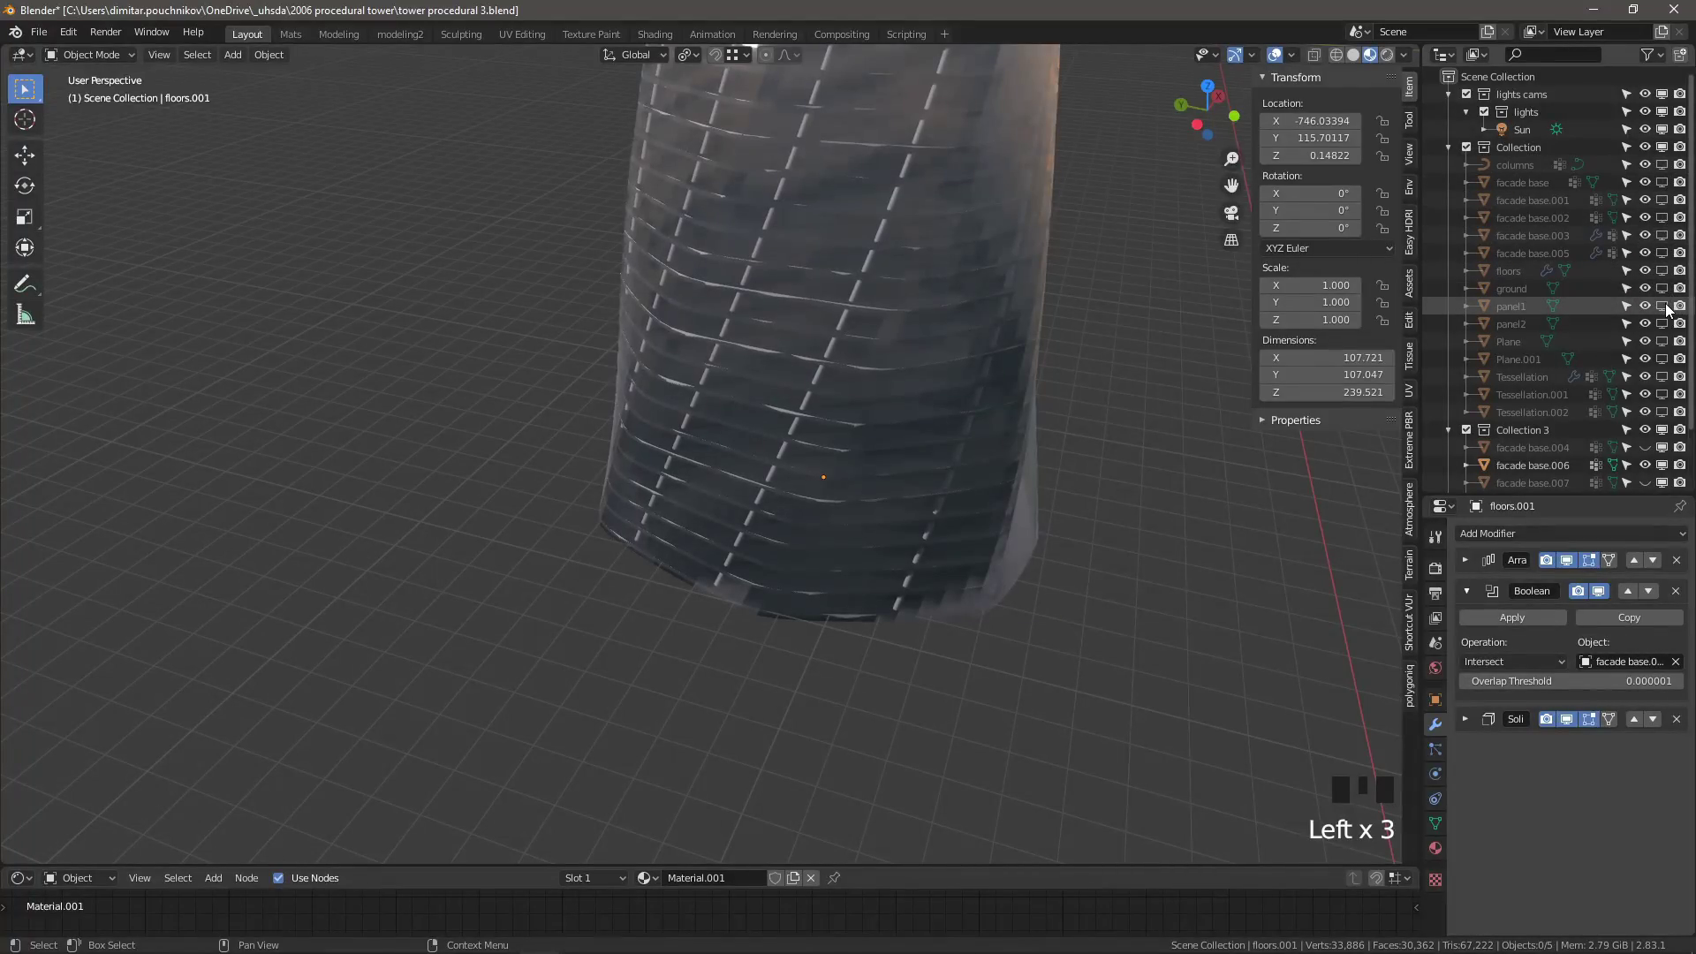
Select panel1, isolate it for a close look, then add facade base.006 to the selection
left_click(1671, 309)
left_click(1489, 311)
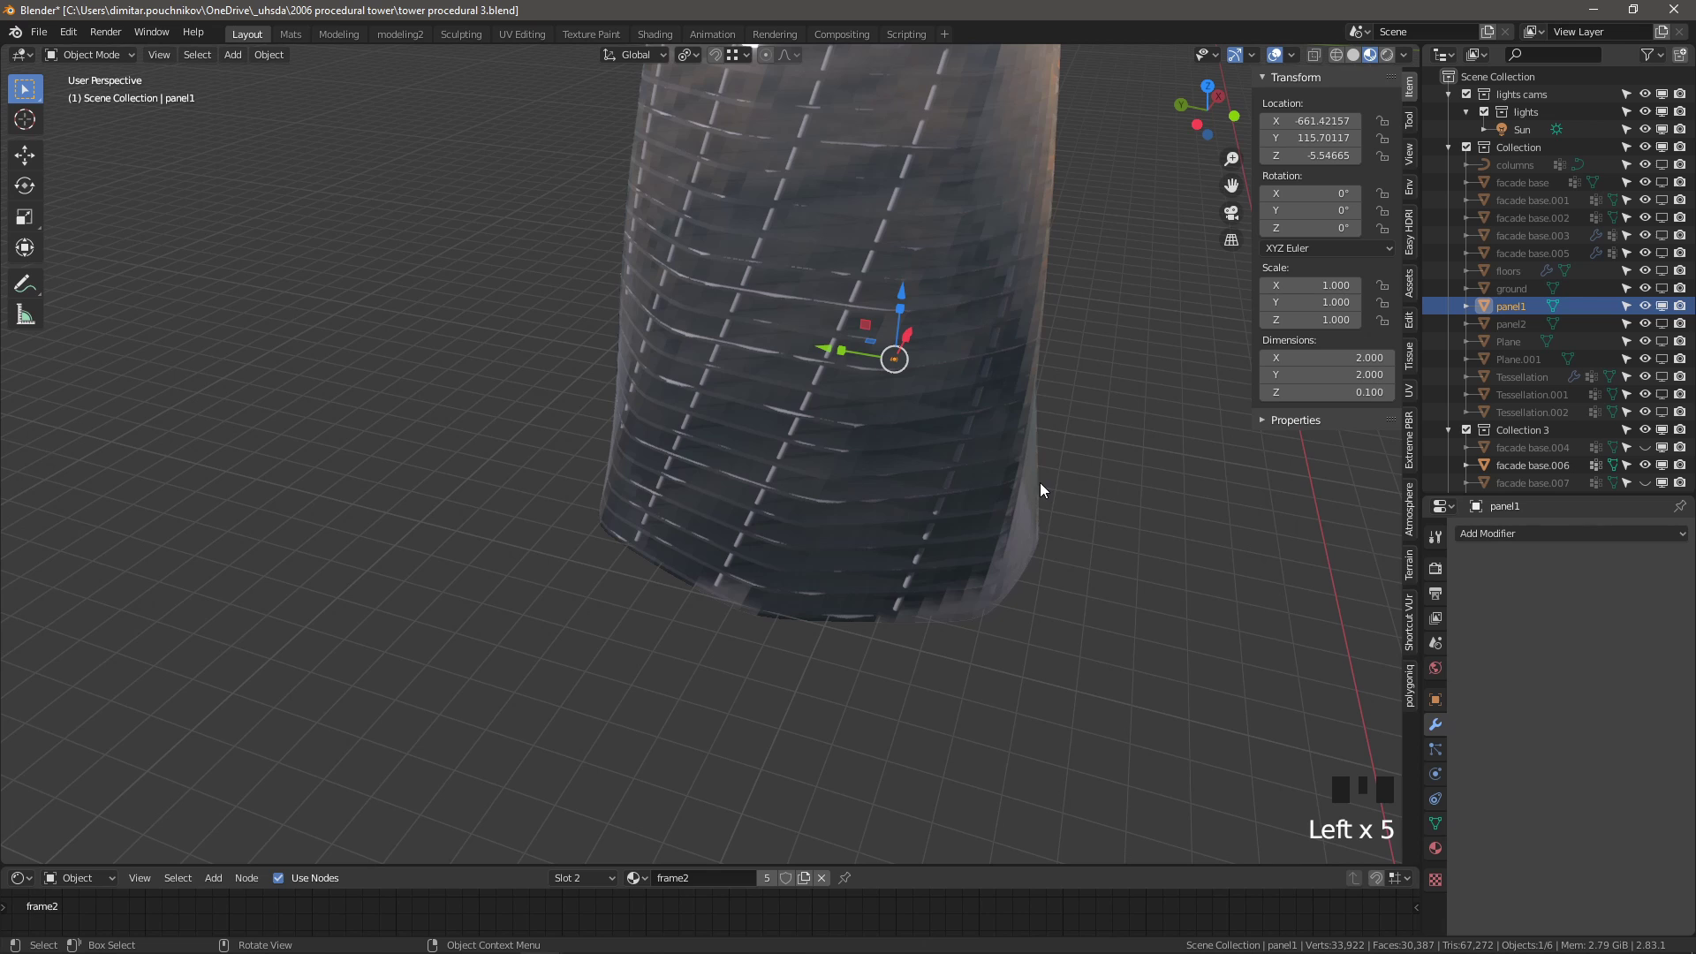
key("`")
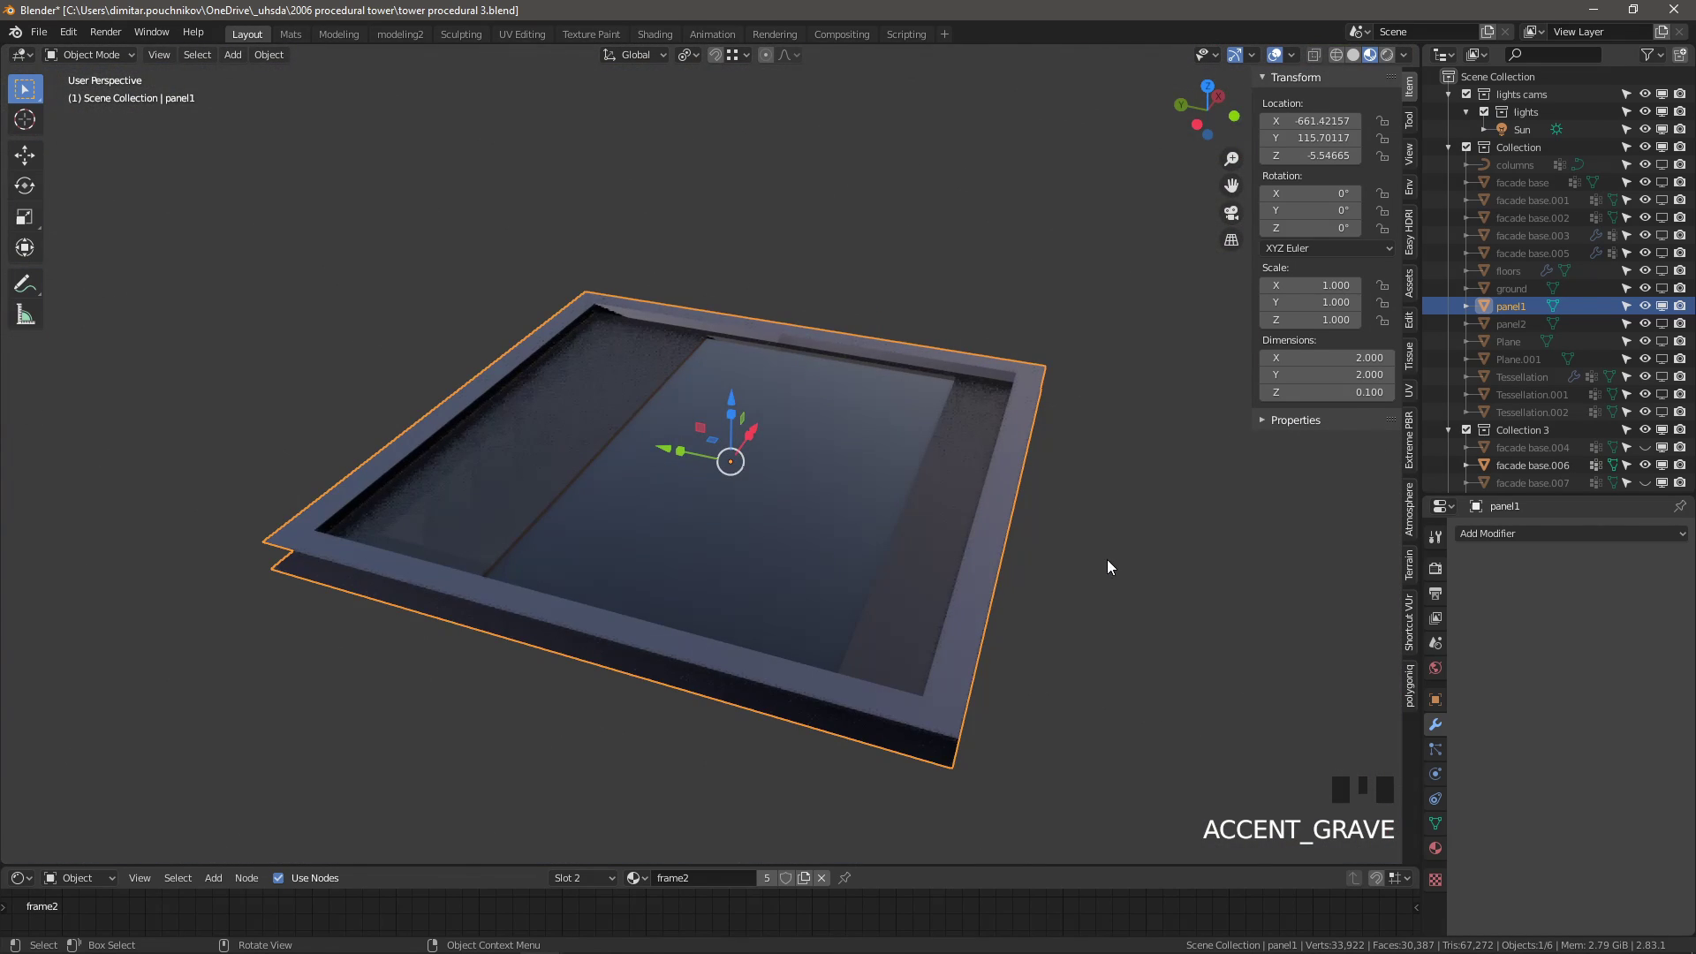
middle_click(1054, 601)
scroll("up", 3)
left_click(552, 164)
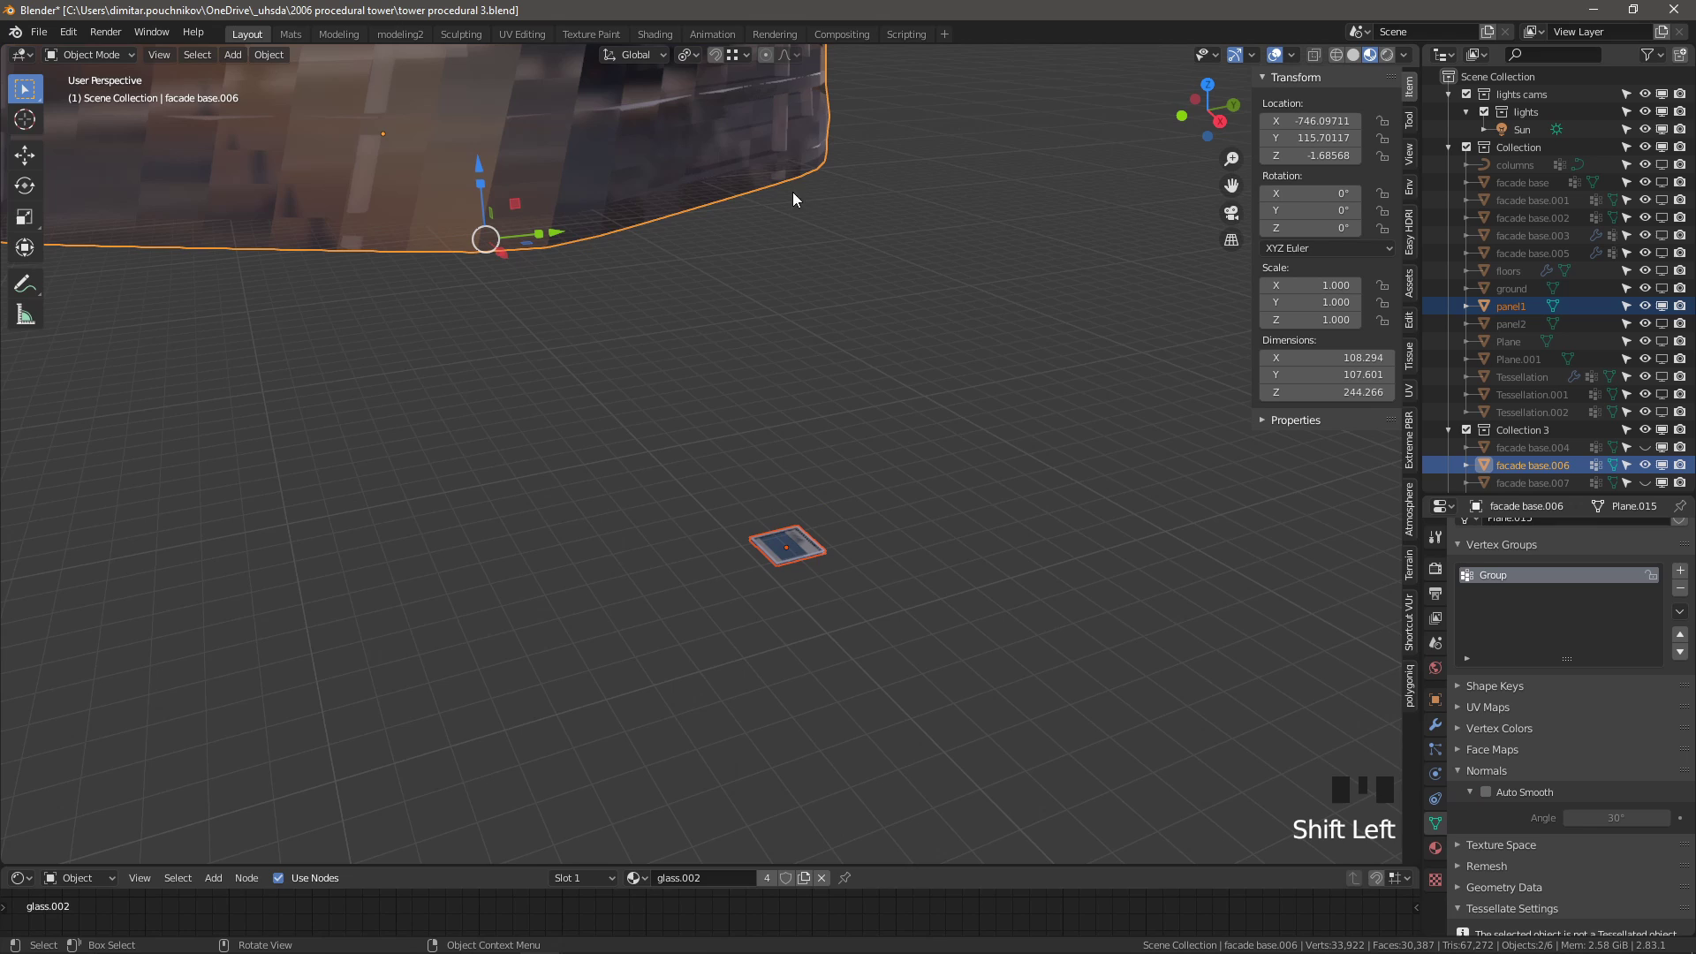
Launch Tissue Tessellate with panel1 as component and facade base.006 as base object
left_click(1413, 362)
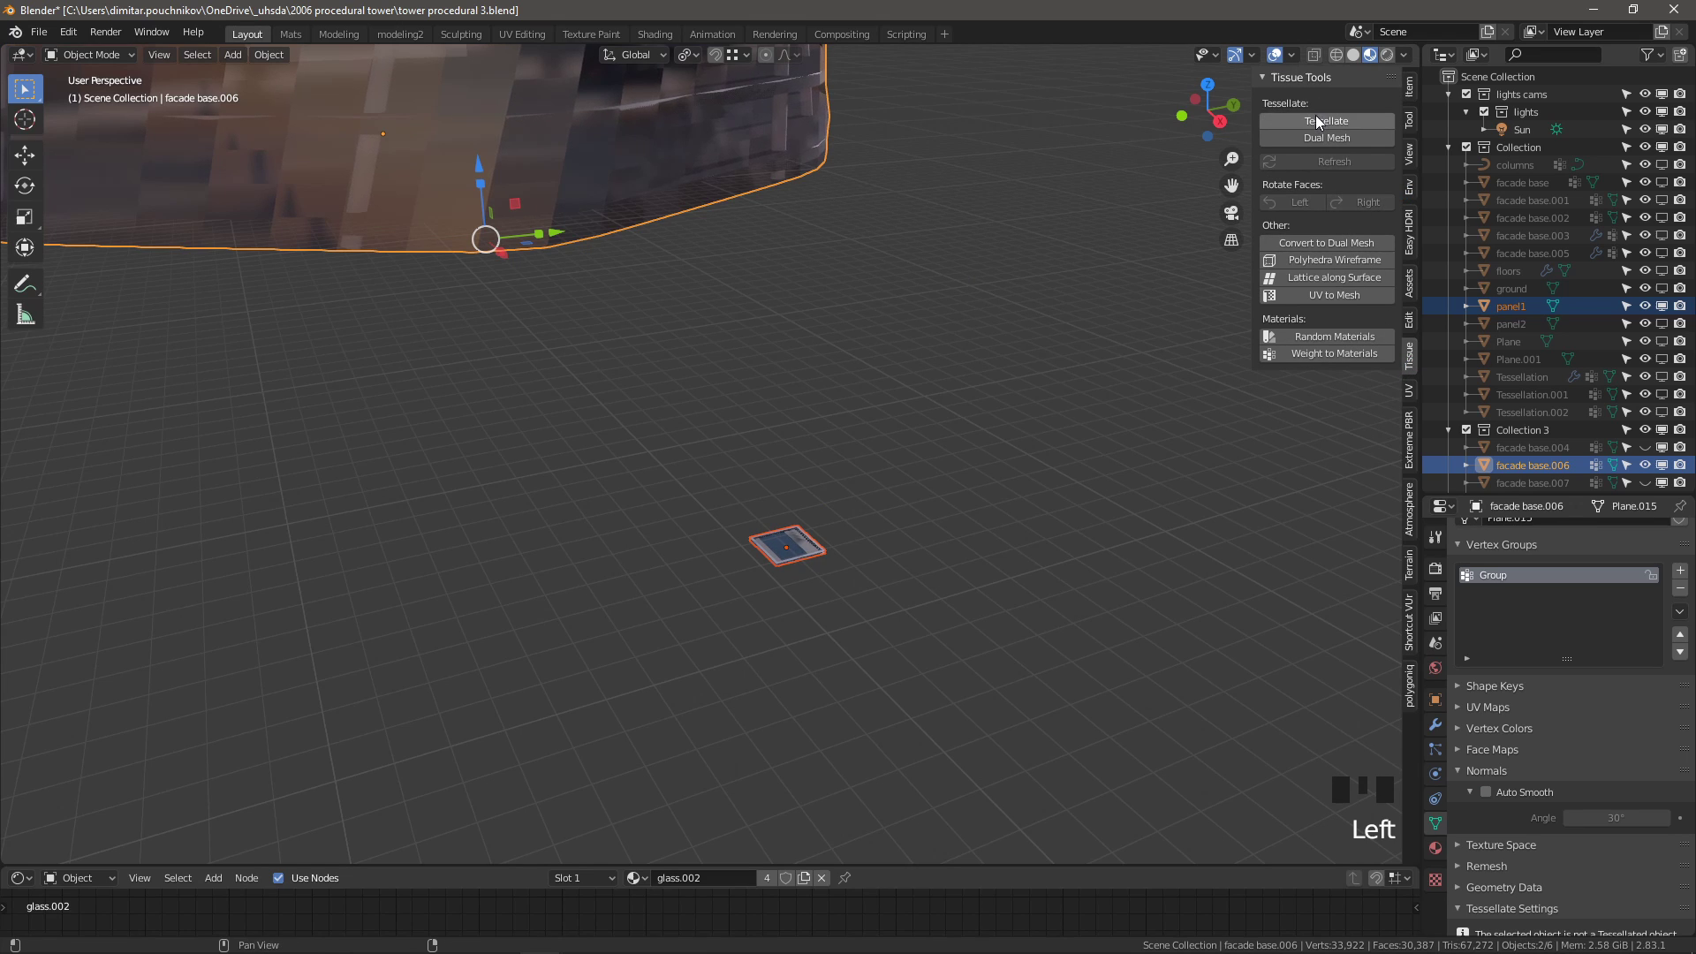
left_click(1494, 435)
left_click(795, 568)
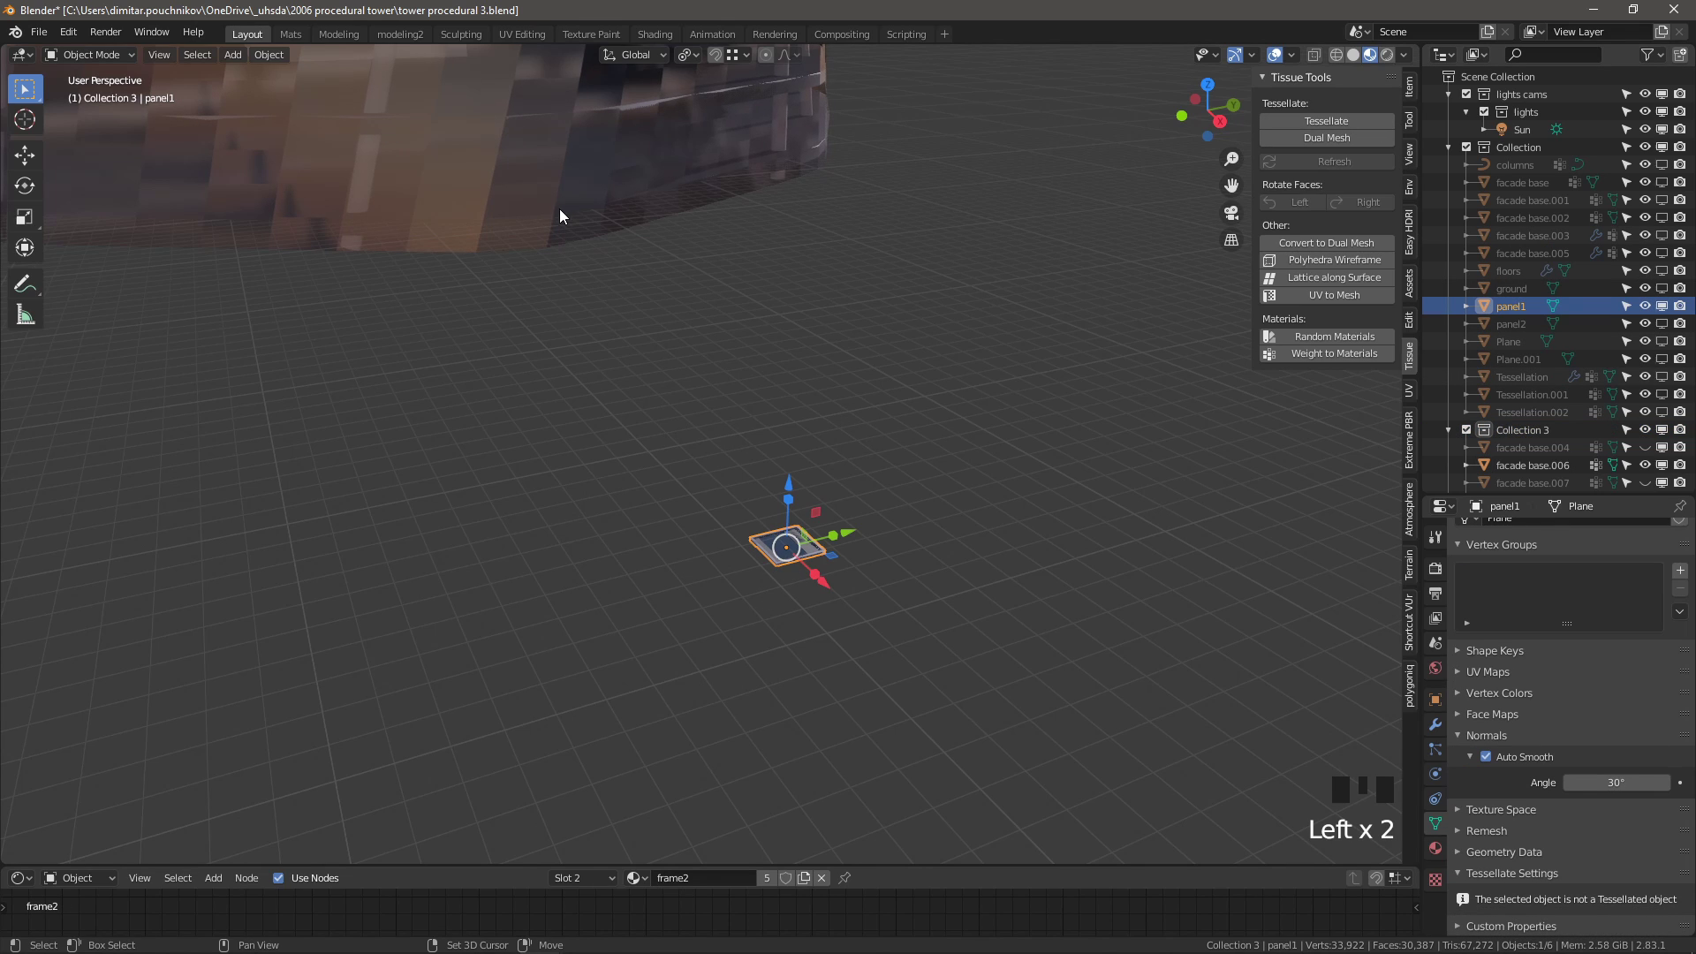
left_click(563, 211)
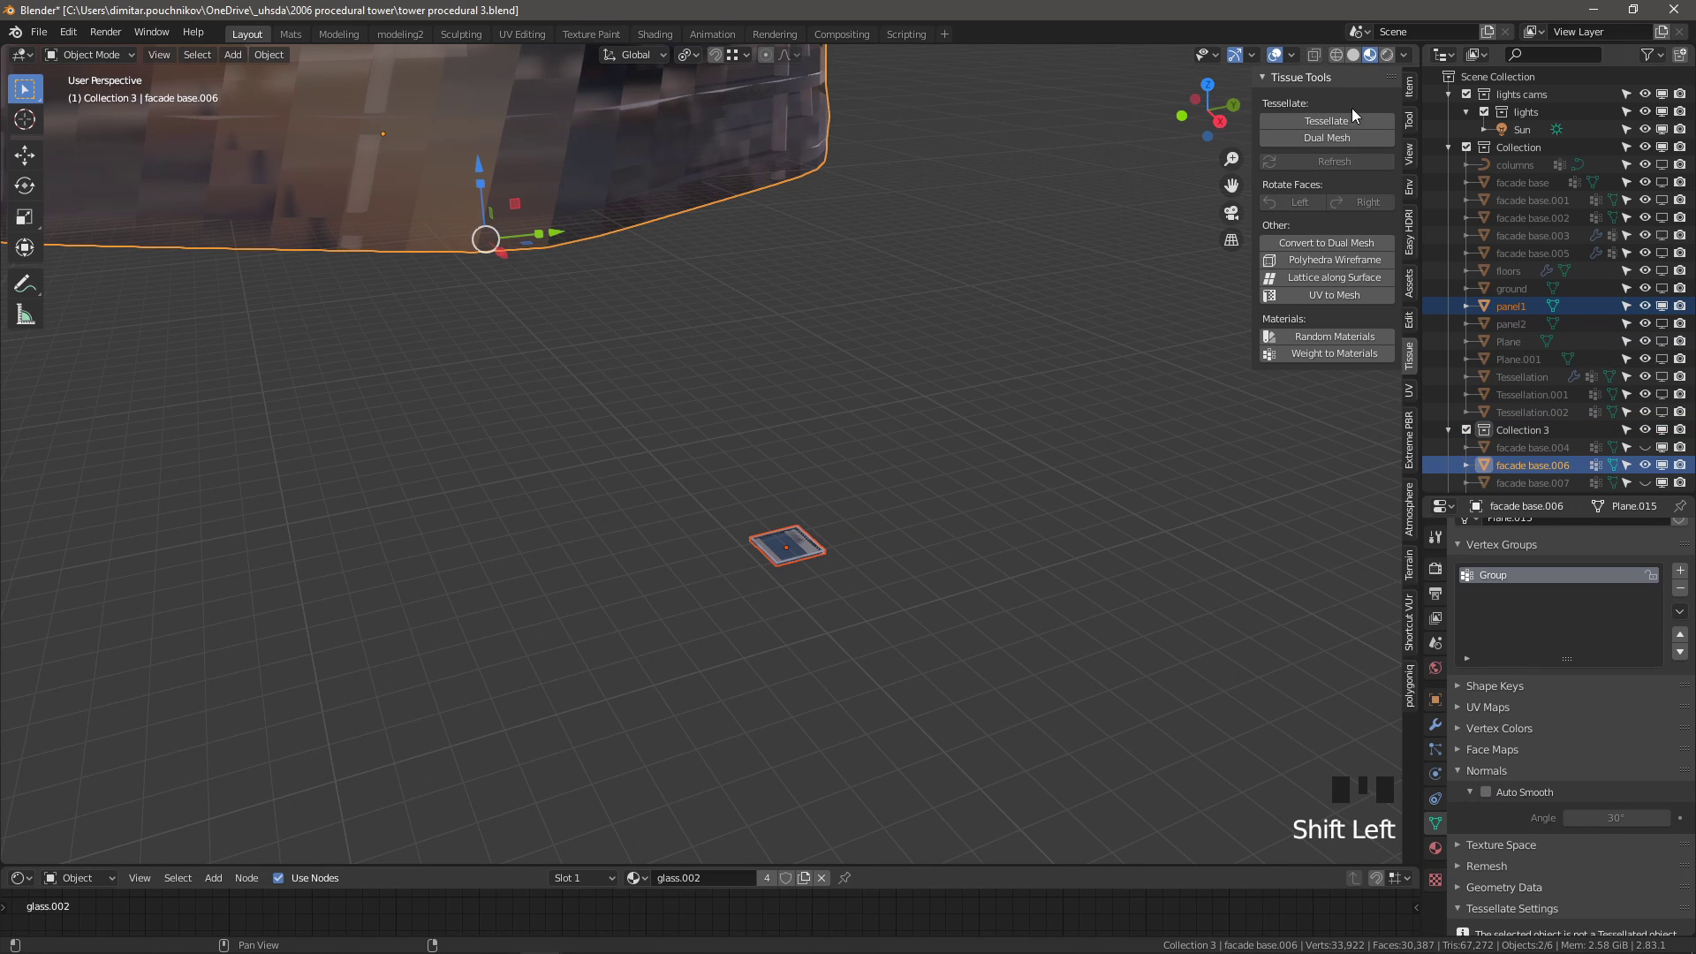
Confirm the tessellation, creating Tessellation.003 with panel1 covering facade base.006
left_click_drag(1358, 127, 1362, 469)
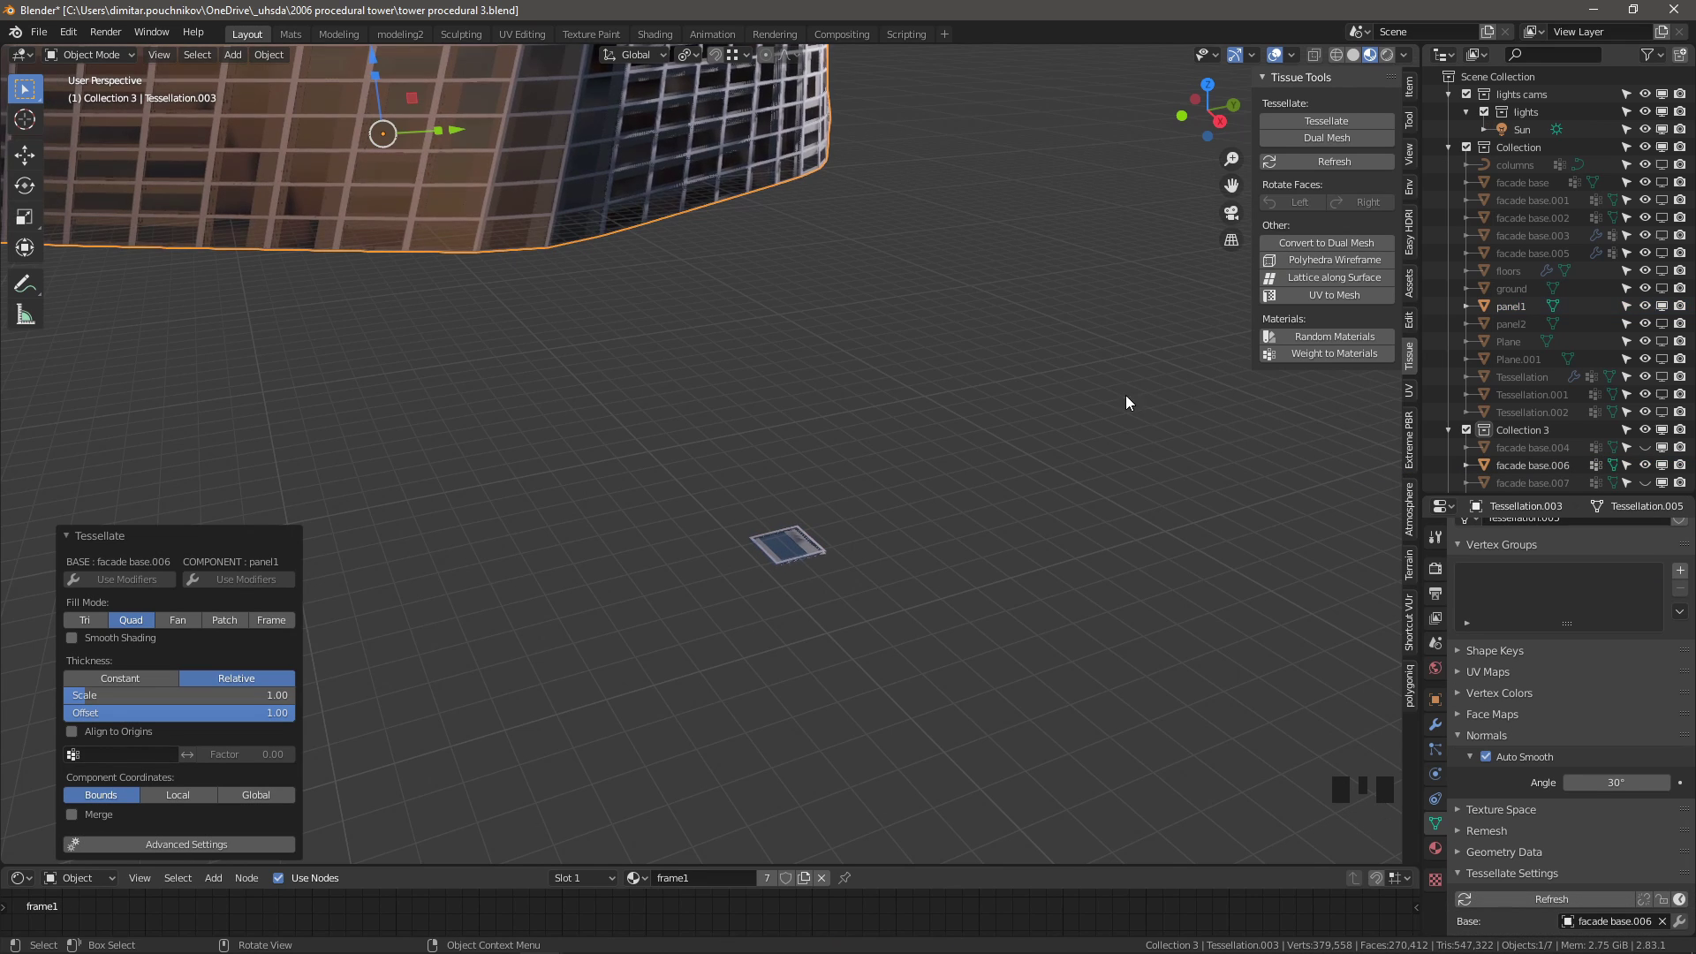
scroll("down", 3)
scroll("down", 3)
left_click(1668, 391)
Orbit and zoom around the newly panelled tower to inspect it
left_click_drag(686, 295, 791, 466)
scroll("down", 3)
left_click_drag(816, 455, 884, 555)
scroll("up", 3)
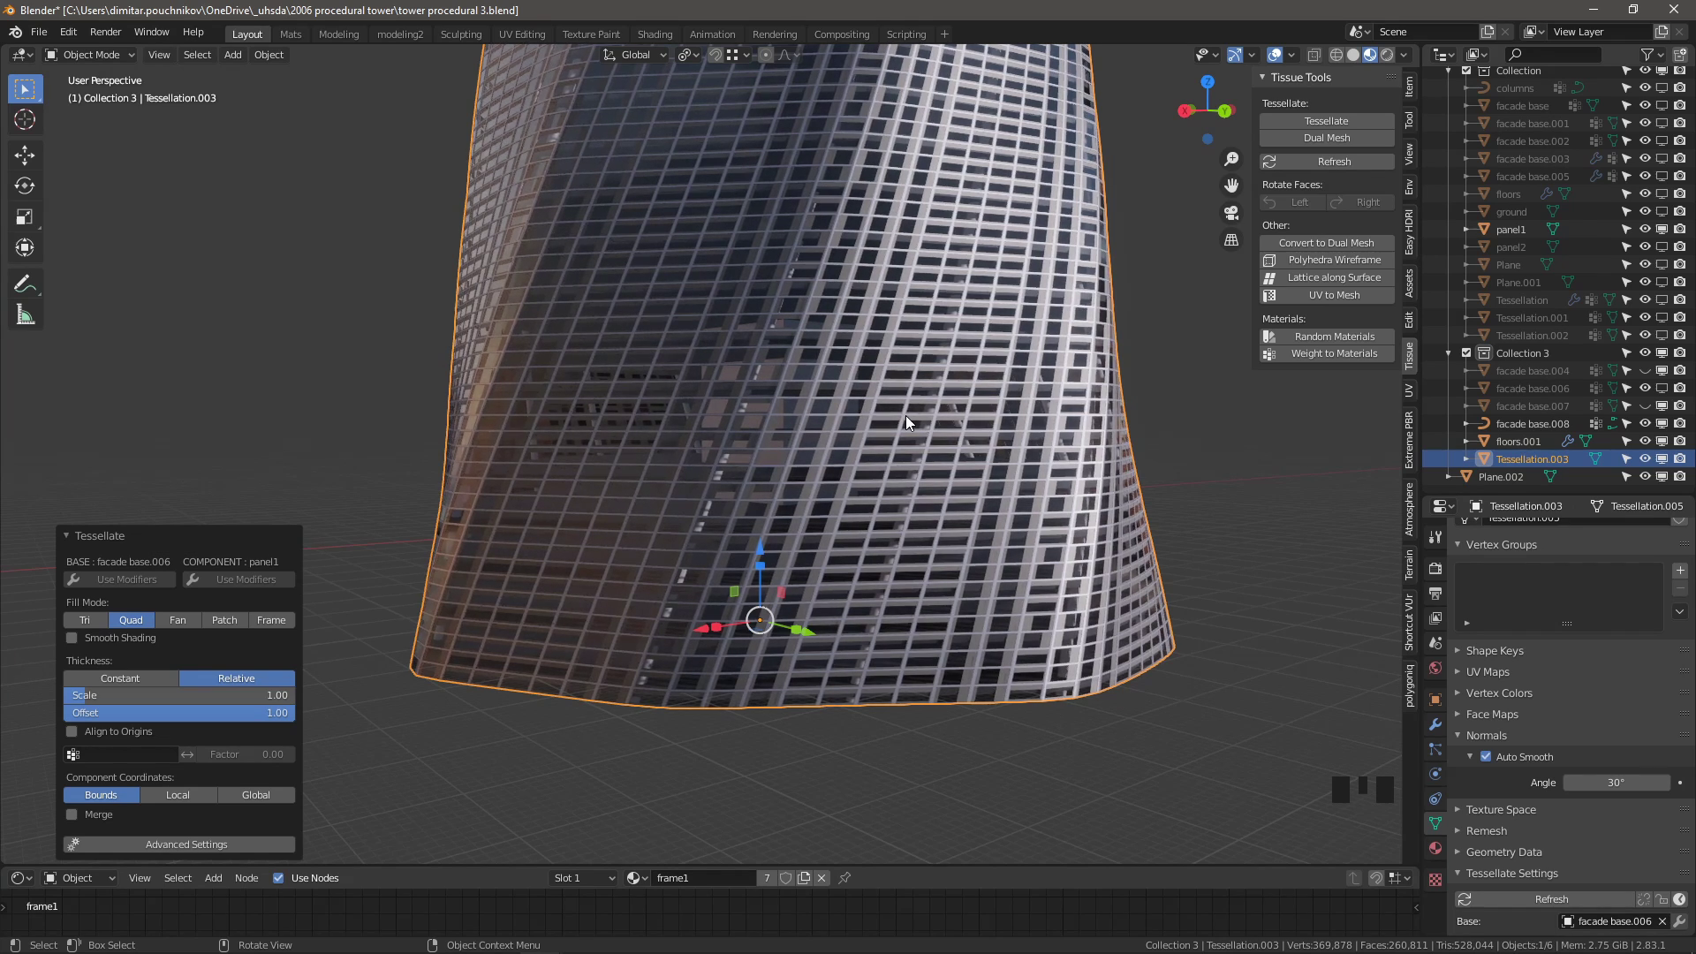
Hide Tessellation.003 in the Outliner and select the plain glass facade base.006 tower
left_click(1674, 458)
scroll("down", 3)
left_click(1667, 405)
double_click(1665, 410)
scroll("down", 3)
left_click(1667, 407)
left_click(1667, 391)
scroll("up", 3)
left_click_drag(665, 498, 740, 504)
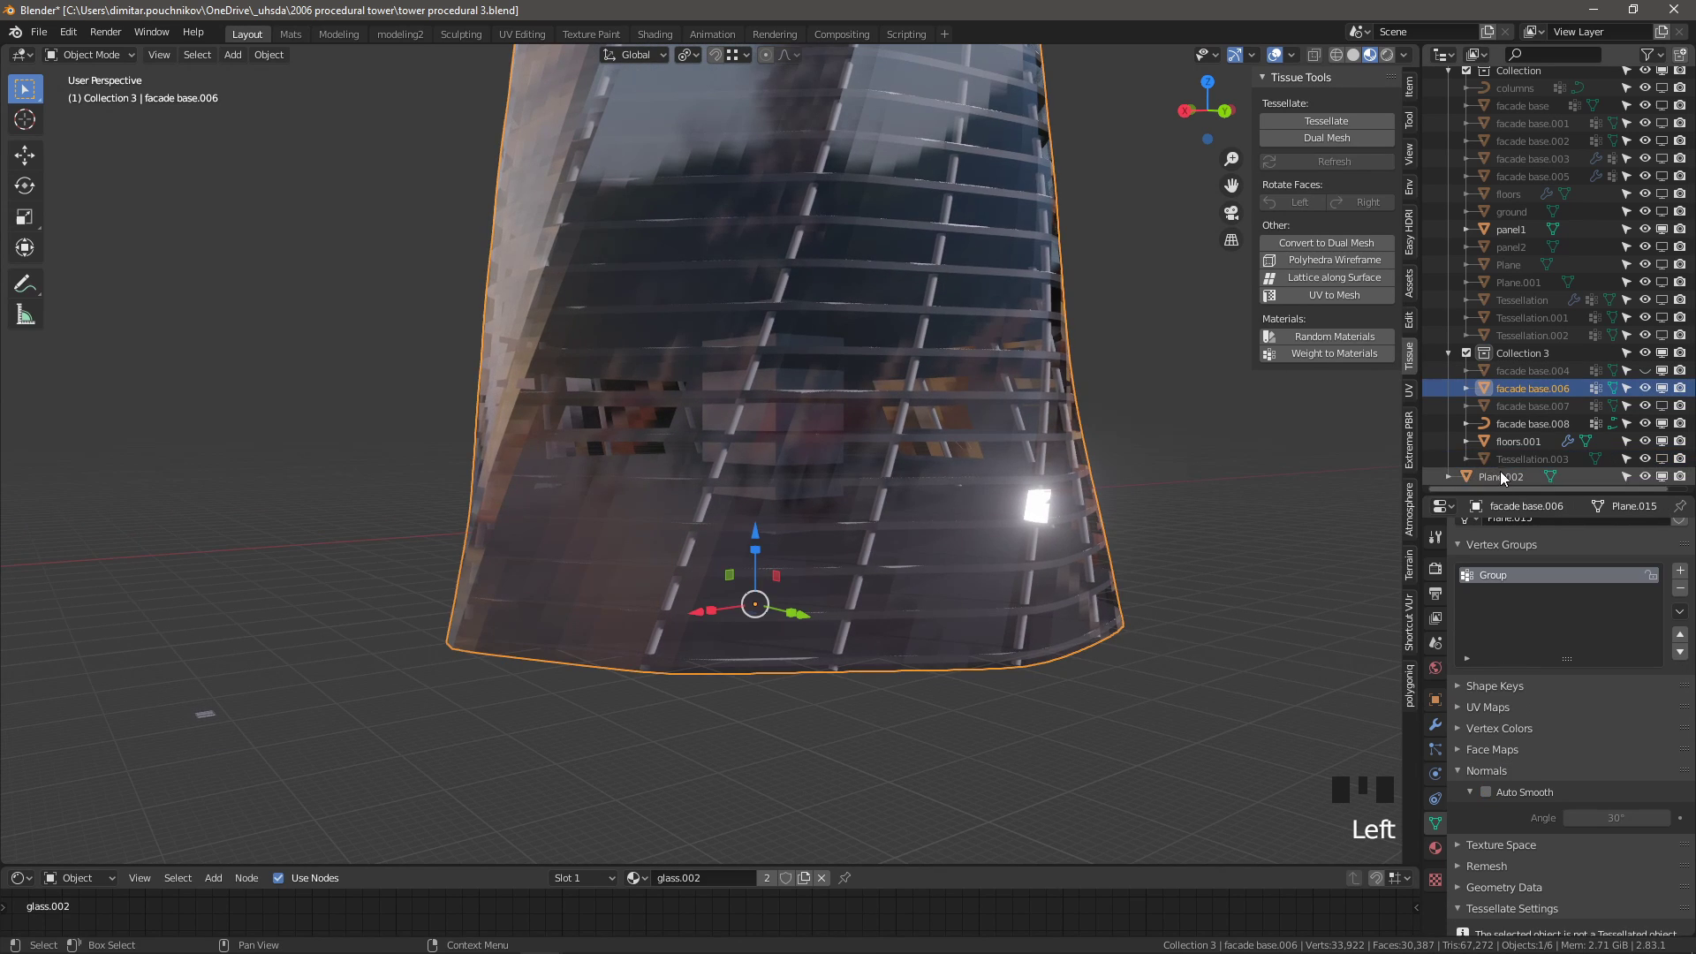
Reselect facade base.006 after checking Tessellation.003, orbiting around the glass tower
left_click(1516, 462)
scroll("down", 3)
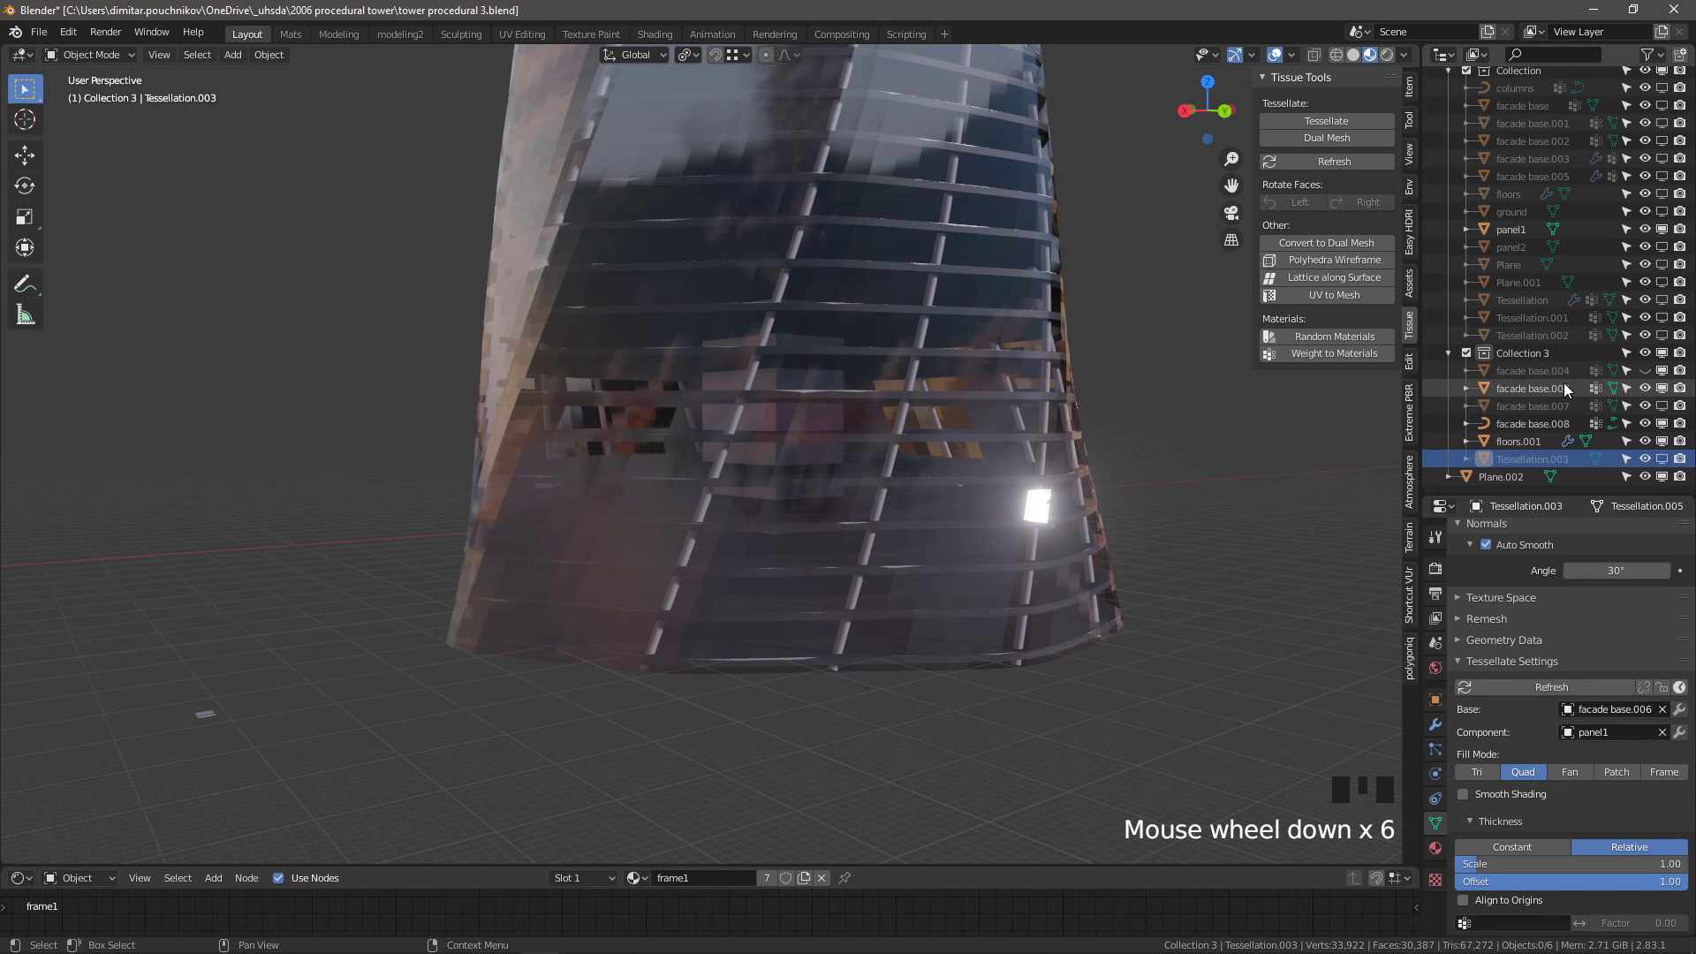
left_click(1563, 389)
scroll("down", 3)
left_click_drag(645, 478, 671, 456)
Enter Edit Mode on facade base.006, select the top ring and separate it, reviewing modifier settings
key("Tab")
scroll("down", 3)
left_click_drag(739, 218, 782, 350)
key("3")
left_click(781, 340)
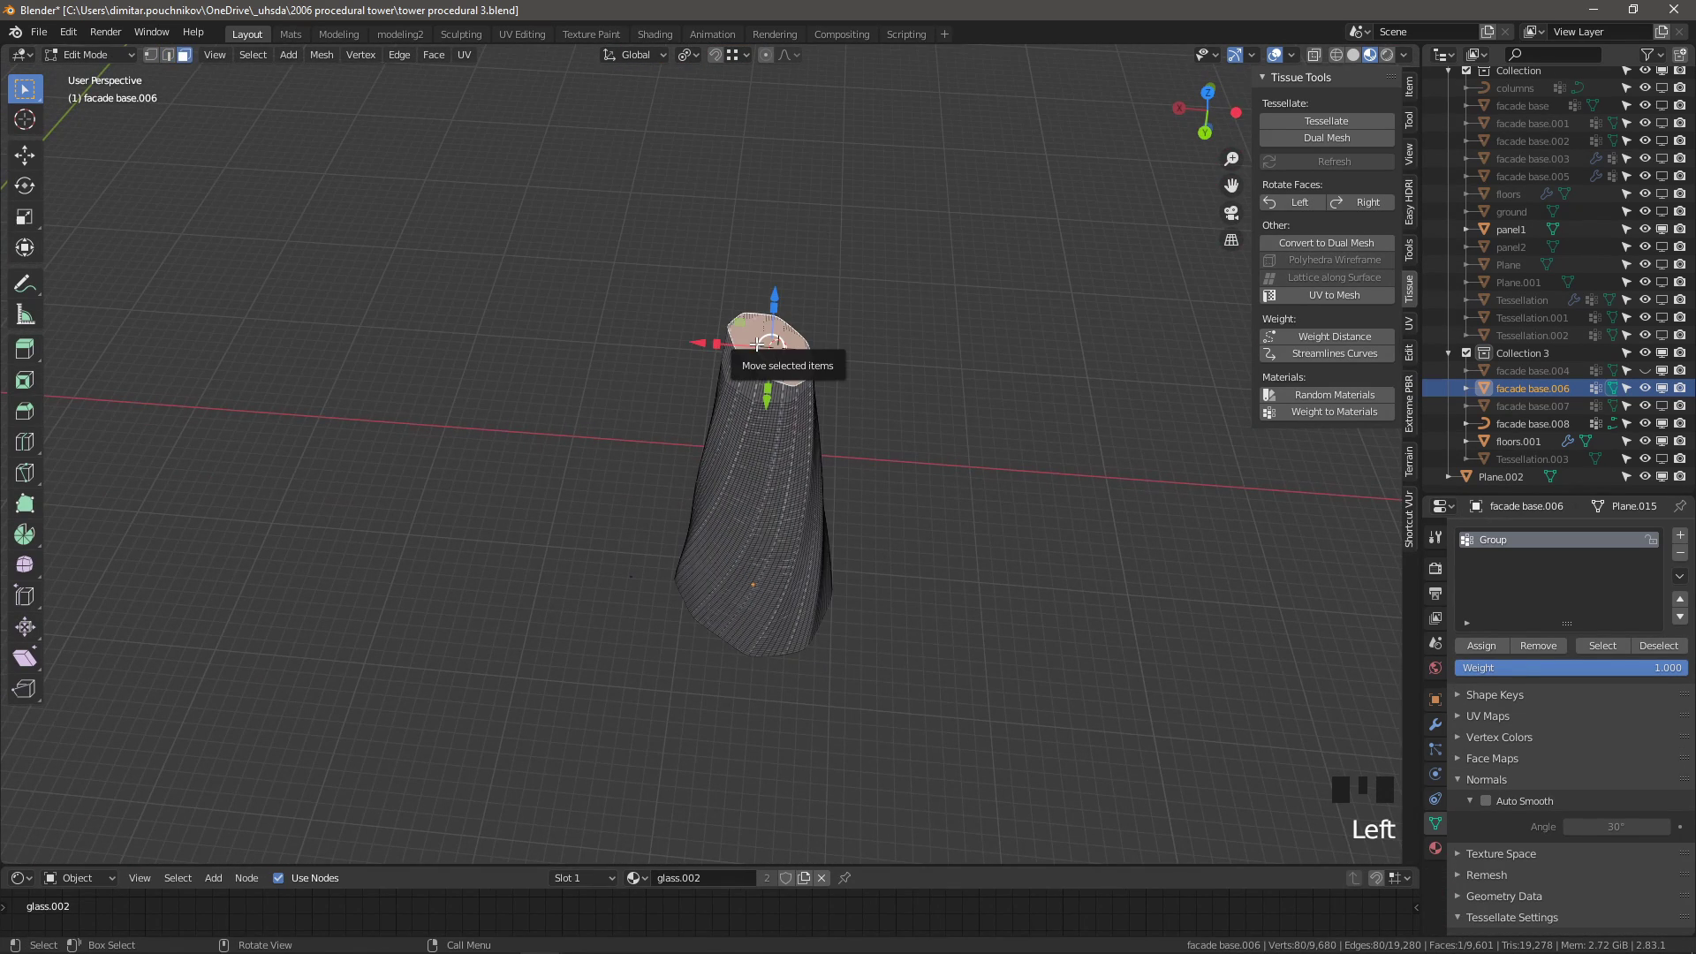
key("p")
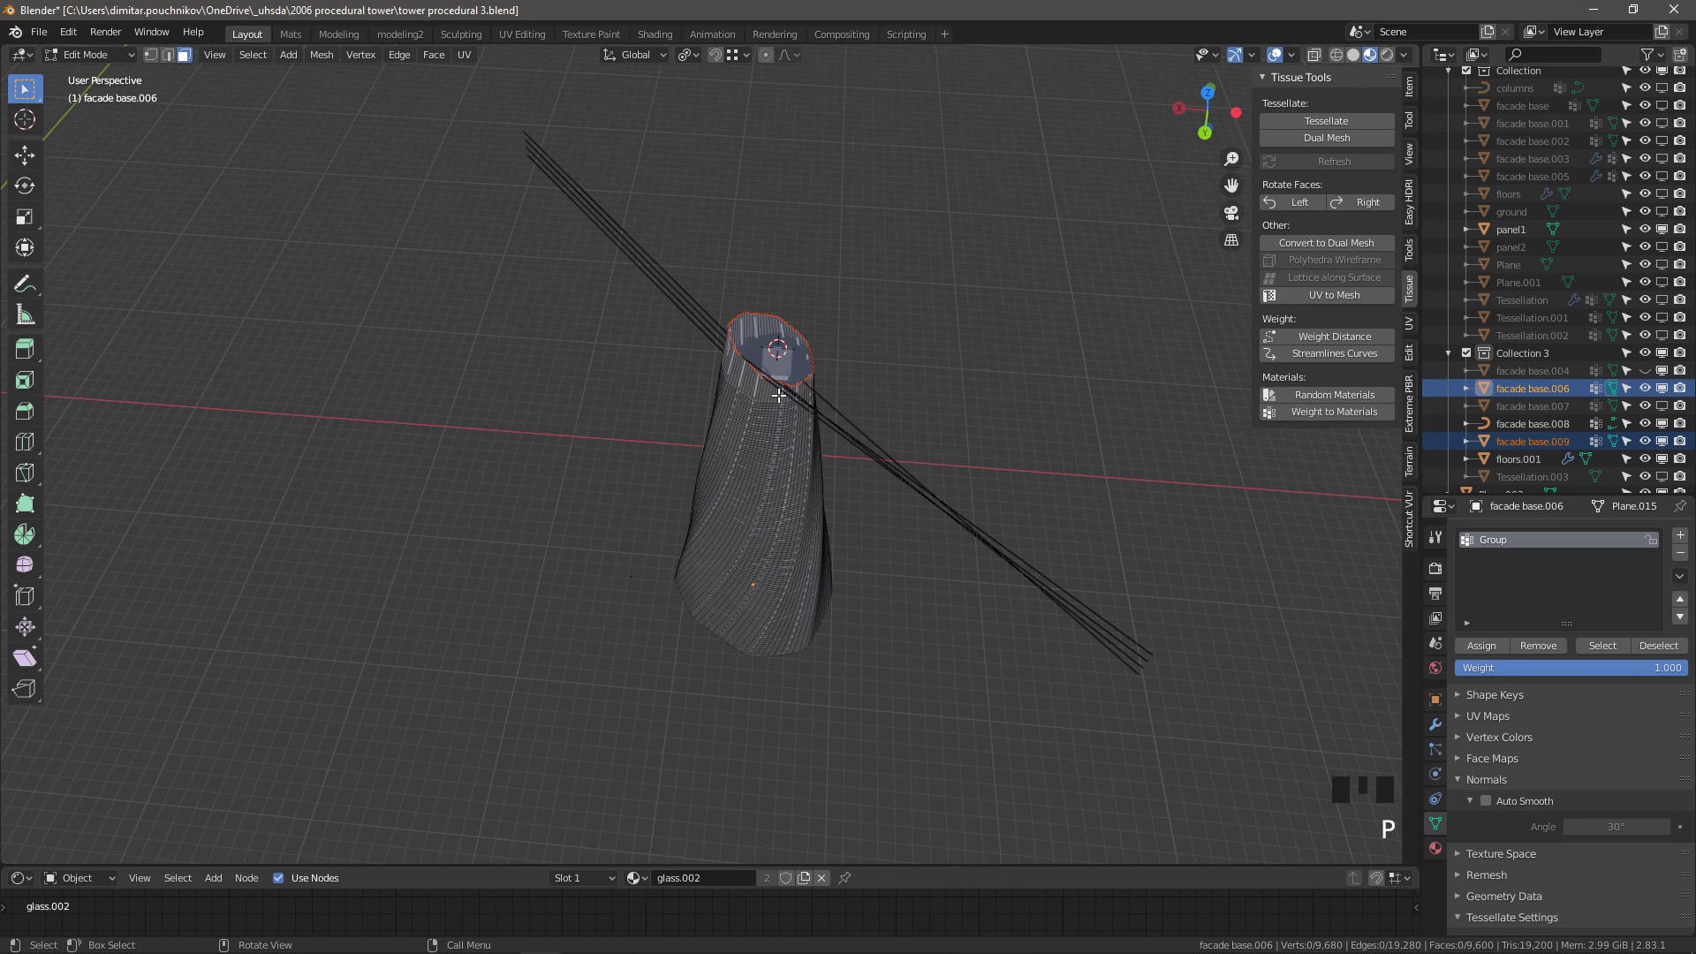
left_click(1441, 721)
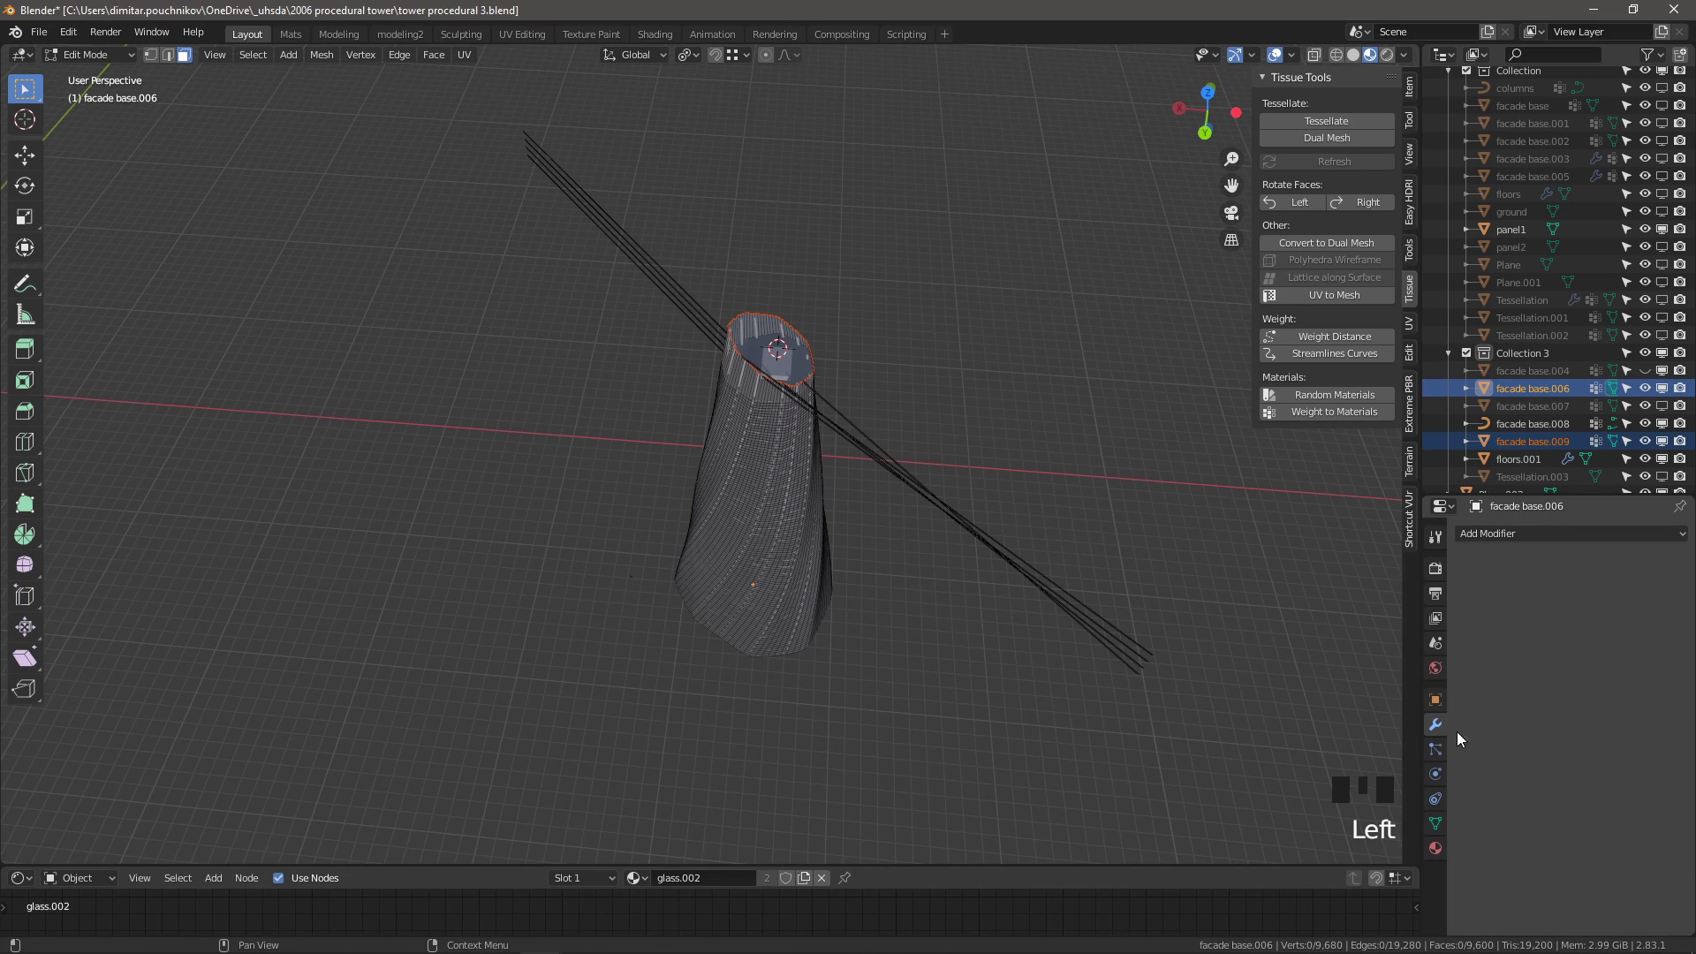
scroll("up", 3)
left_click_drag(800, 386, 864, 319)
scroll("up", 3)
Re-enter Edit Mode and inspect the tower mesh from several angles, picking geometry on its side
left_click(950, 268)
key("Tab")
left_click(965, 236)
left_click(957, 245)
left_click(1469, 564)
left_click_drag(1472, 638, 1025, 385)
scroll("down", 3)
left_click_drag(993, 373, 886, 188)
scroll("up", 3)
left_click_drag(850, 268, 842, 239)
scroll("down", 3)
scroll("up", 3)
scroll("down", 3)
left_click_drag(822, 256, 838, 184)
left_click(838, 183)
left_click(818, 250)
Select a vertical edge loop up the tower and mark it as a UV seam
key("Tab")
scroll("down", 3)
left_click_drag(694, 568, 795, 236)
scroll("down", 3)
left_click_drag(781, 243, 783, 182)
scroll("up", 3)
left_click(802, 187)
left_click(801, 179)
left_click(175, 59)
left_click(785, 167)
left_click_drag(791, 175, 819, 395)
Select all tower geometry, UV-unwrap it, and return to Object Mode
key("a")
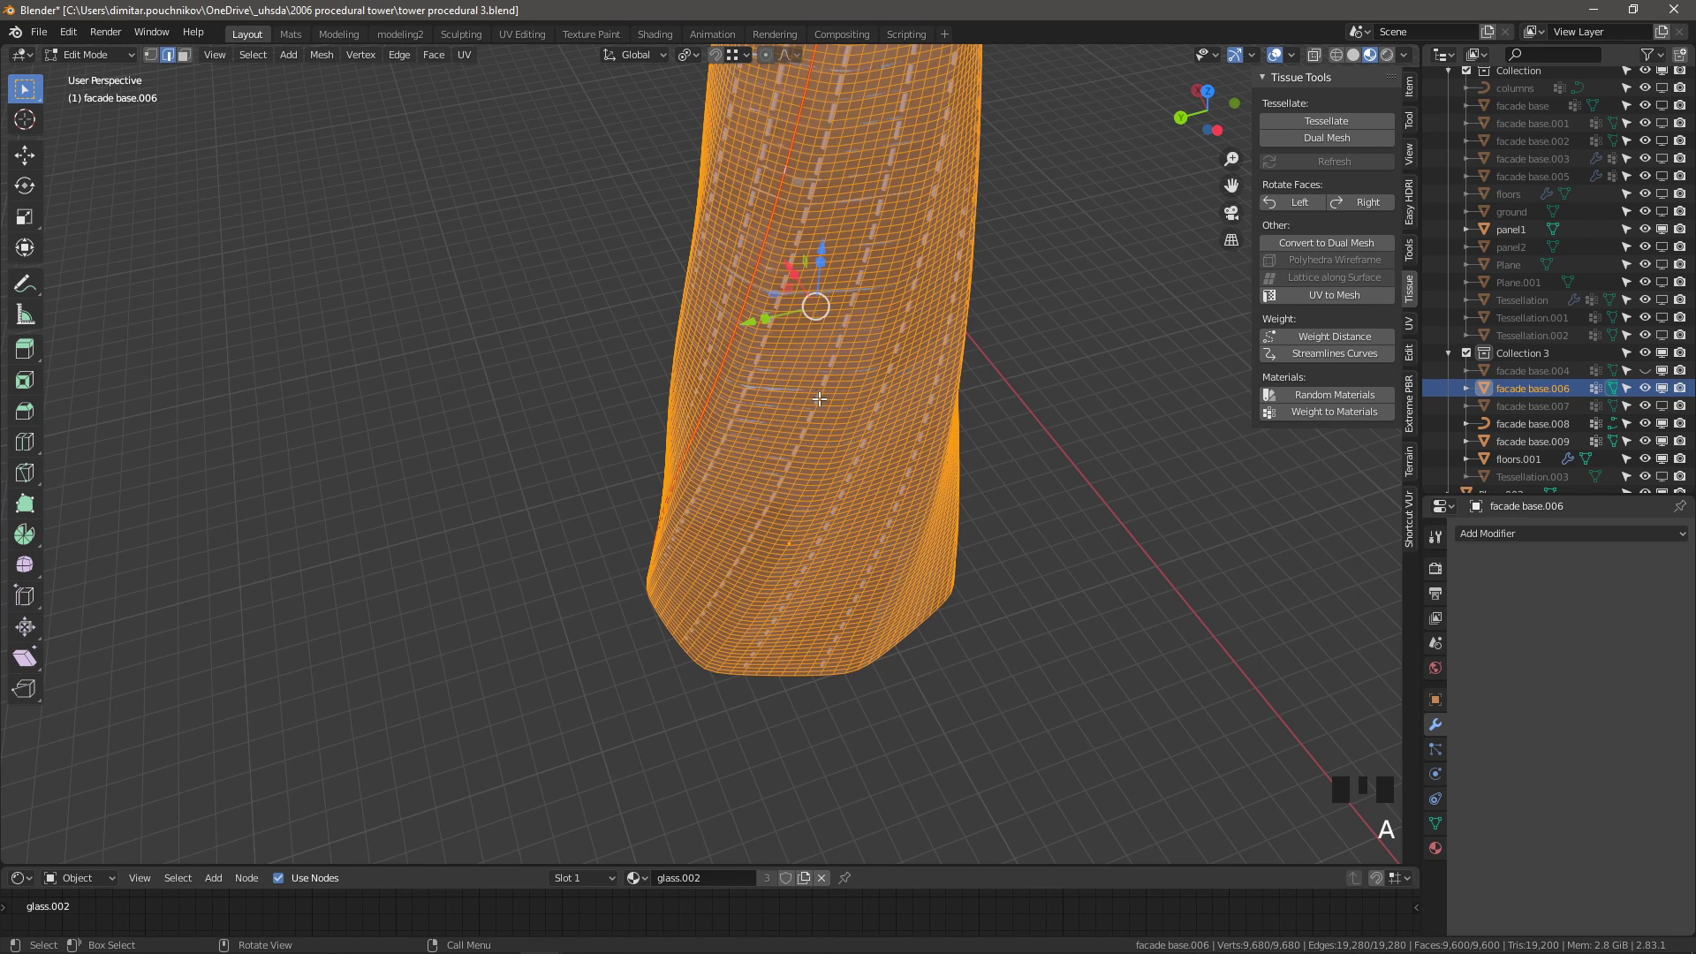
key("u")
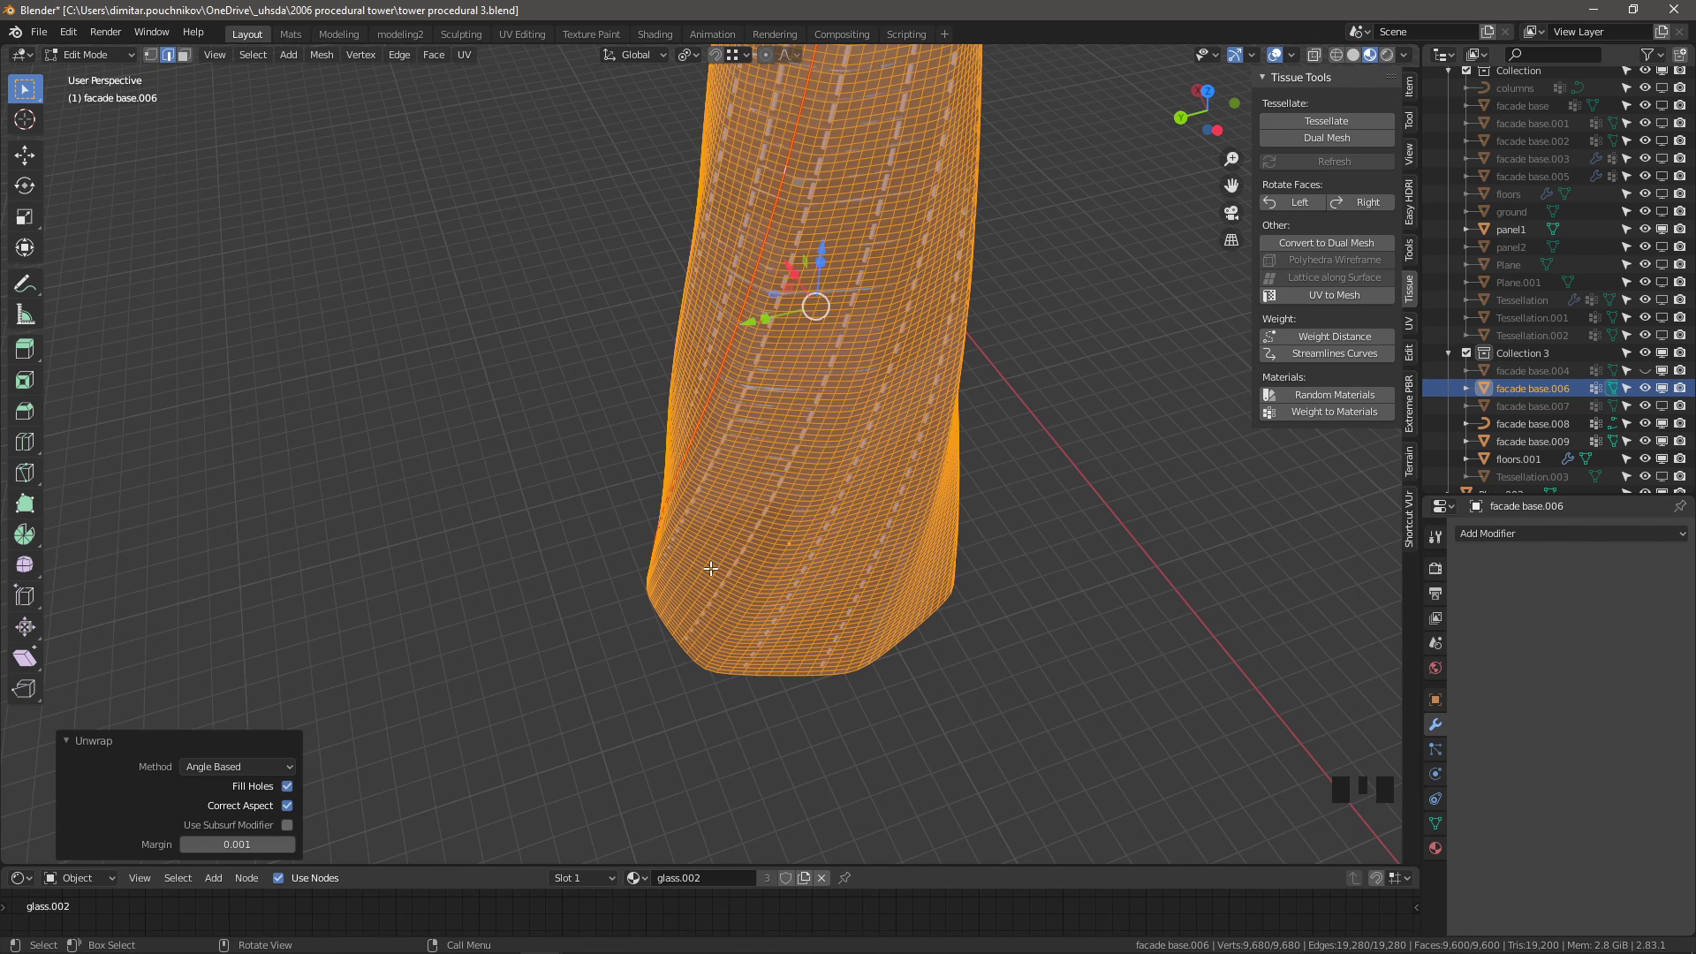
key("Tab")
scroll("down", 3)
left_click_drag(732, 536, 750, 441)
scroll("up", 3)
left_click_drag(821, 630, 900, 669)
scroll("down", 3)
Unhide and select Tessellation.003, bringing up its Object Data tessellate settings
left_click(1674, 391)
left_click(1666, 476)
scroll("up", 3)
left_click(893, 408)
left_click(1441, 830)
Refresh Tessellation.003's settings so the panel1 grid follows the unwrapped UV surface, then inspect it
scroll("down", 3)
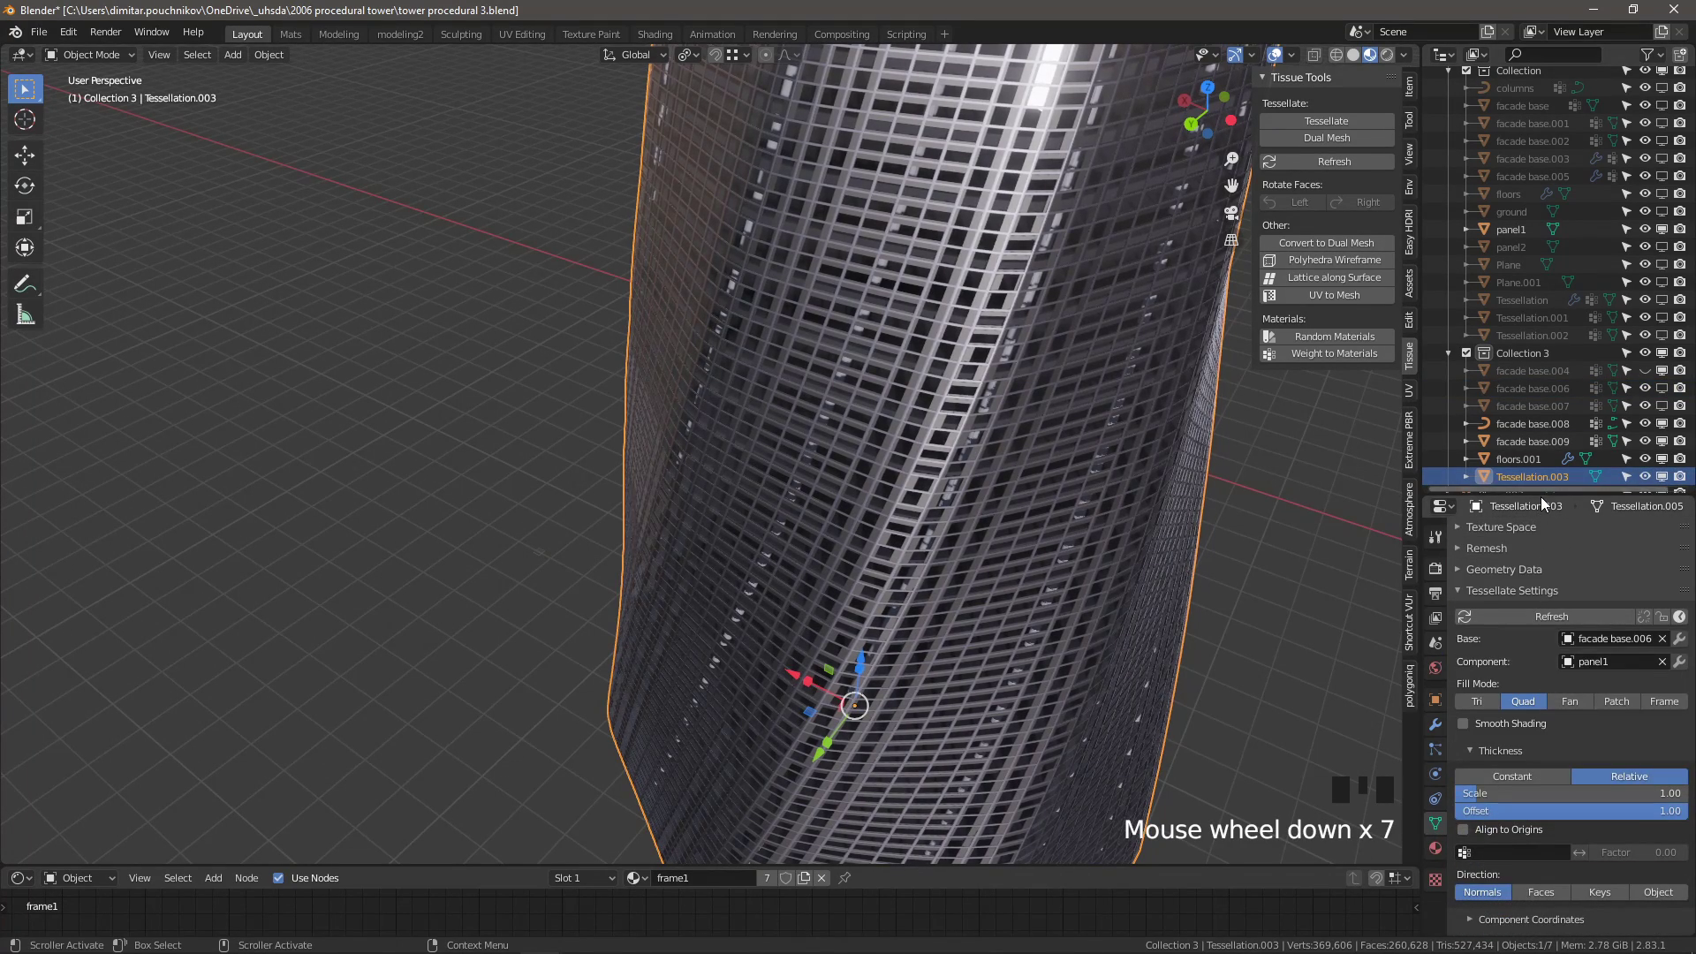
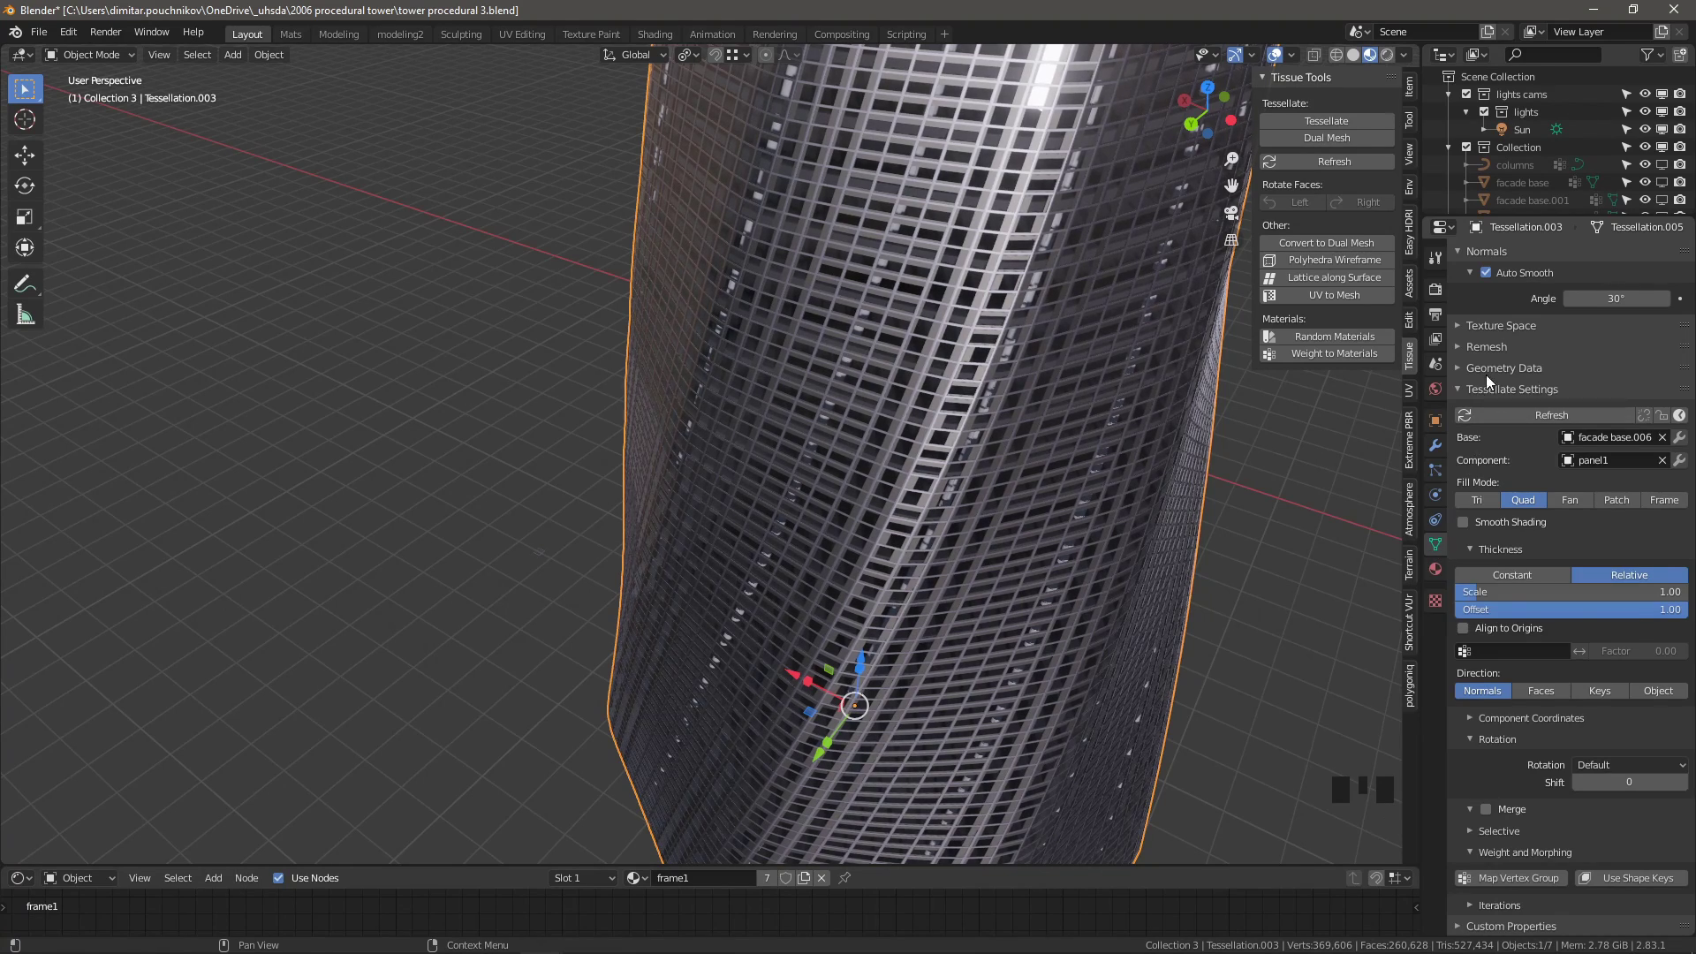
scroll("up", 3)
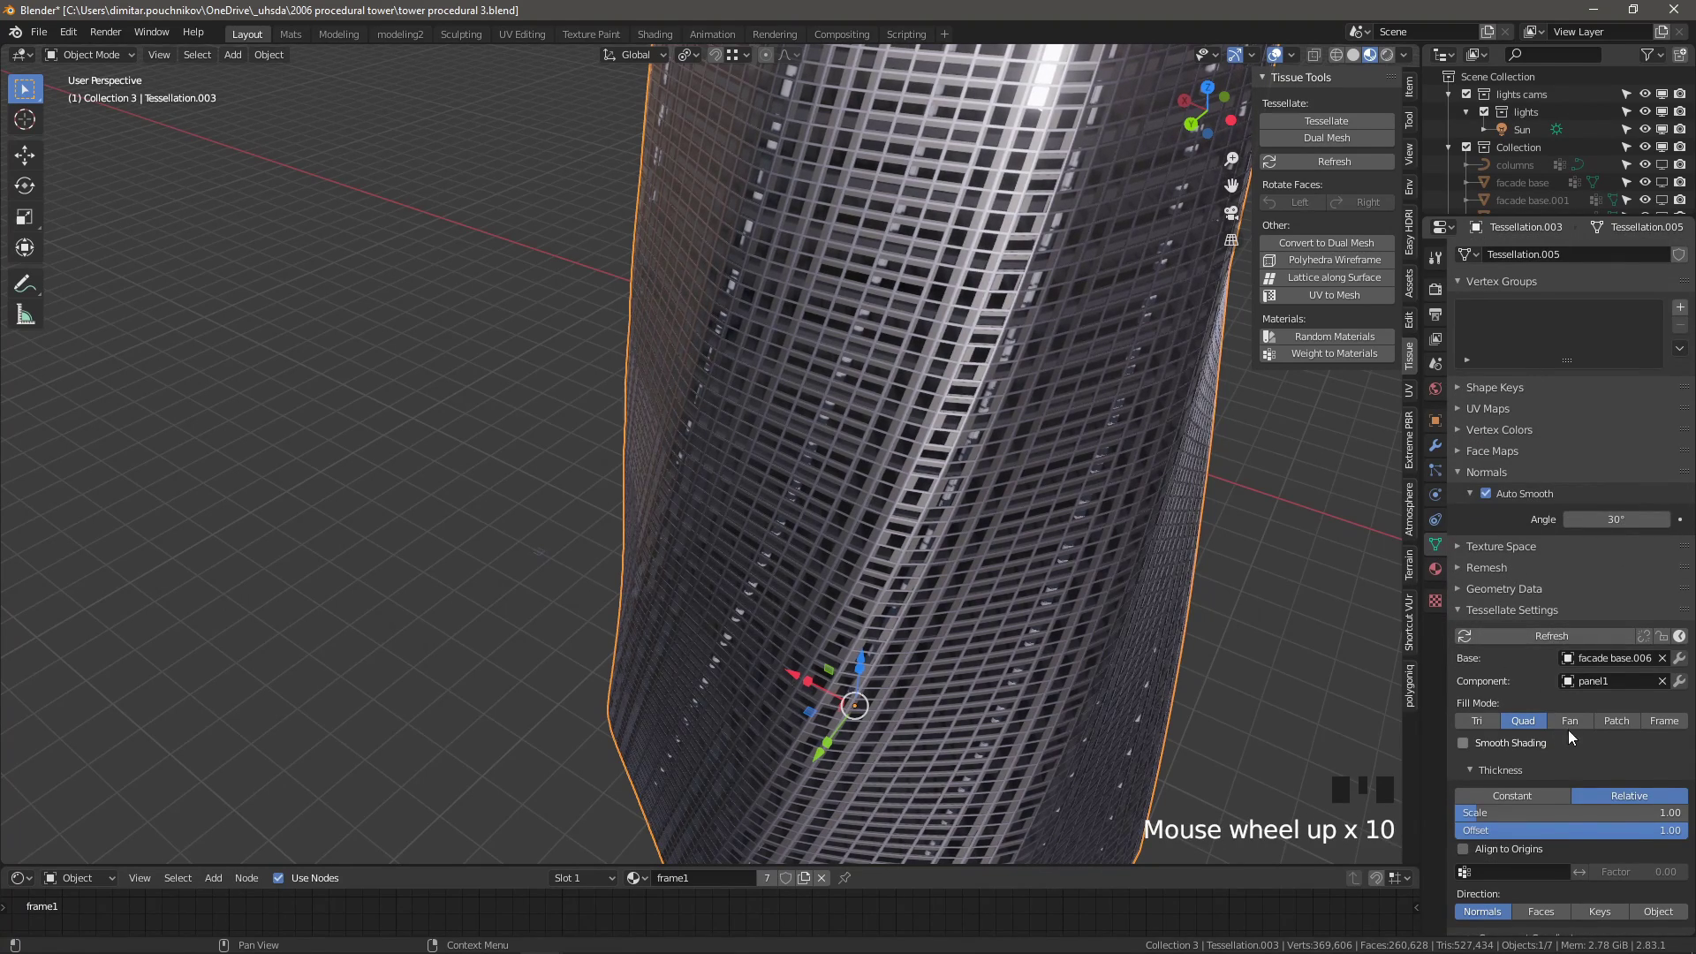
scroll("down", 3)
scroll("down", 3)
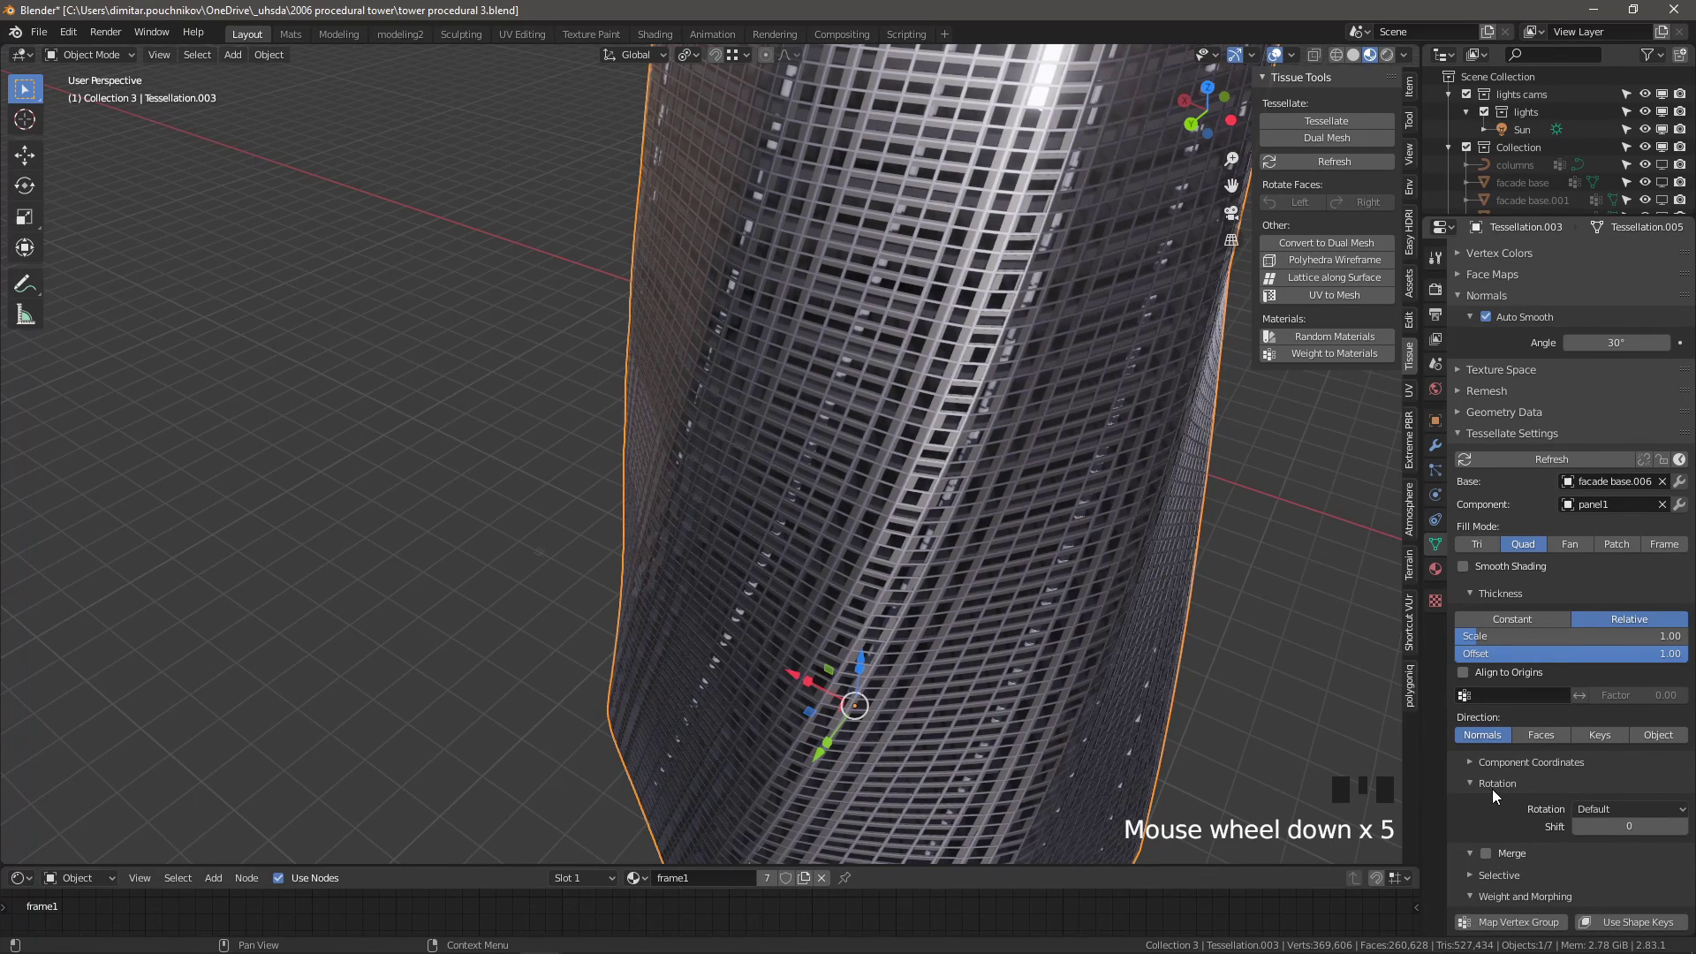
left_click_drag(1614, 810, 1410, 795)
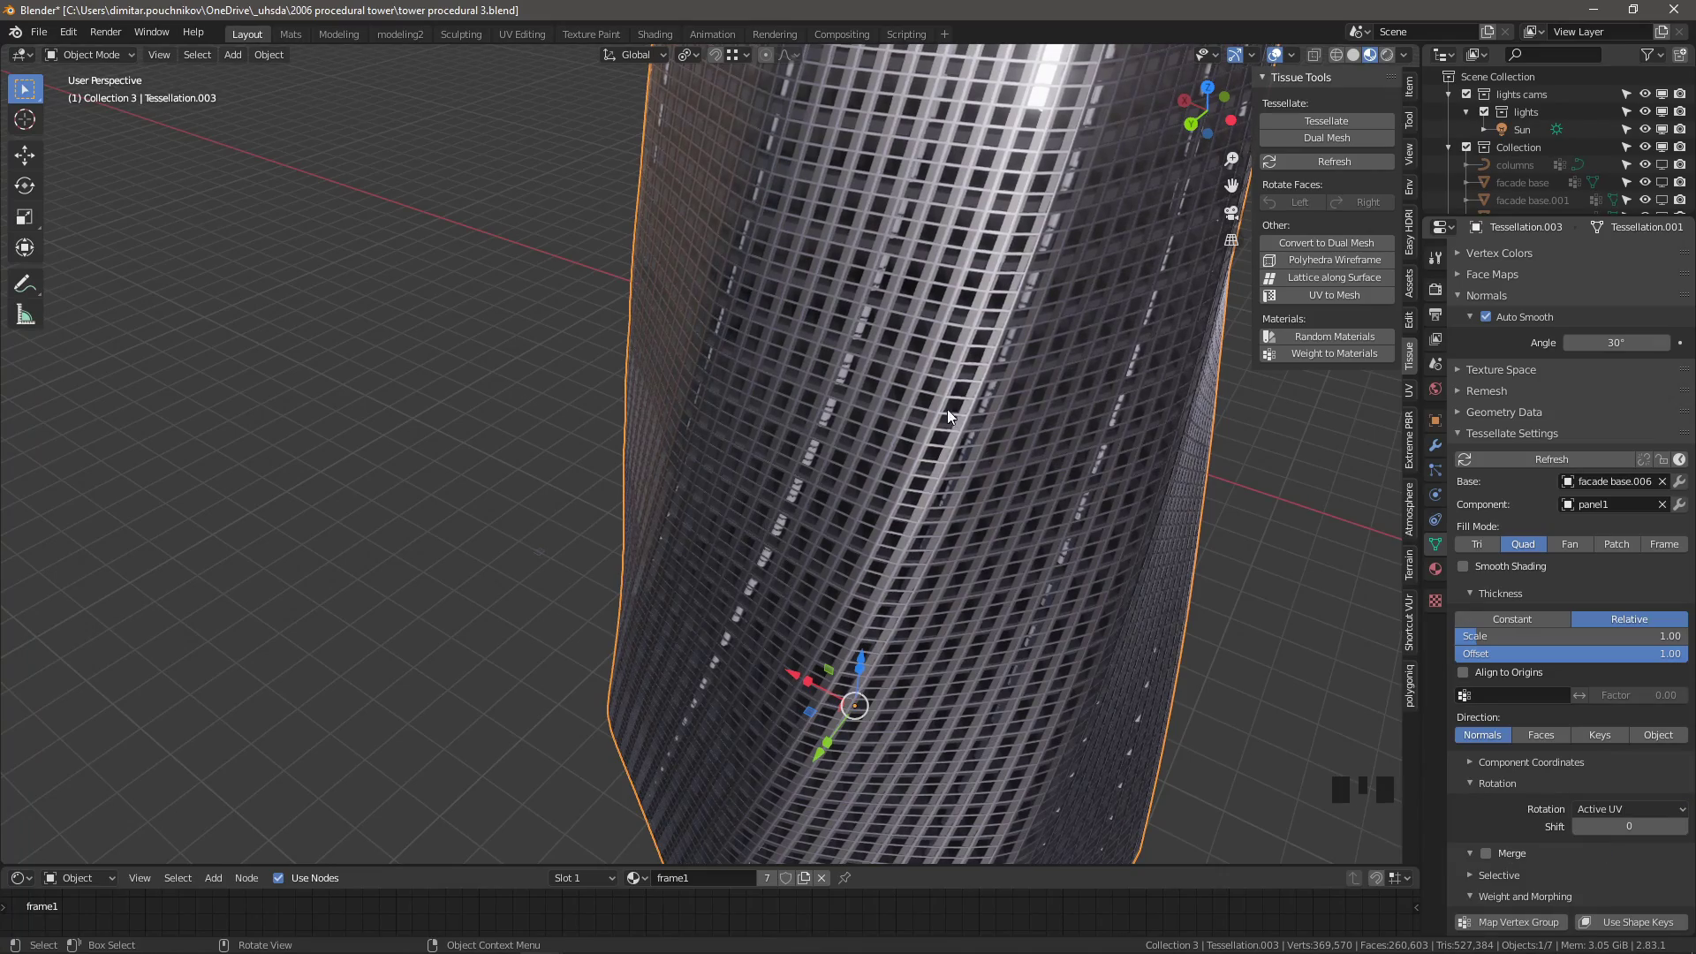
scroll("down", 3)
left_click_drag(913, 510, 1007, 463)
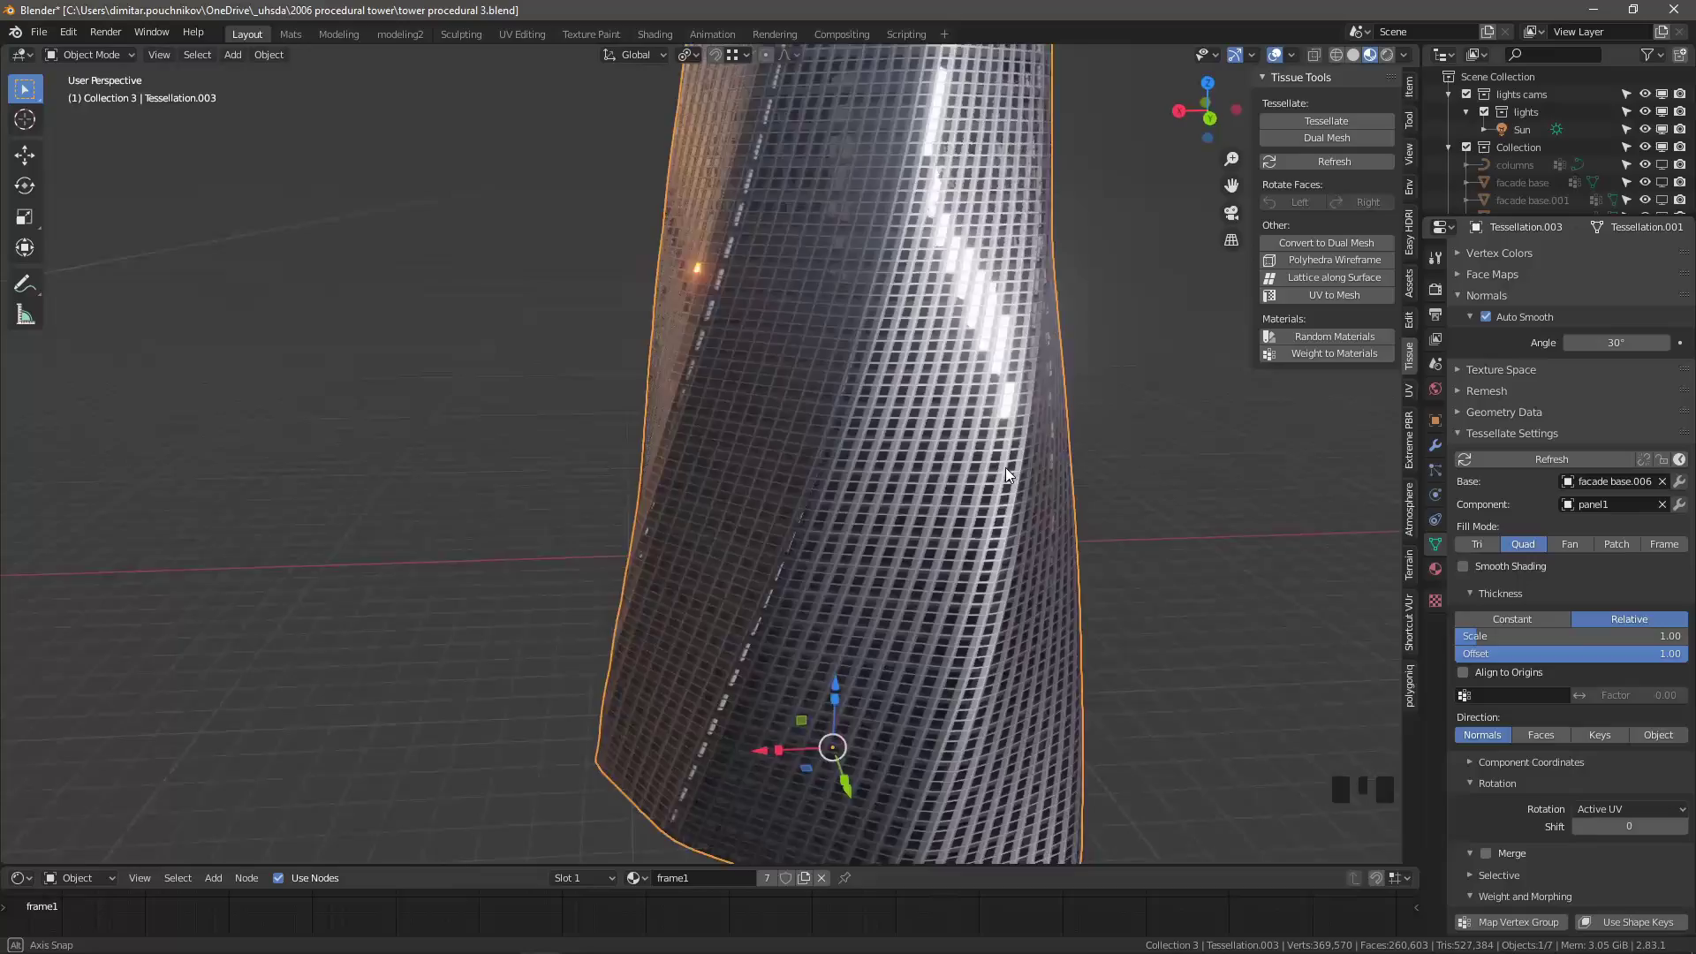
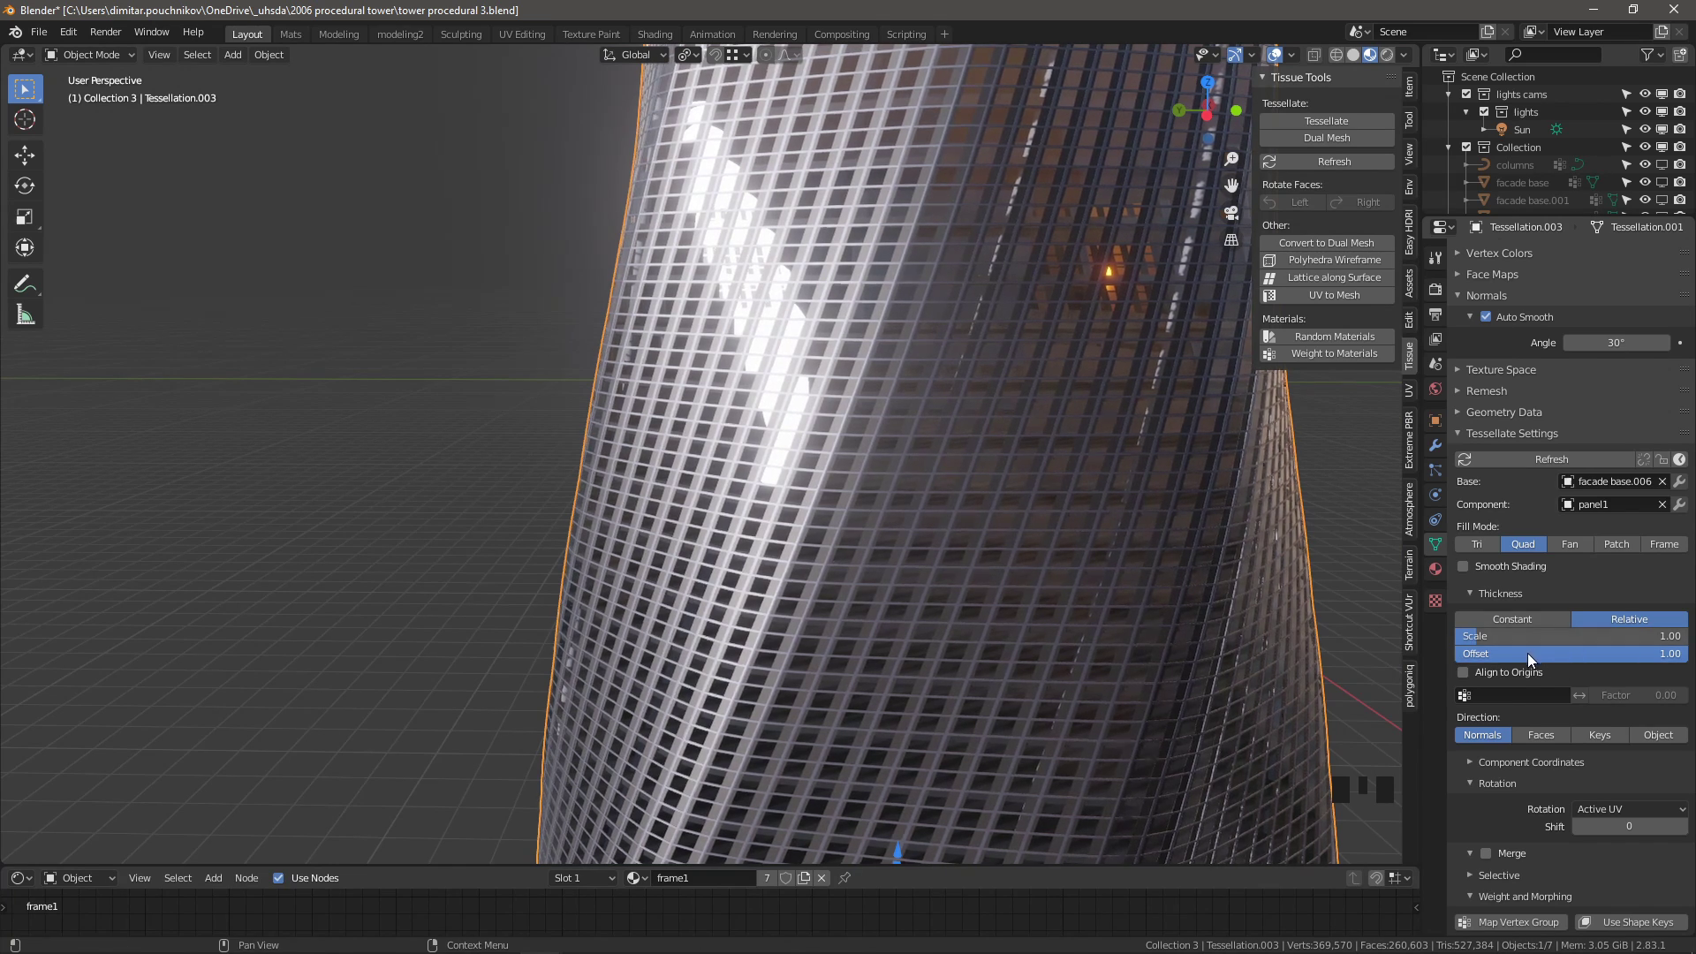
left_click_drag(1537, 660, 1536, 660)
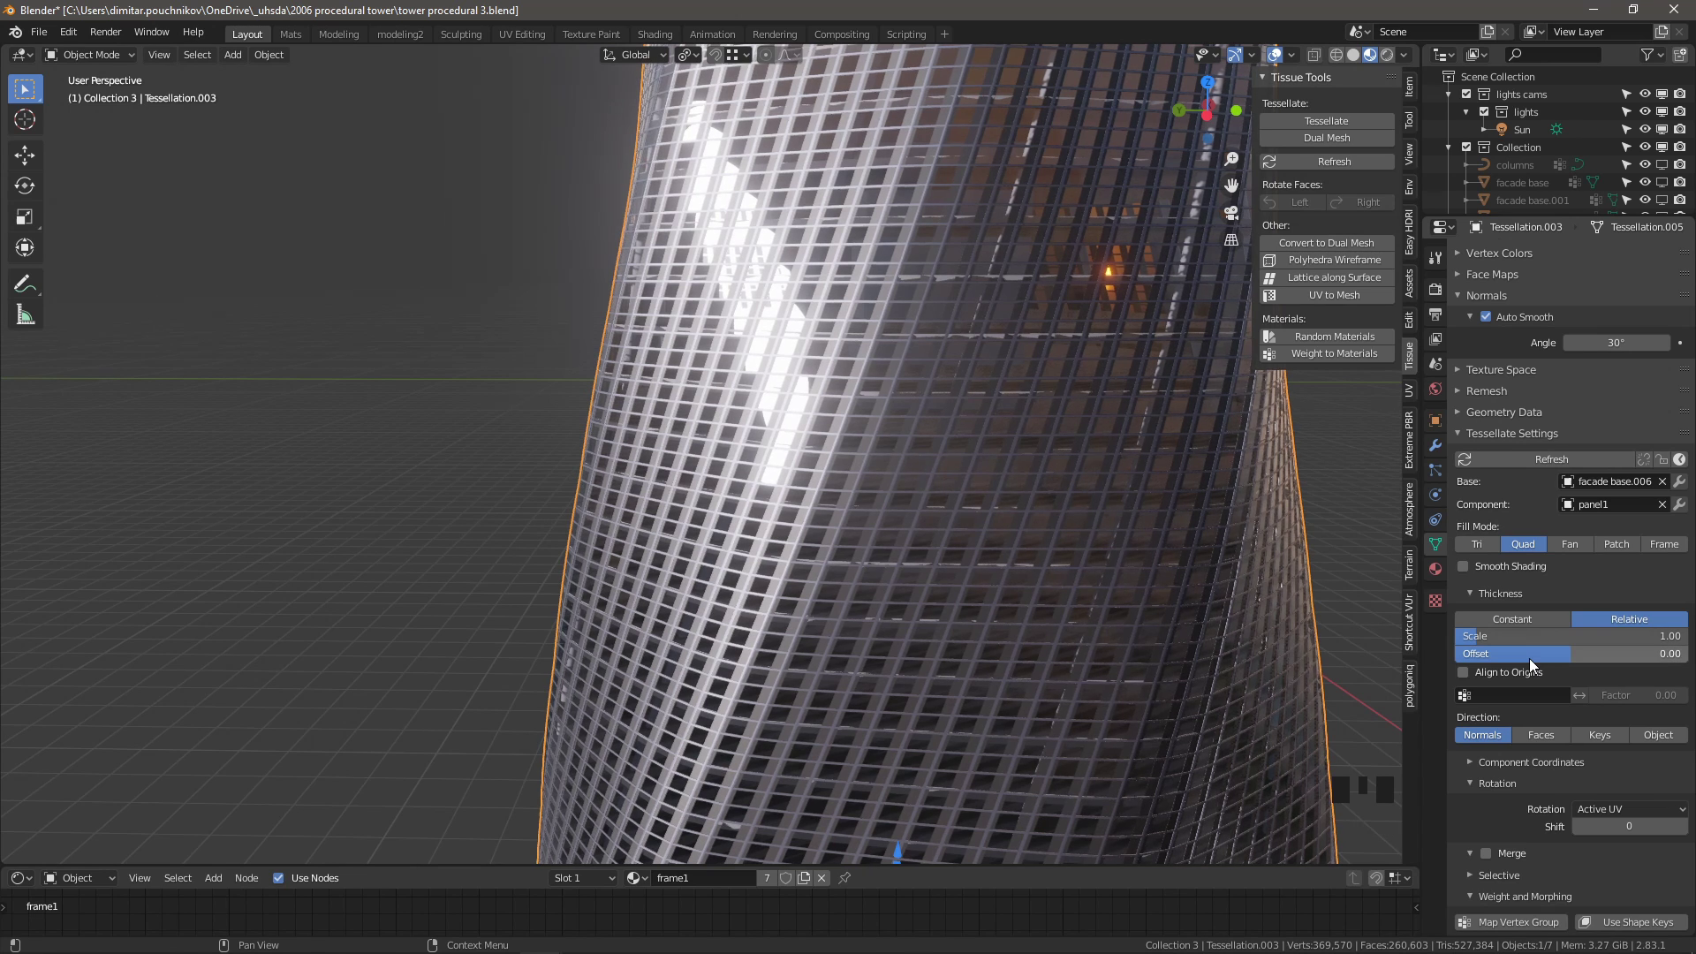
left_click_drag(1536, 660, 1535, 664)
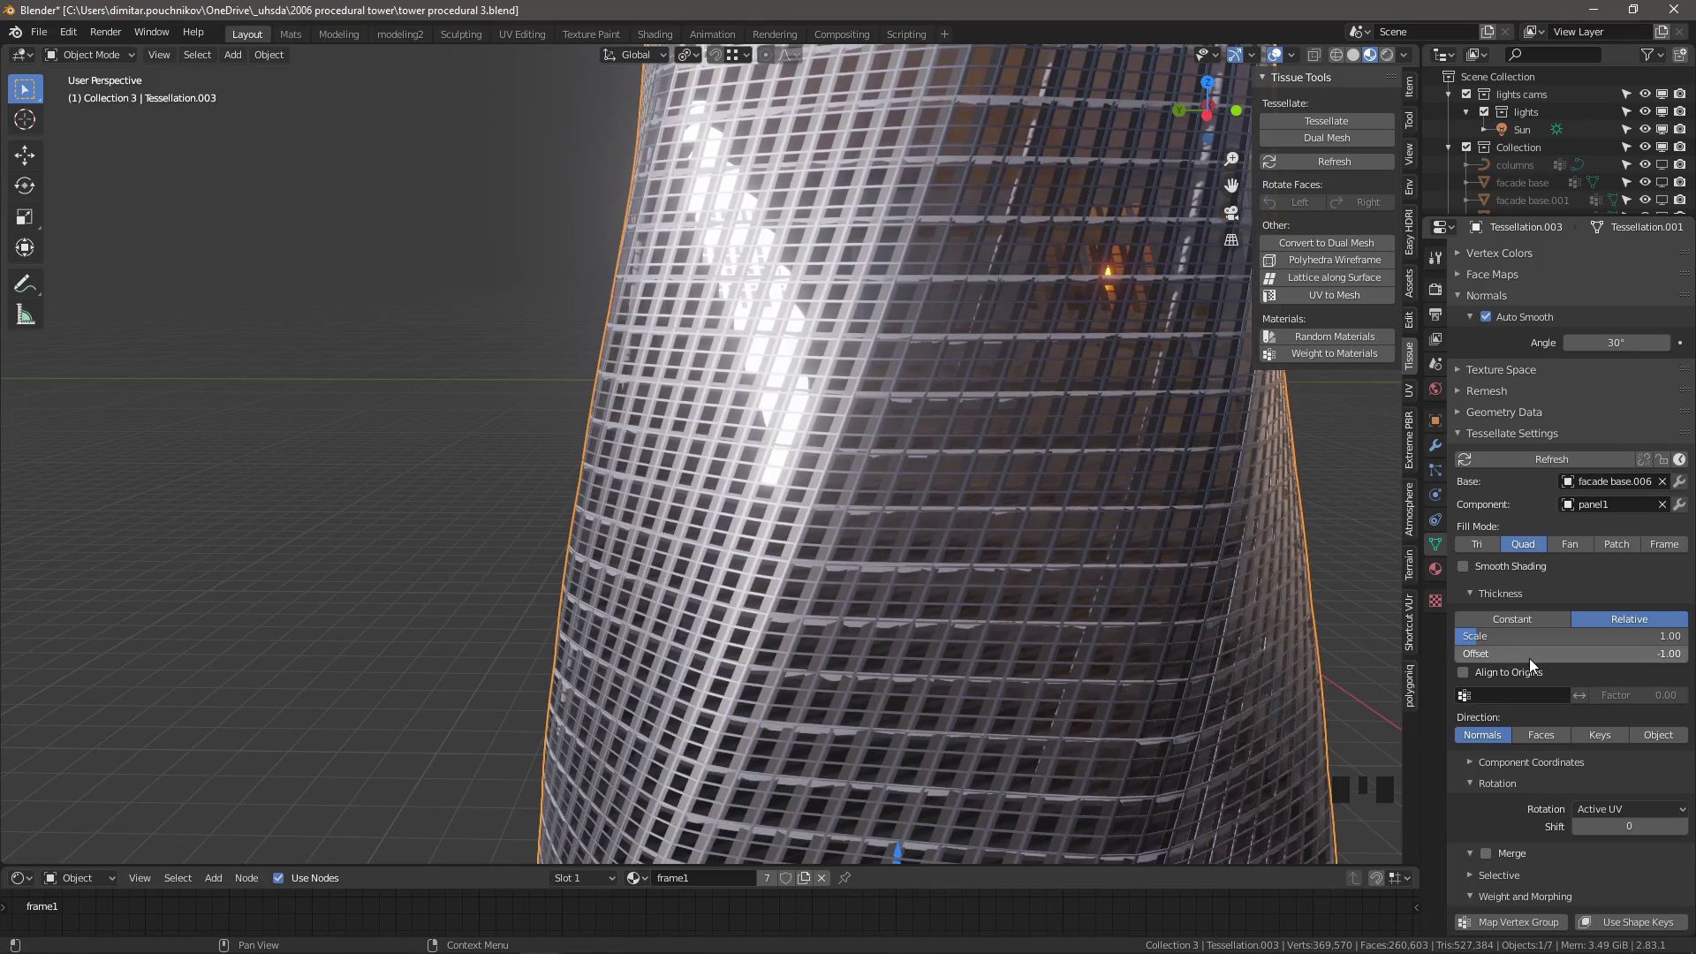
scroll("up", 3)
scroll("down", 3)
left_click_drag(902, 536, 814, 443)
scroll("up", 3)
left_click_drag(565, 468, 1491, 277)
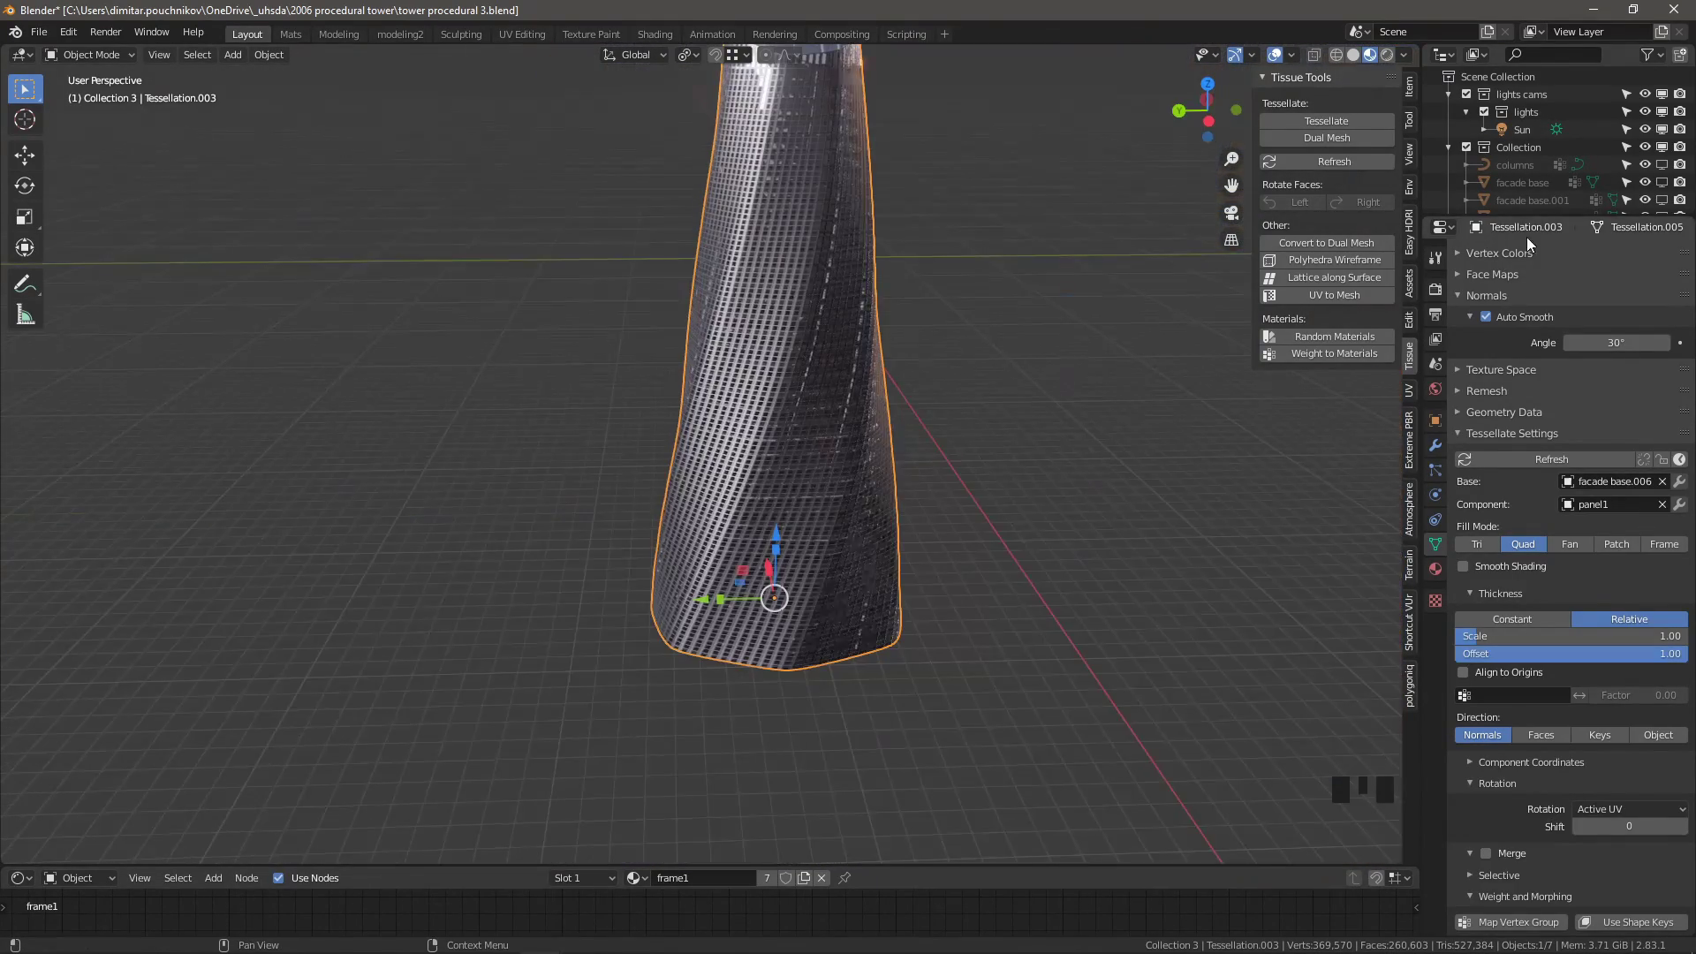
Duplicate Tessellation.003 with Shift+D and hide the original tower
left_click(1537, 222)
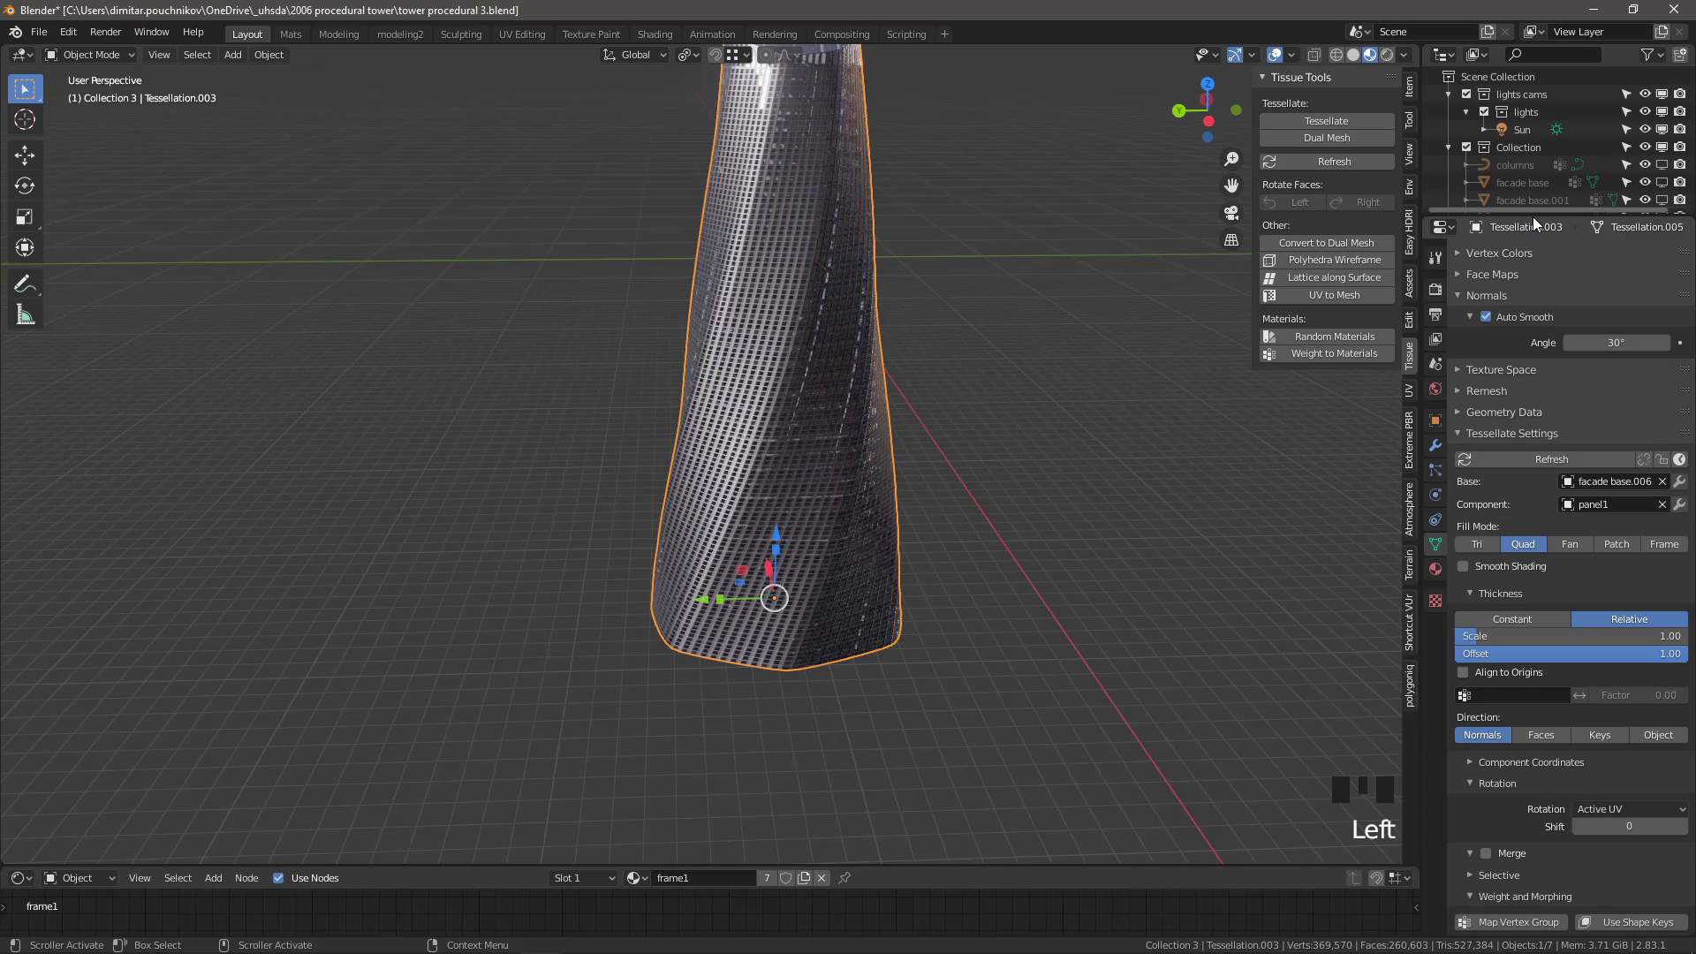
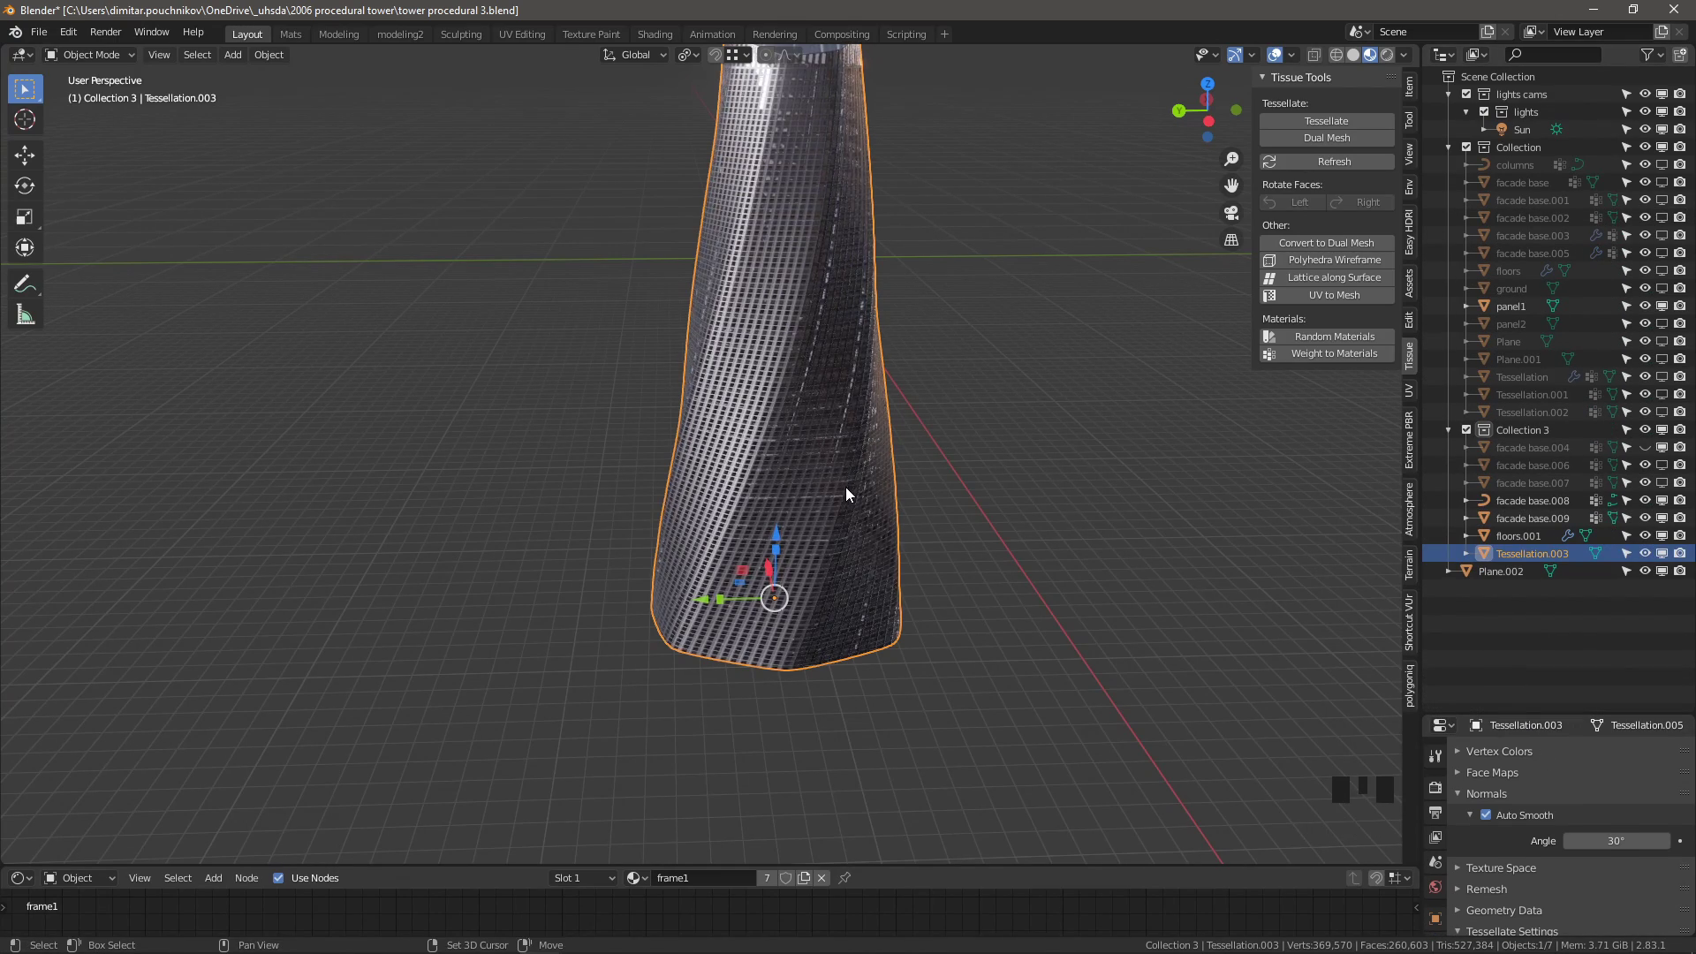
key("shift+d")
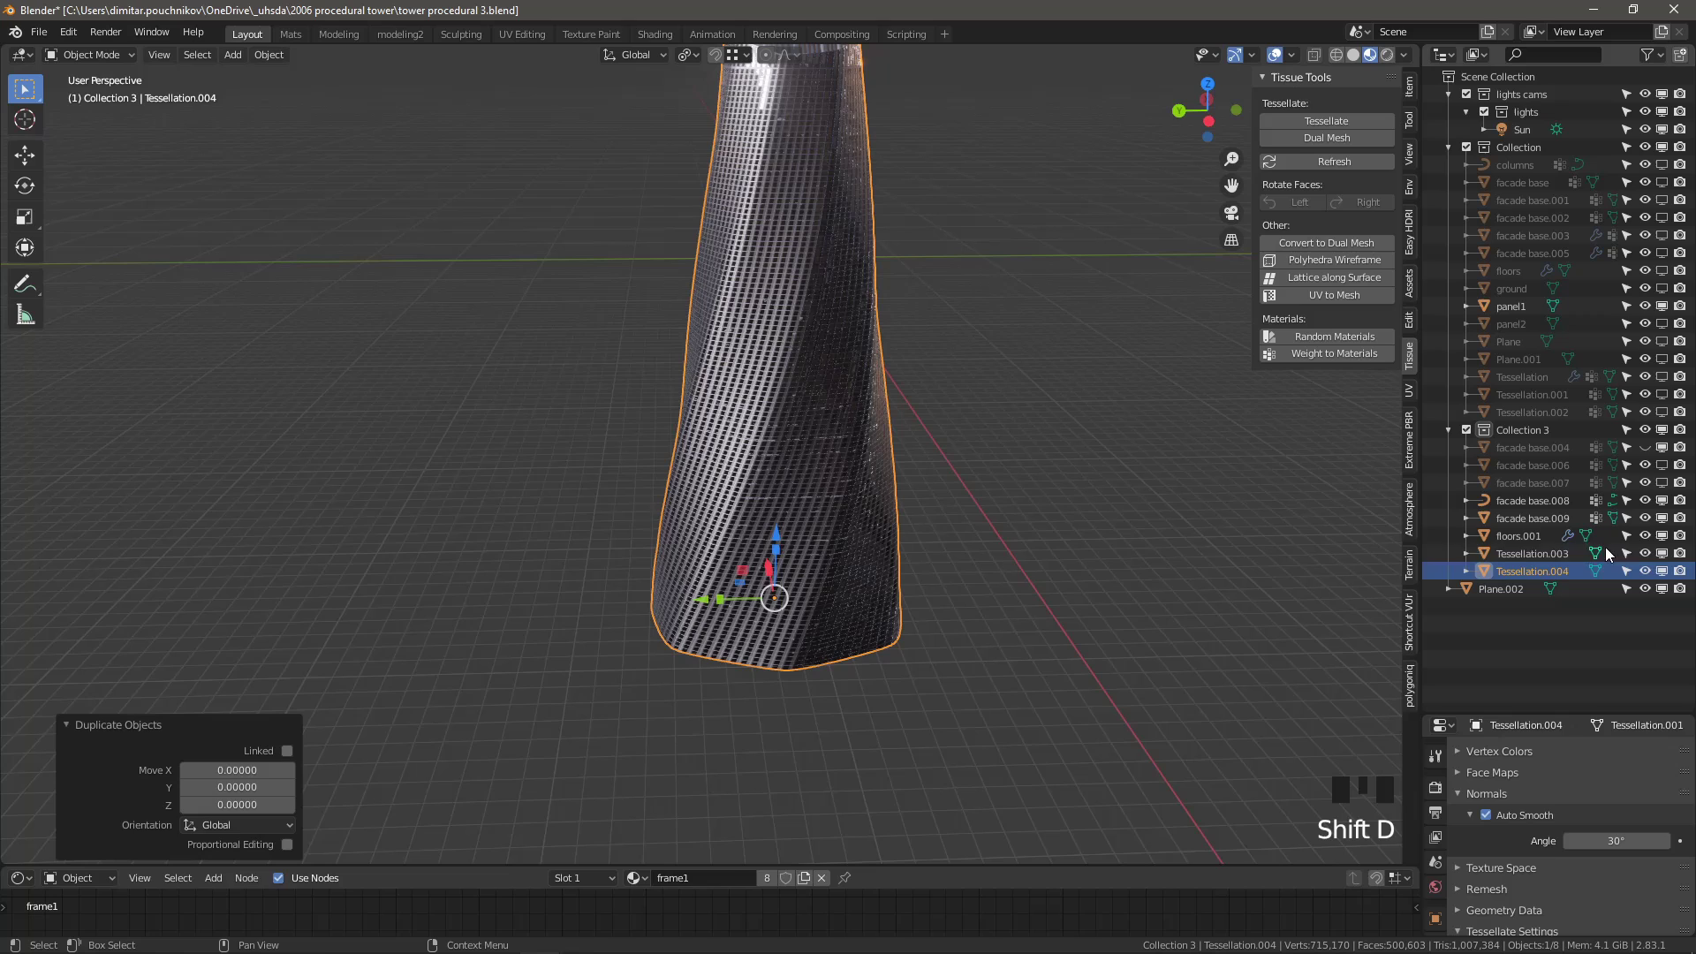
left_click(1671, 555)
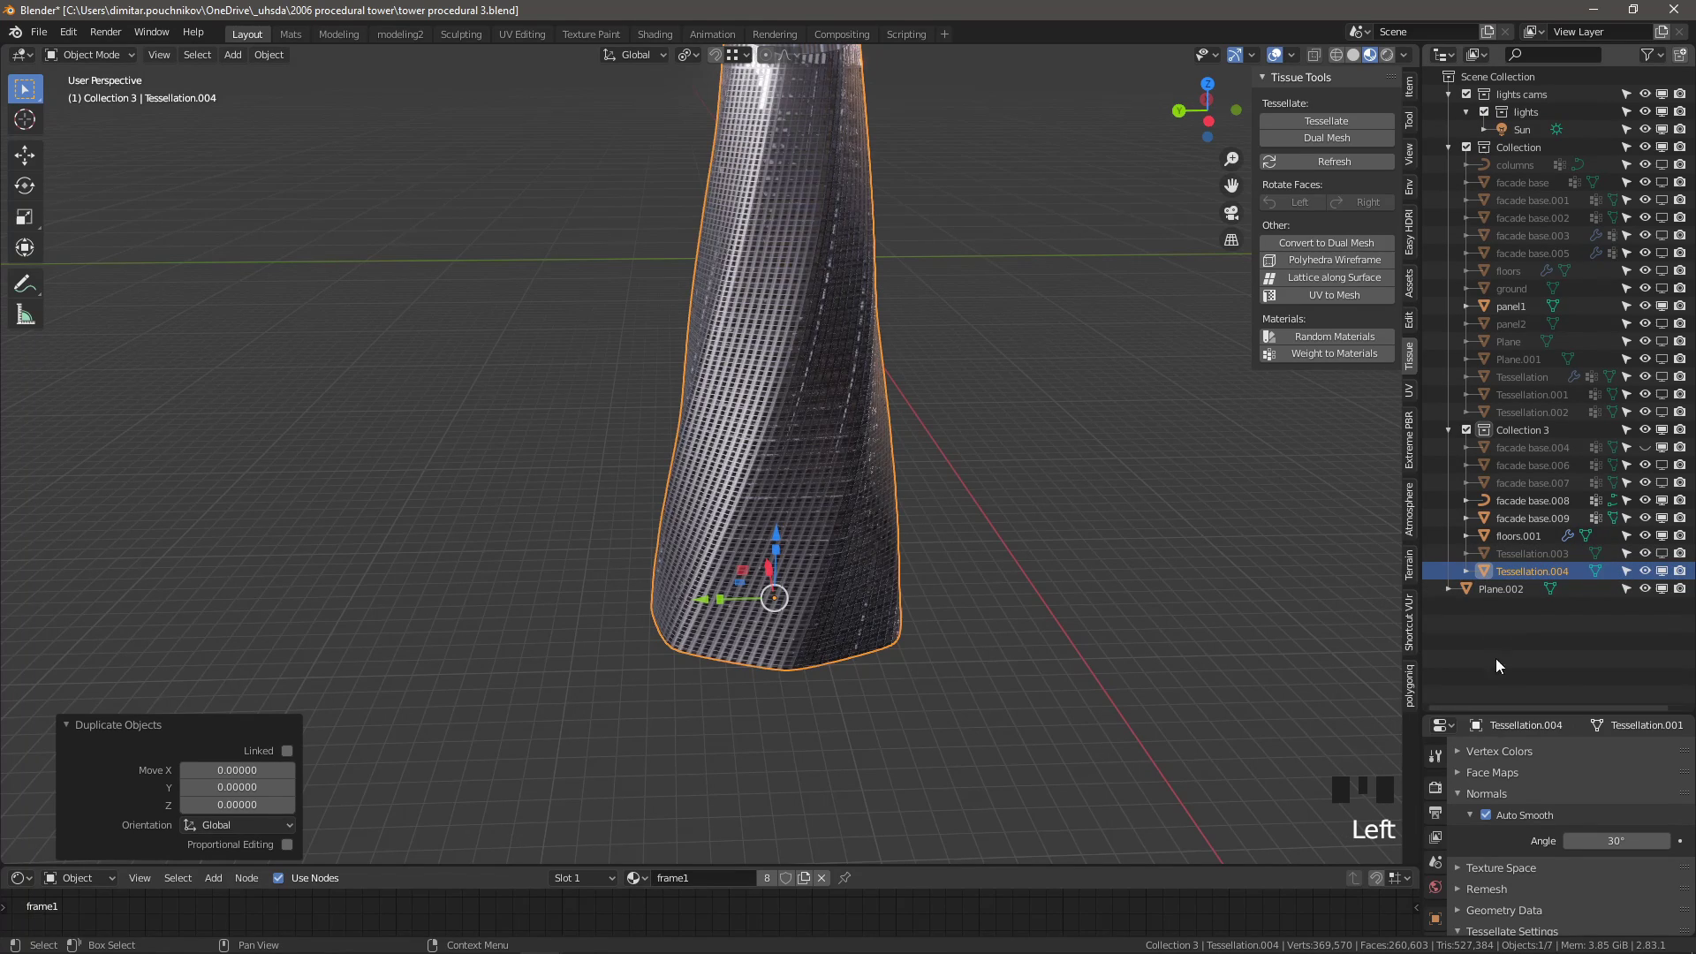
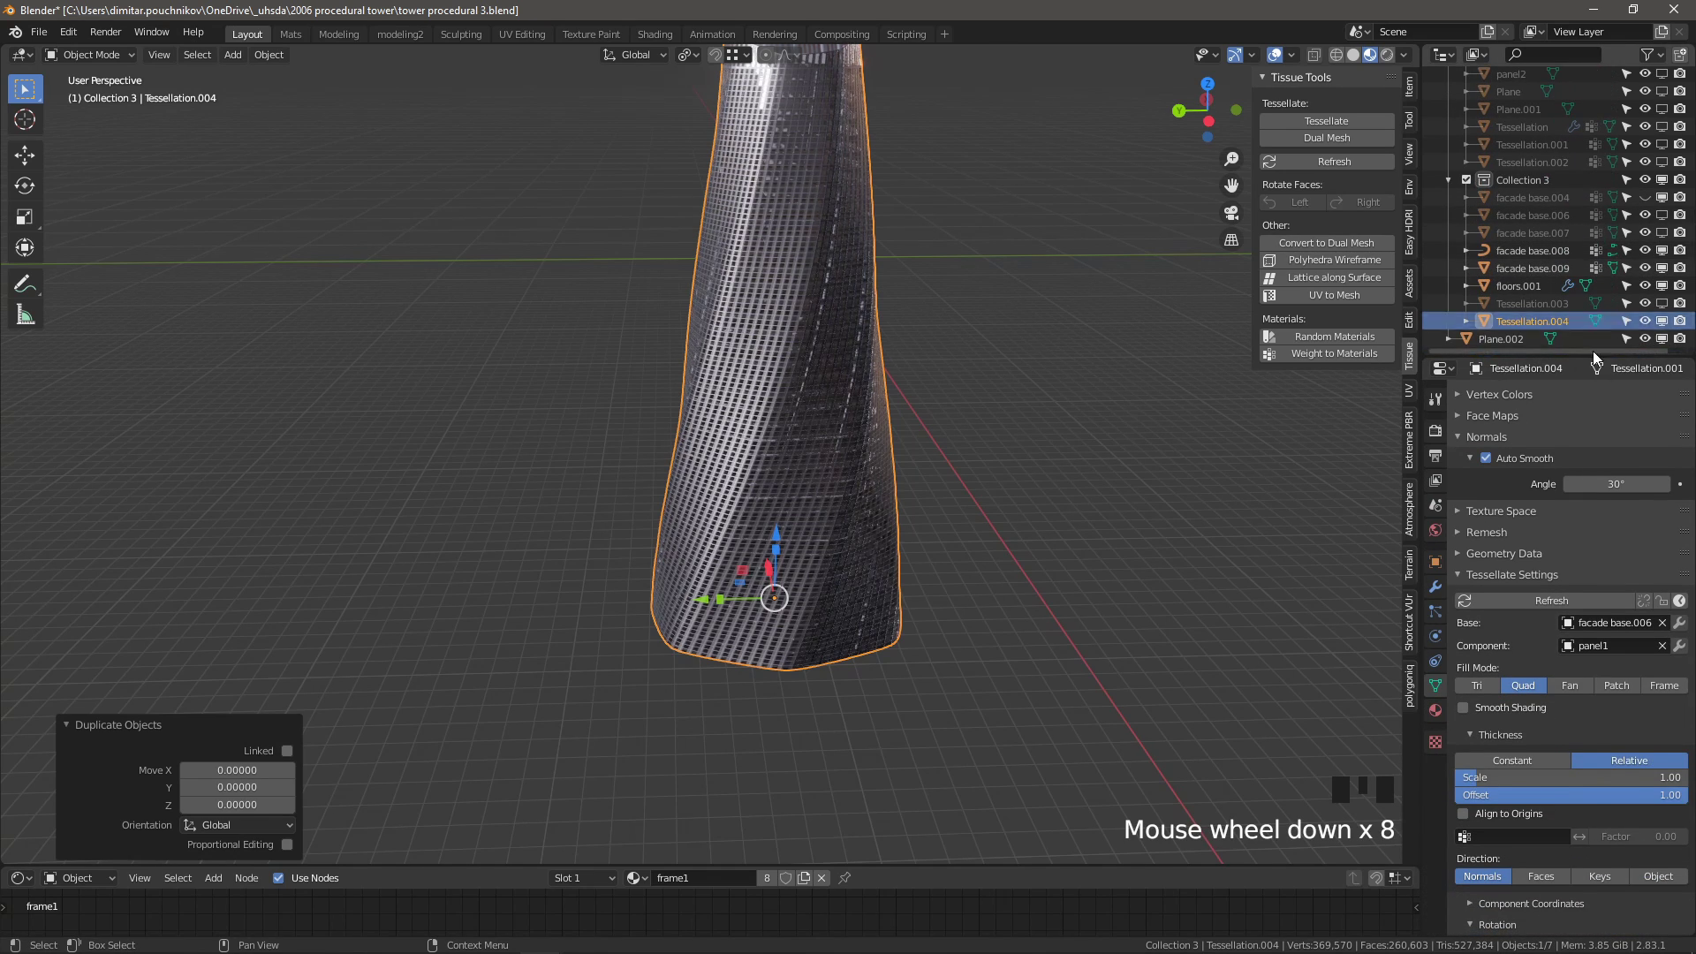
scroll("down", 3)
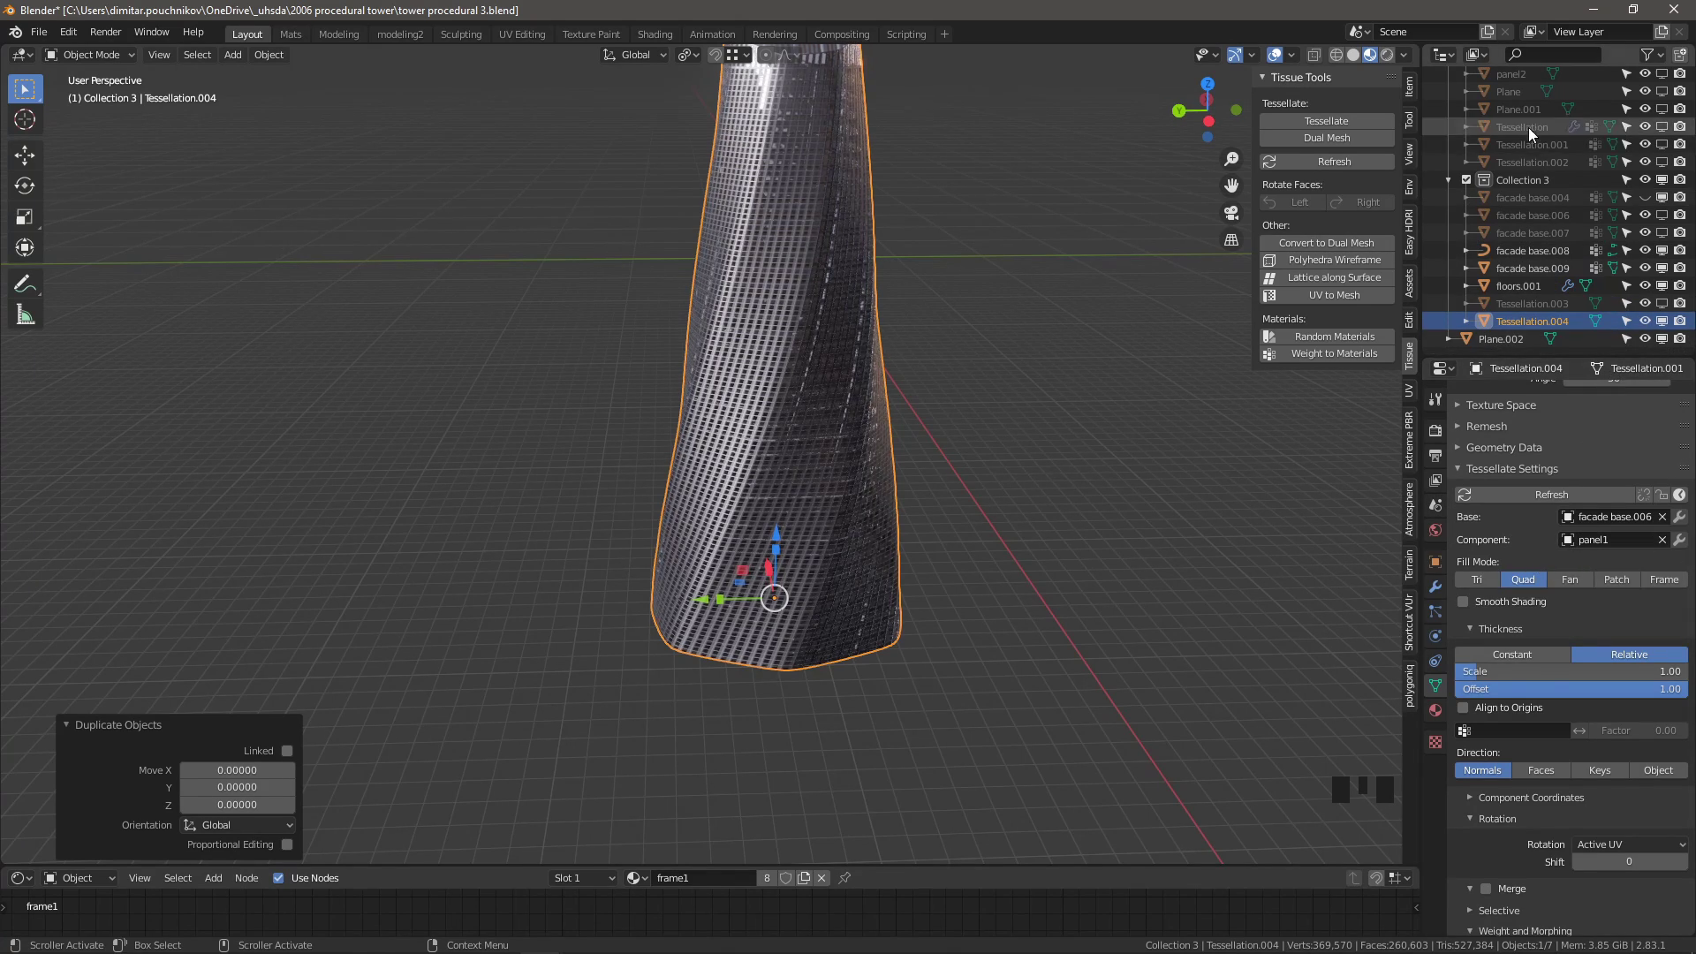
scroll("up", 3)
Select panel2 in the Outliner and frame it to inspect the flat bevelled module
left_click(1671, 135)
left_click(1670, 144)
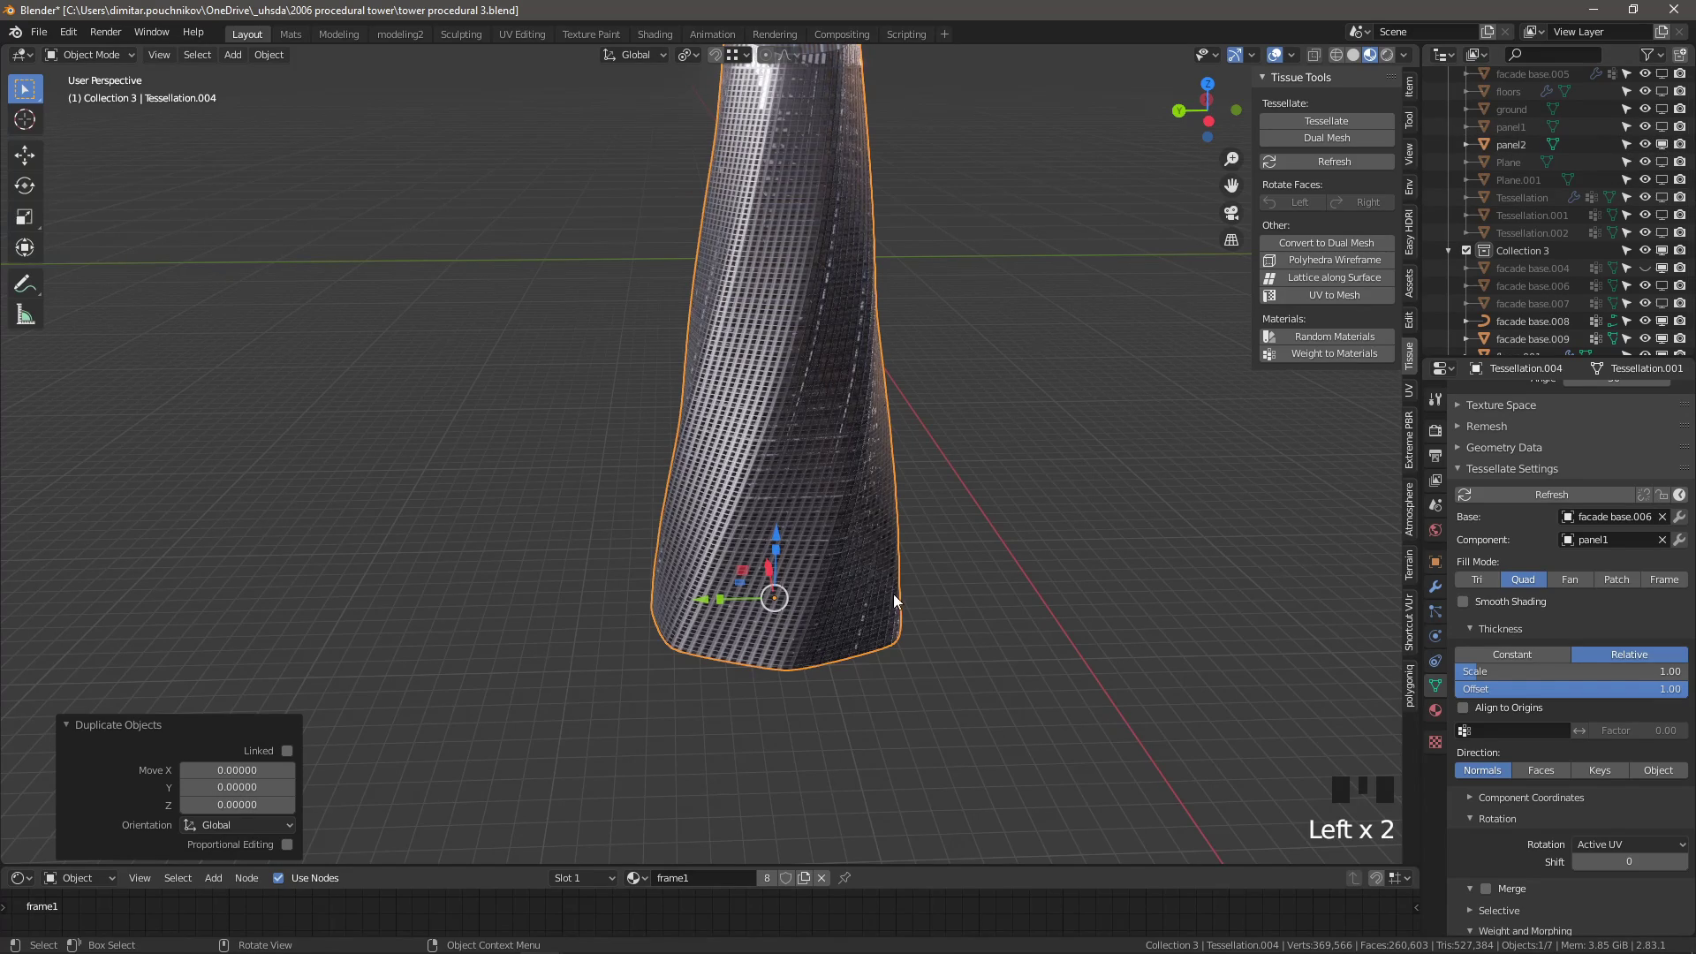
left_click_drag(850, 535, 753, 468)
scroll("up", 3)
scroll("down", 3)
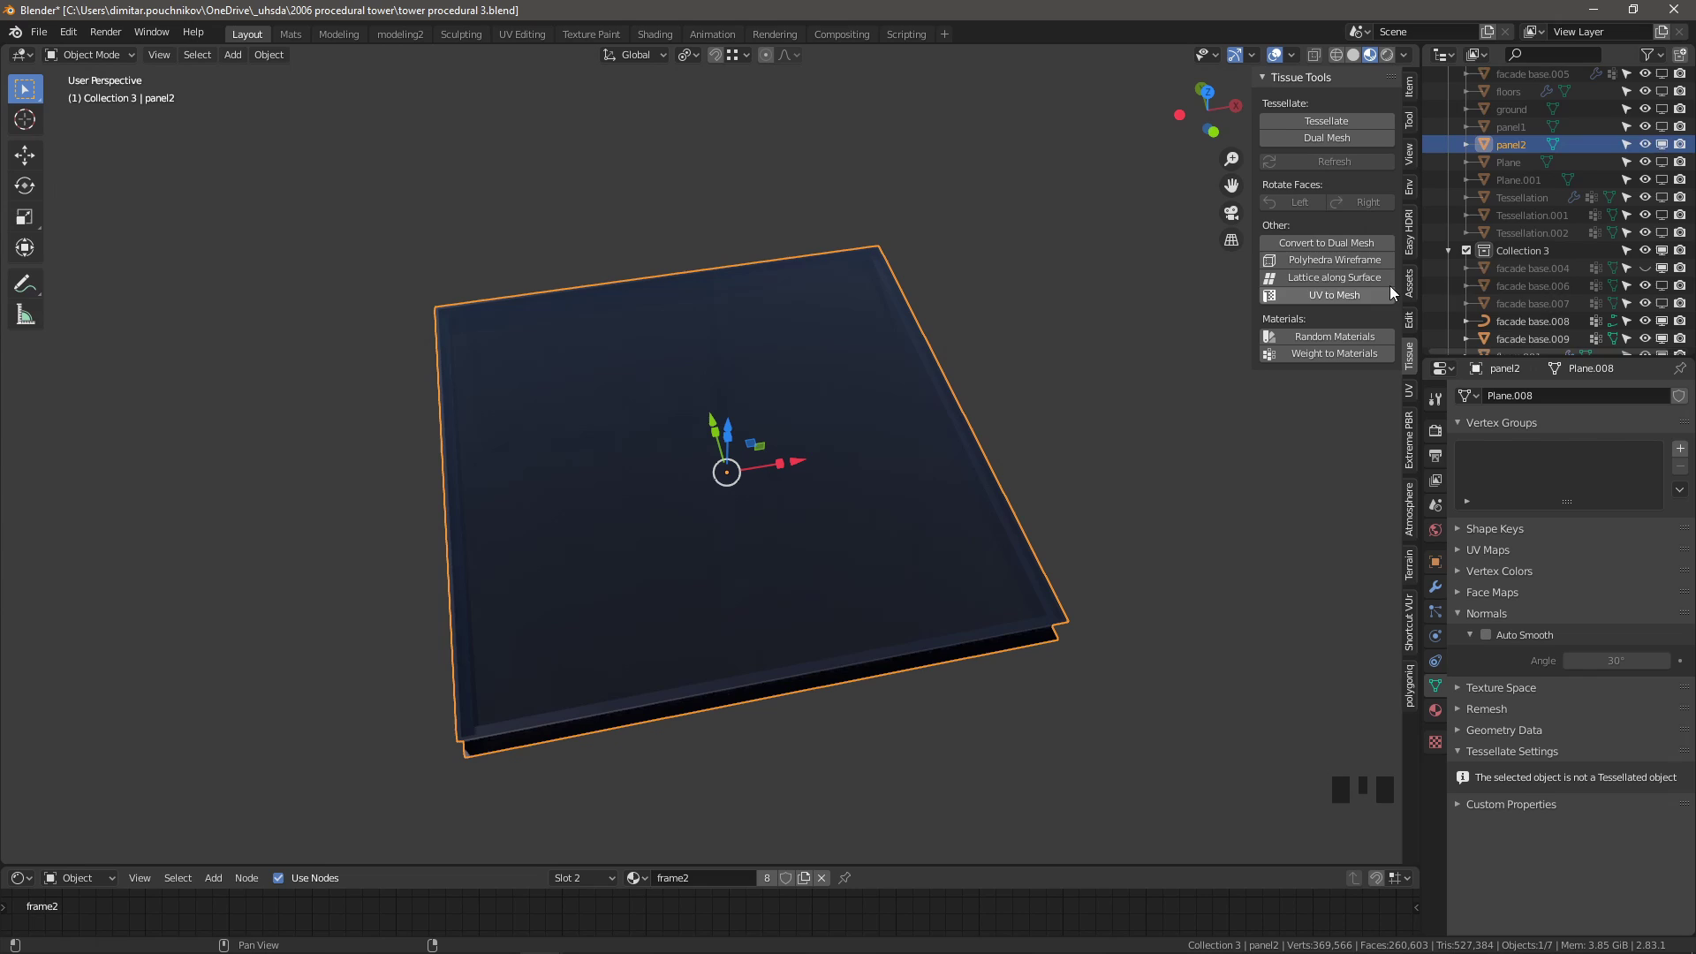
Set Tessellation.004's component to panel2 using the eyedropper in Tessellate Settings
scroll("down", 3)
left_click(1540, 329)
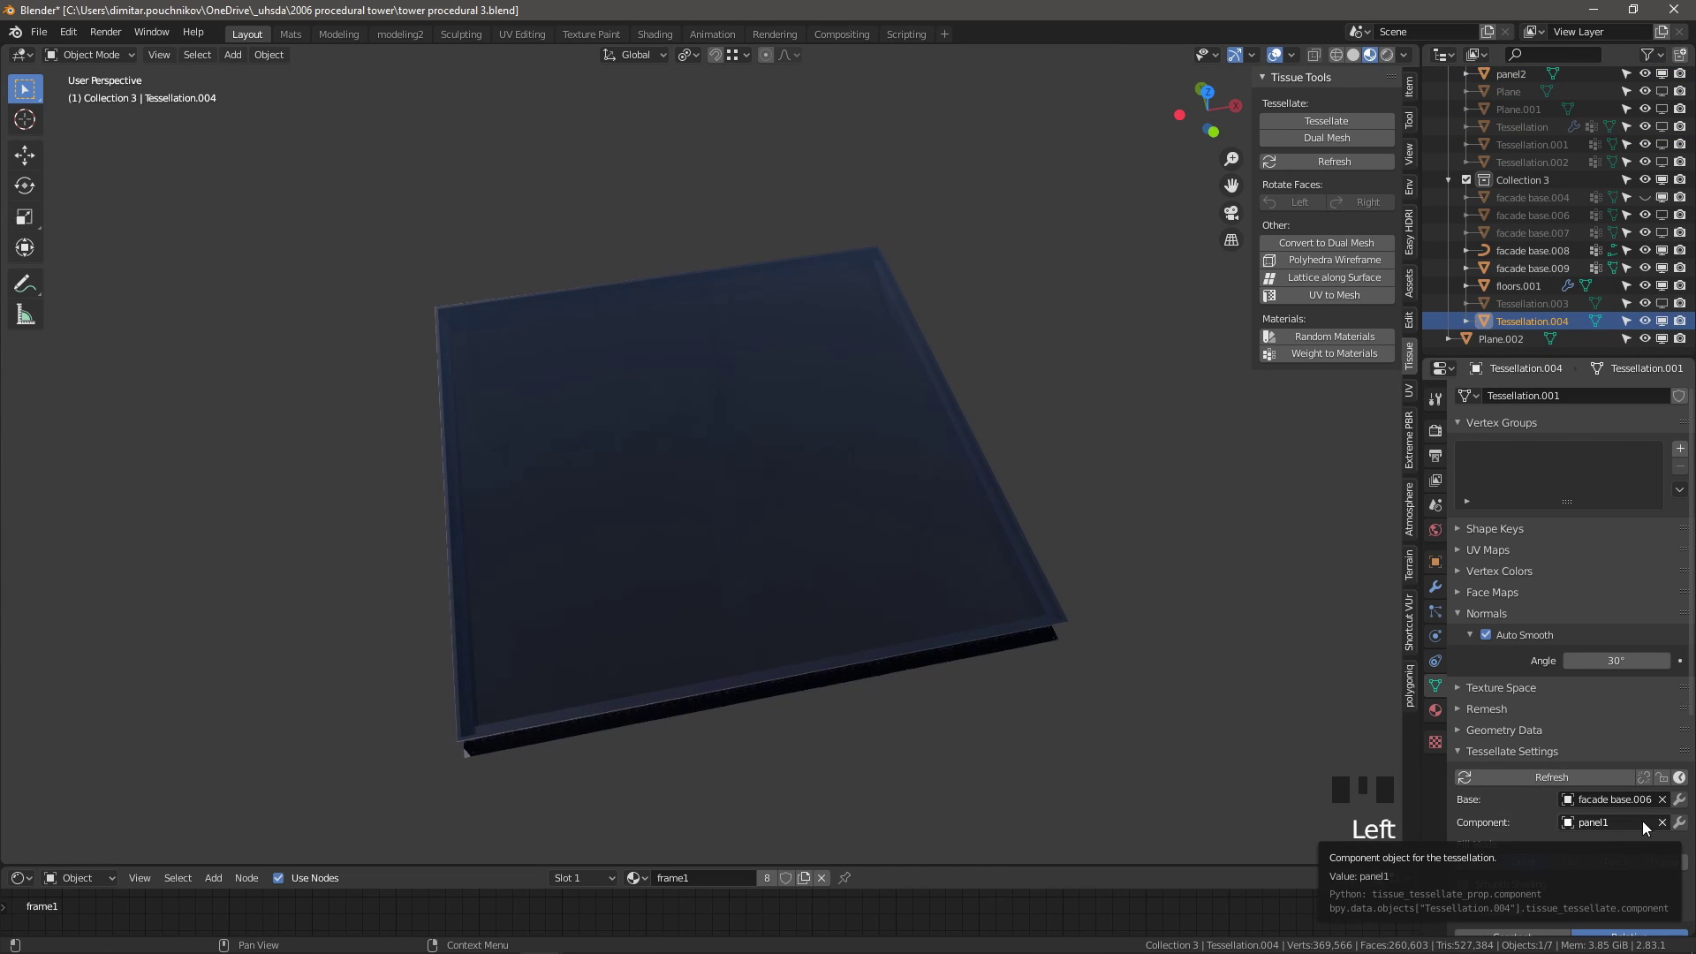
left_click(1663, 825)
left_click(1669, 829)
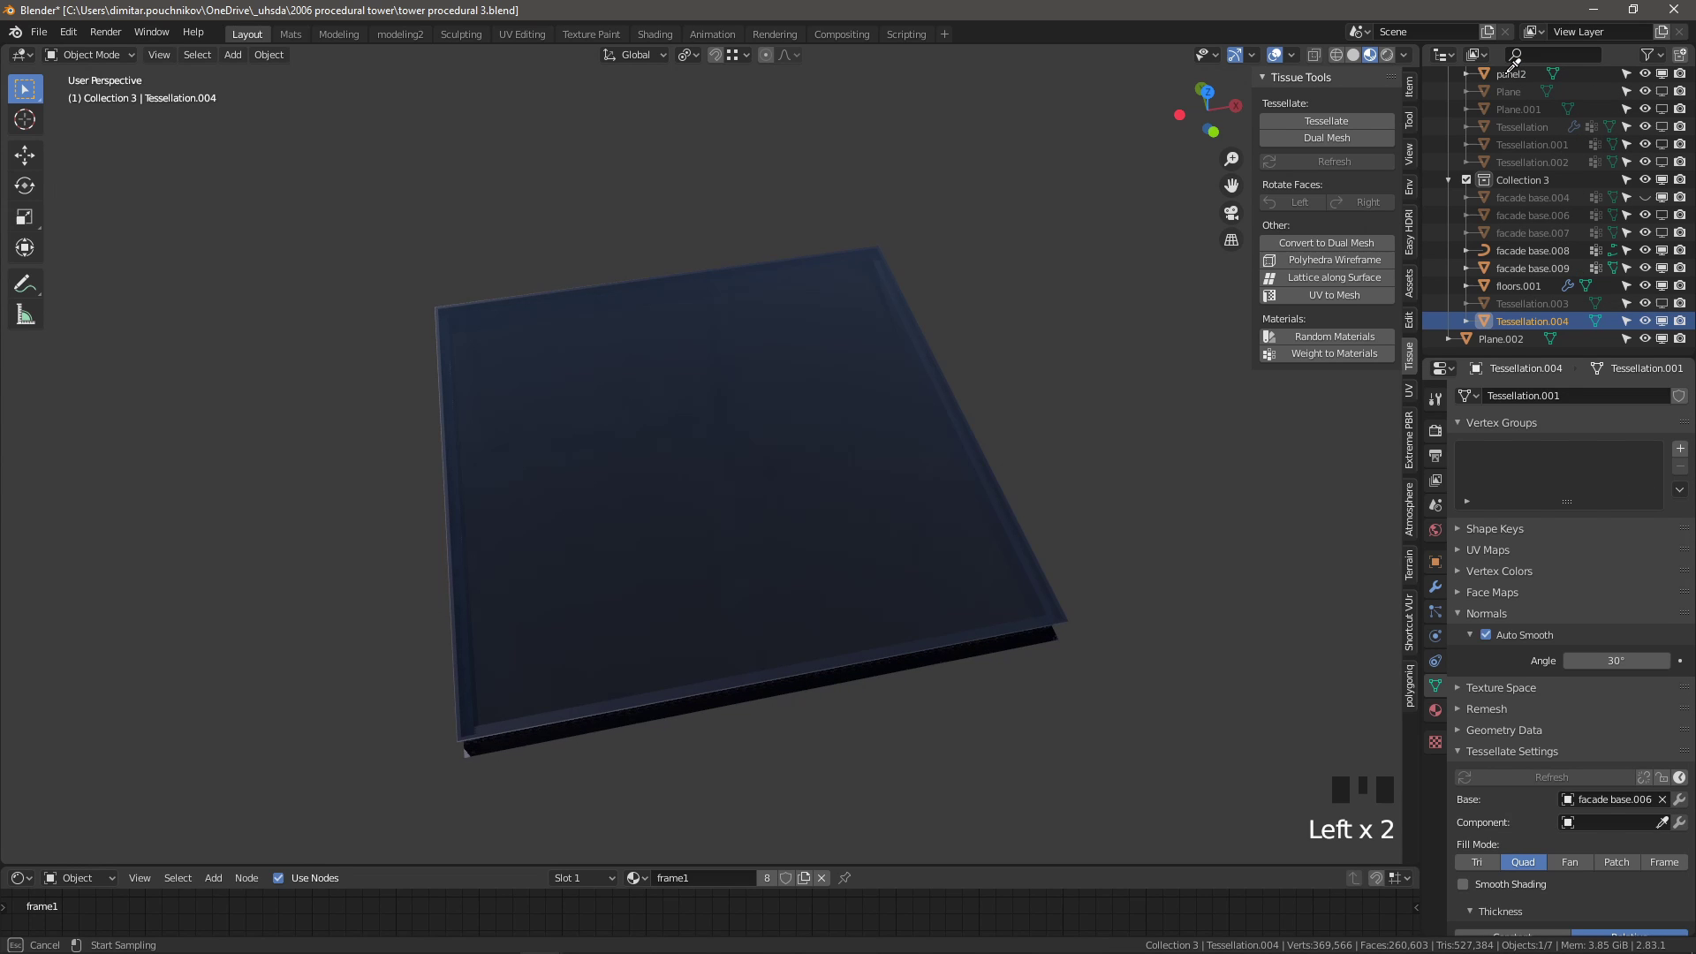
scroll("down", 3)
left_click_drag(453, 439, 857, 481)
Orbit and zoom in close on the re-panelled tower's glazed facade
scroll("down", 3)
left_click_drag(675, 497, 692, 486)
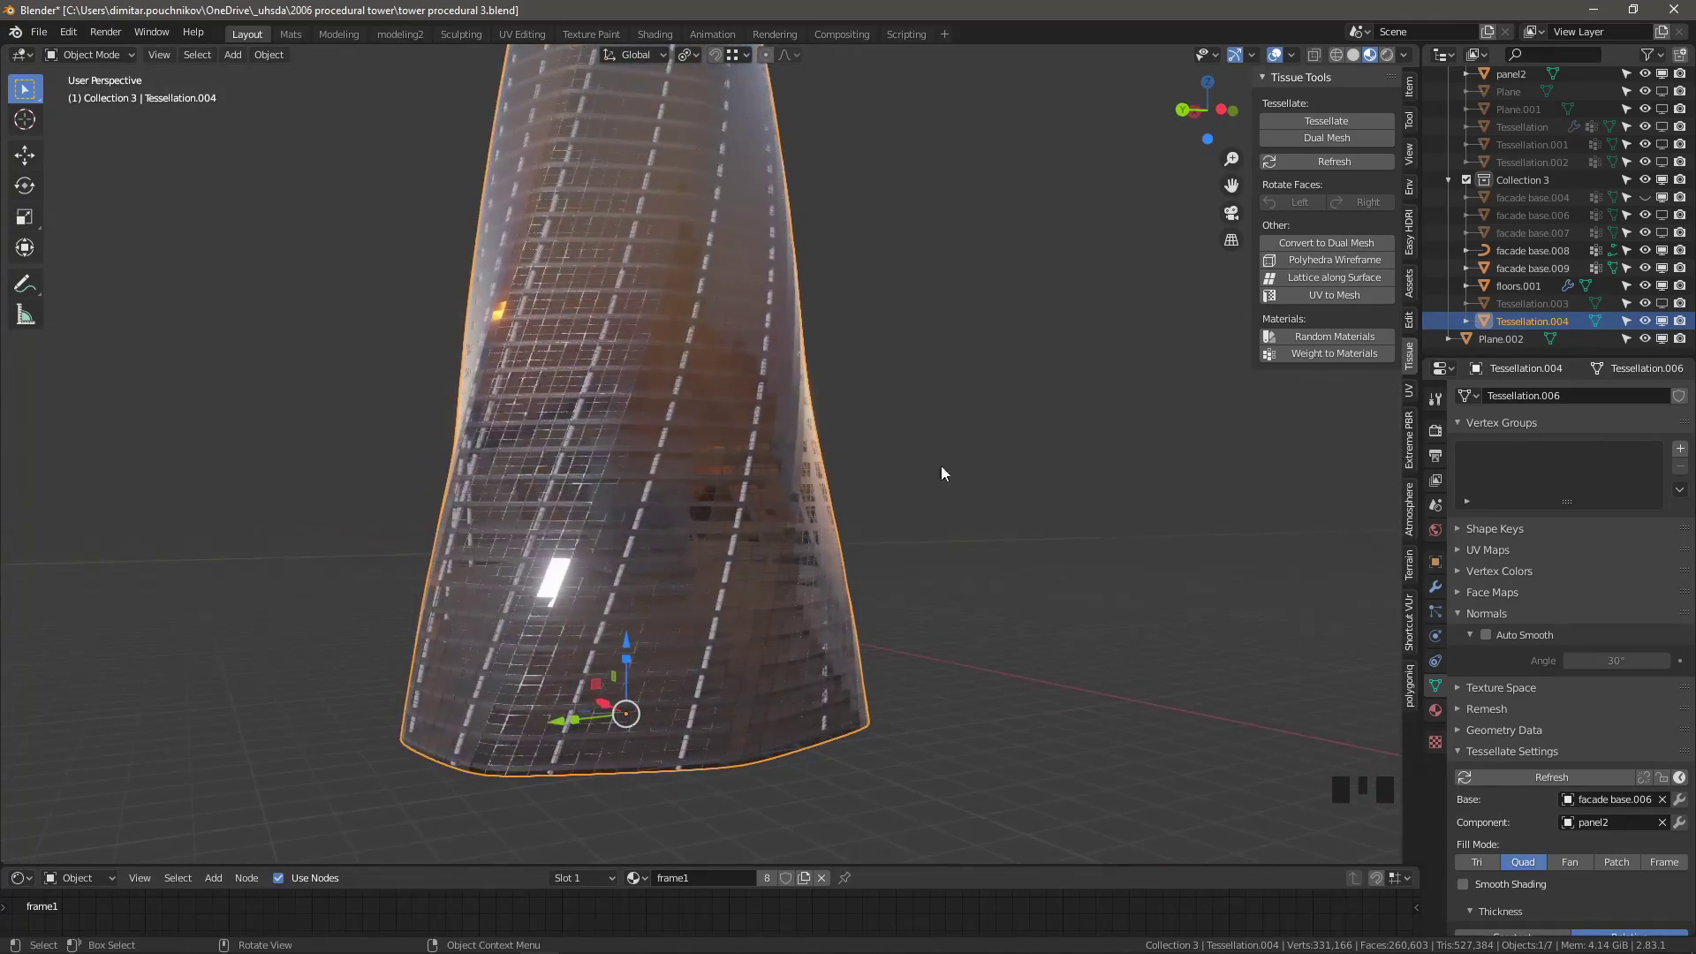
scroll("up", 3)
scroll("down", 3)
left_click_drag(797, 431, 588, 431)
scroll("down", 3)
scroll("up", 3)
left_click_drag(586, 505, 716, 409)
scroll("up", 3)
Duplicate facade base.006 in place and name the copy 'facade base.006 diagrid'
left_click(1668, 322)
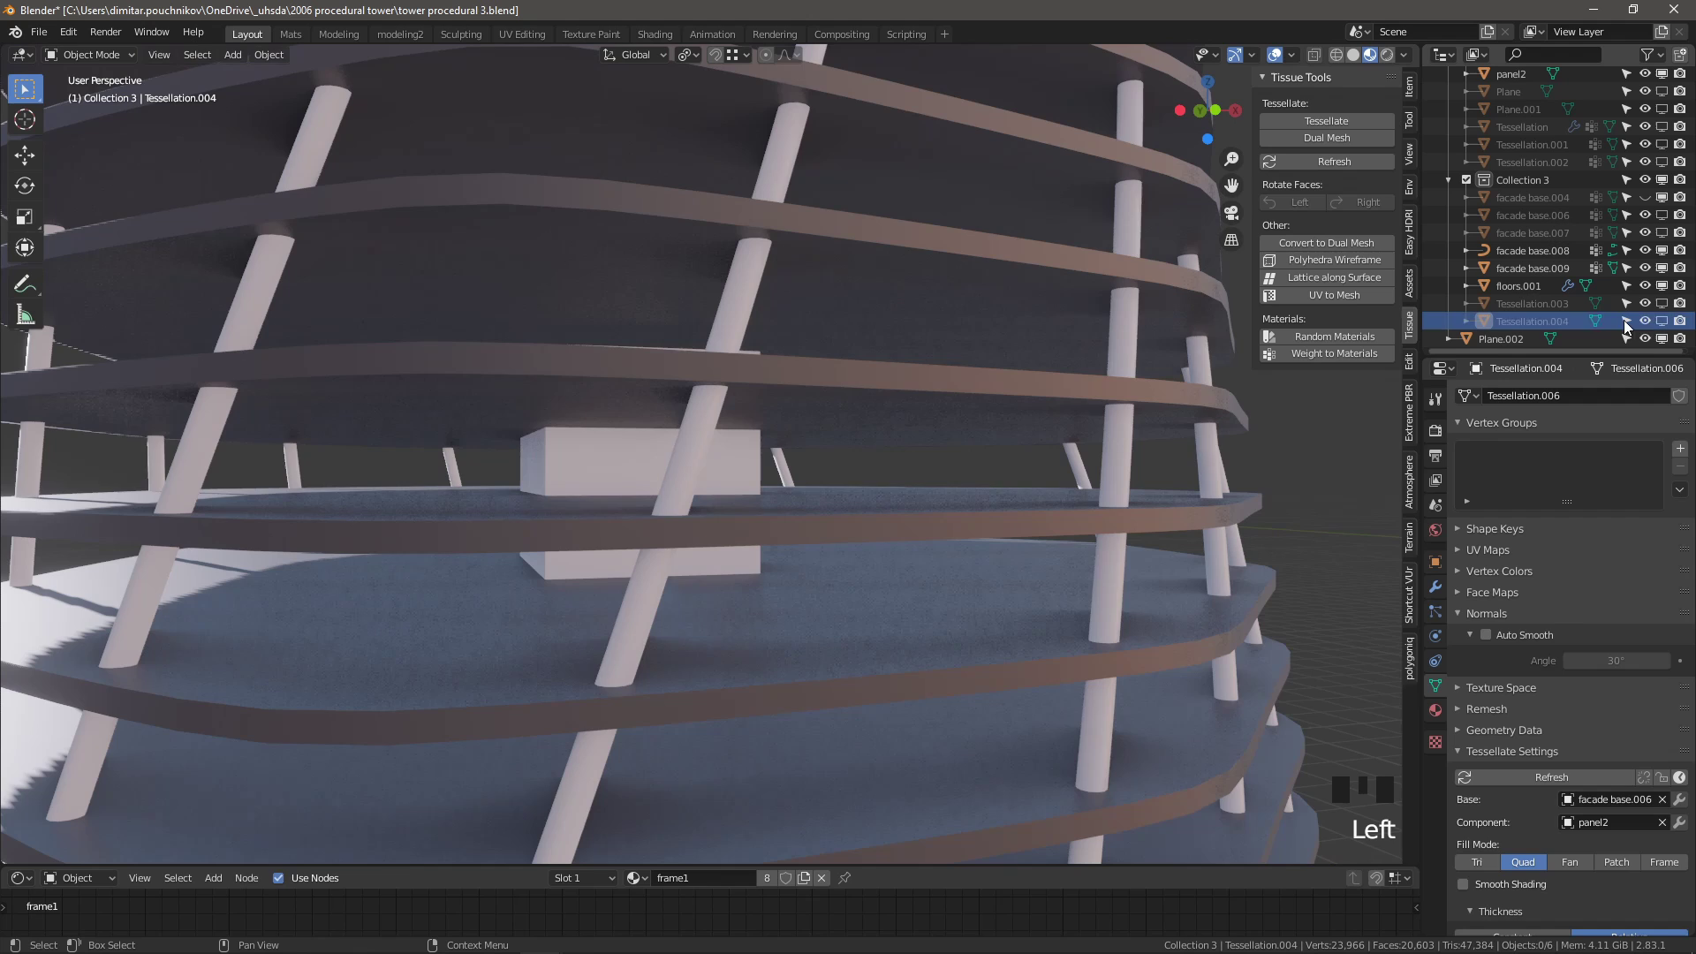
left_click_drag(1668, 324, 1598, 355)
key("shift+d")
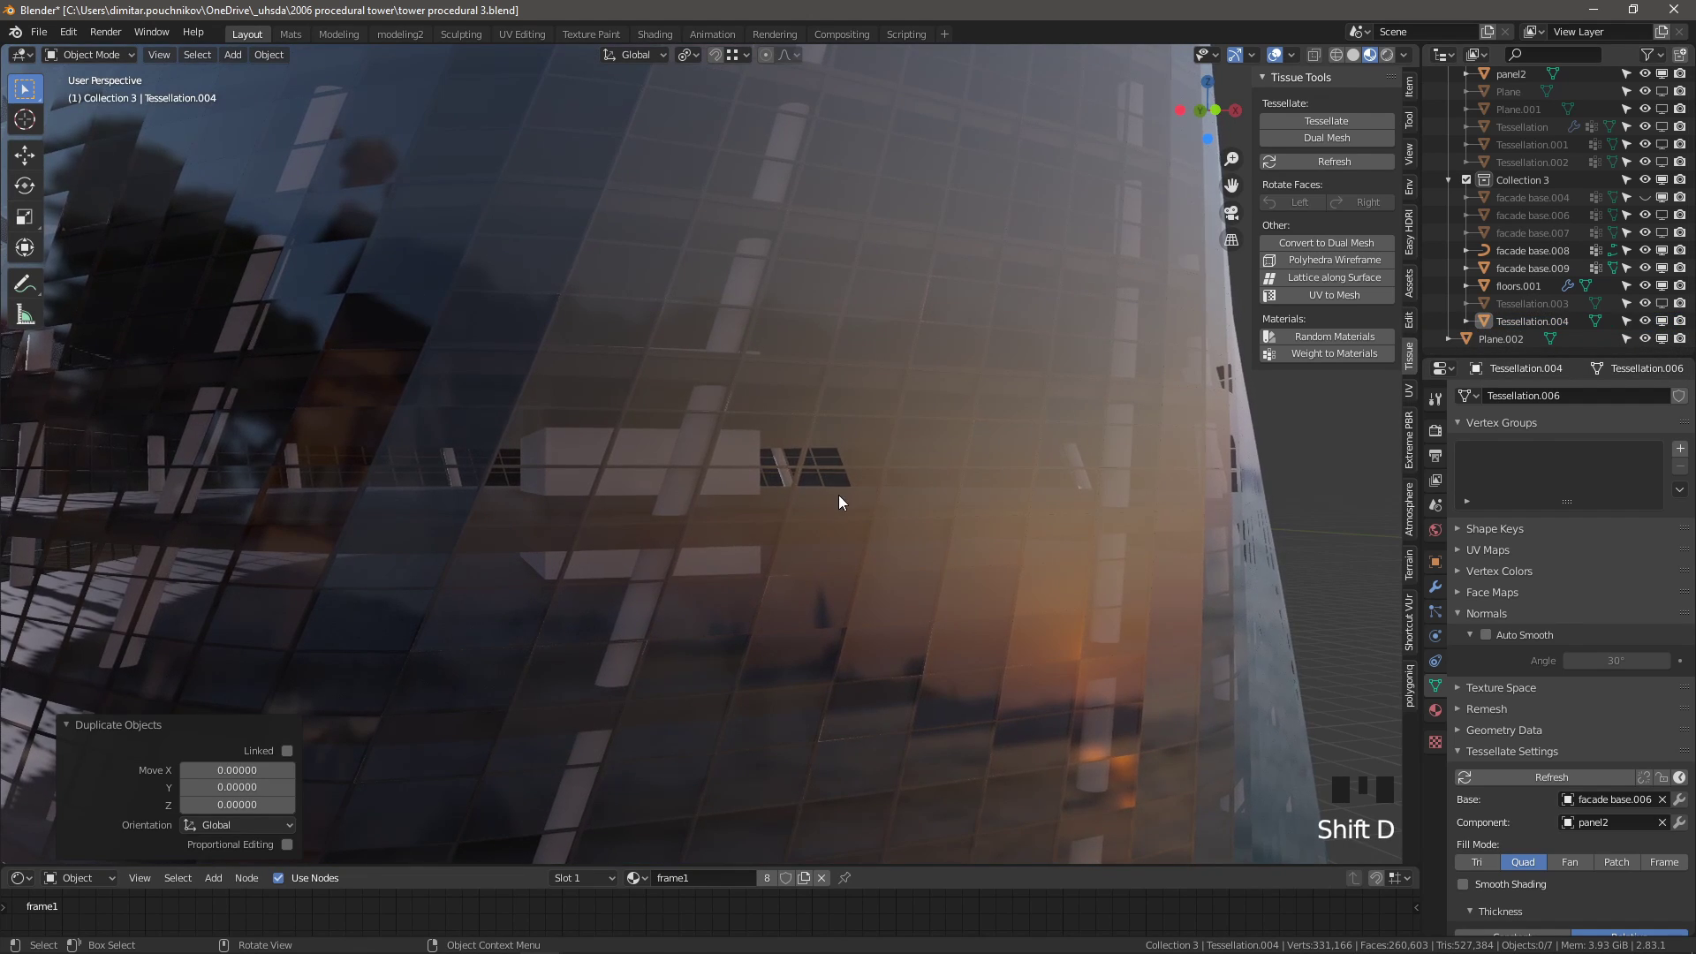
key("Escape")
scroll("down", 3)
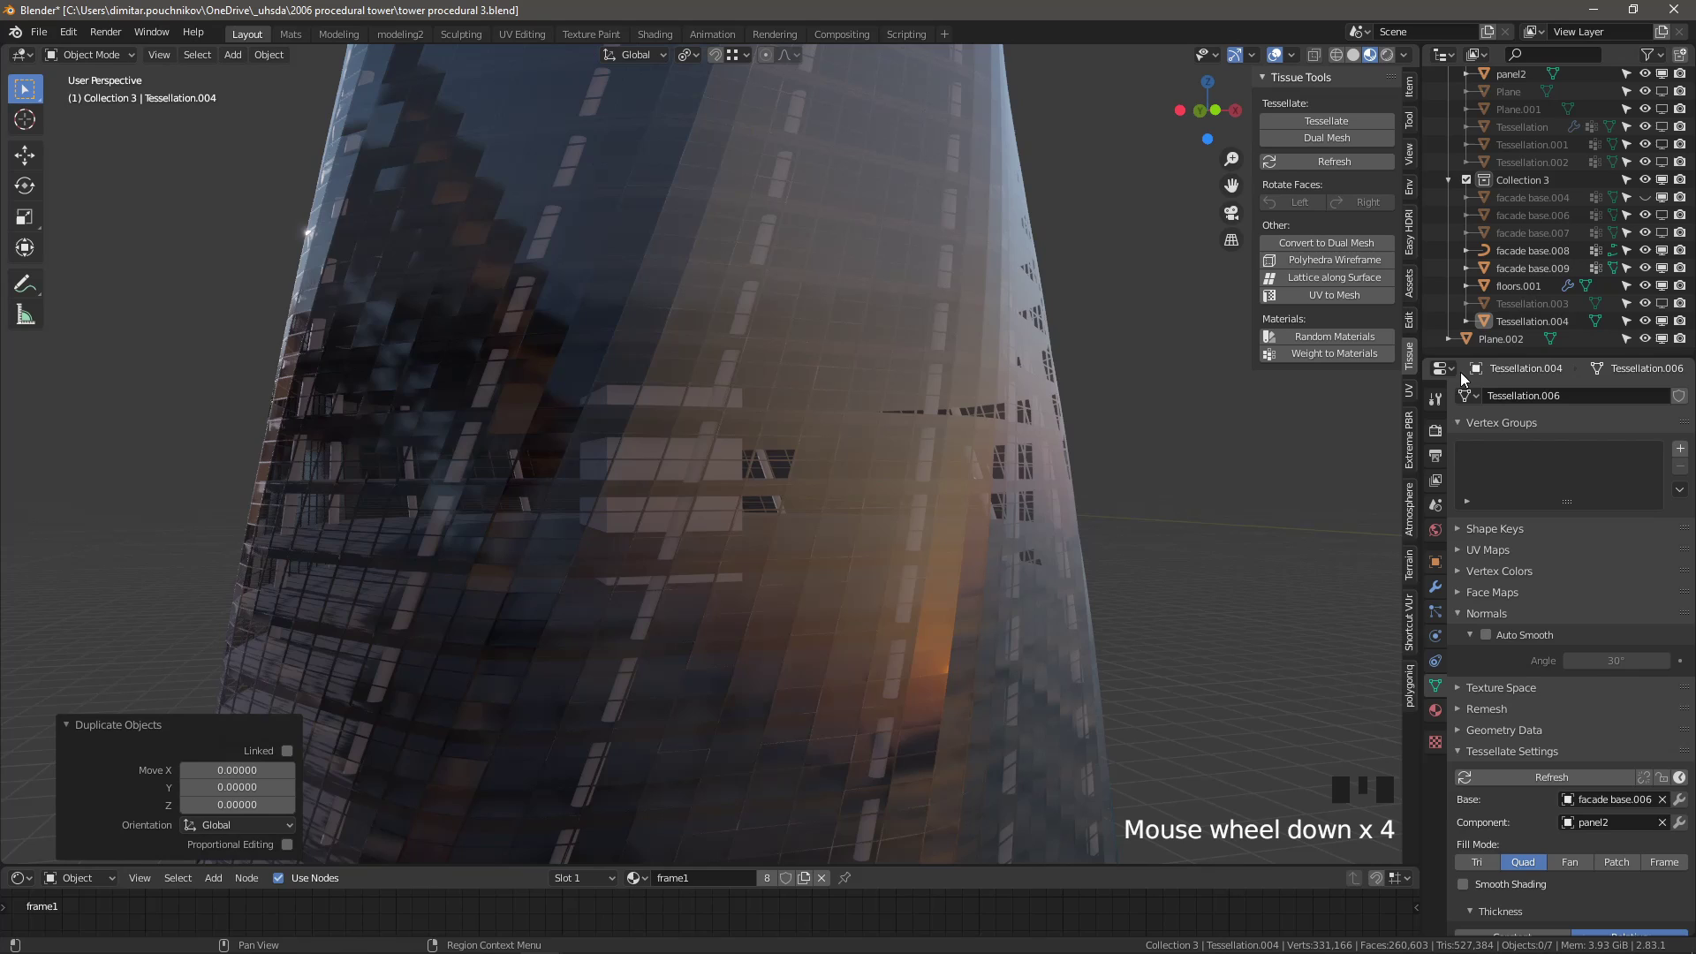
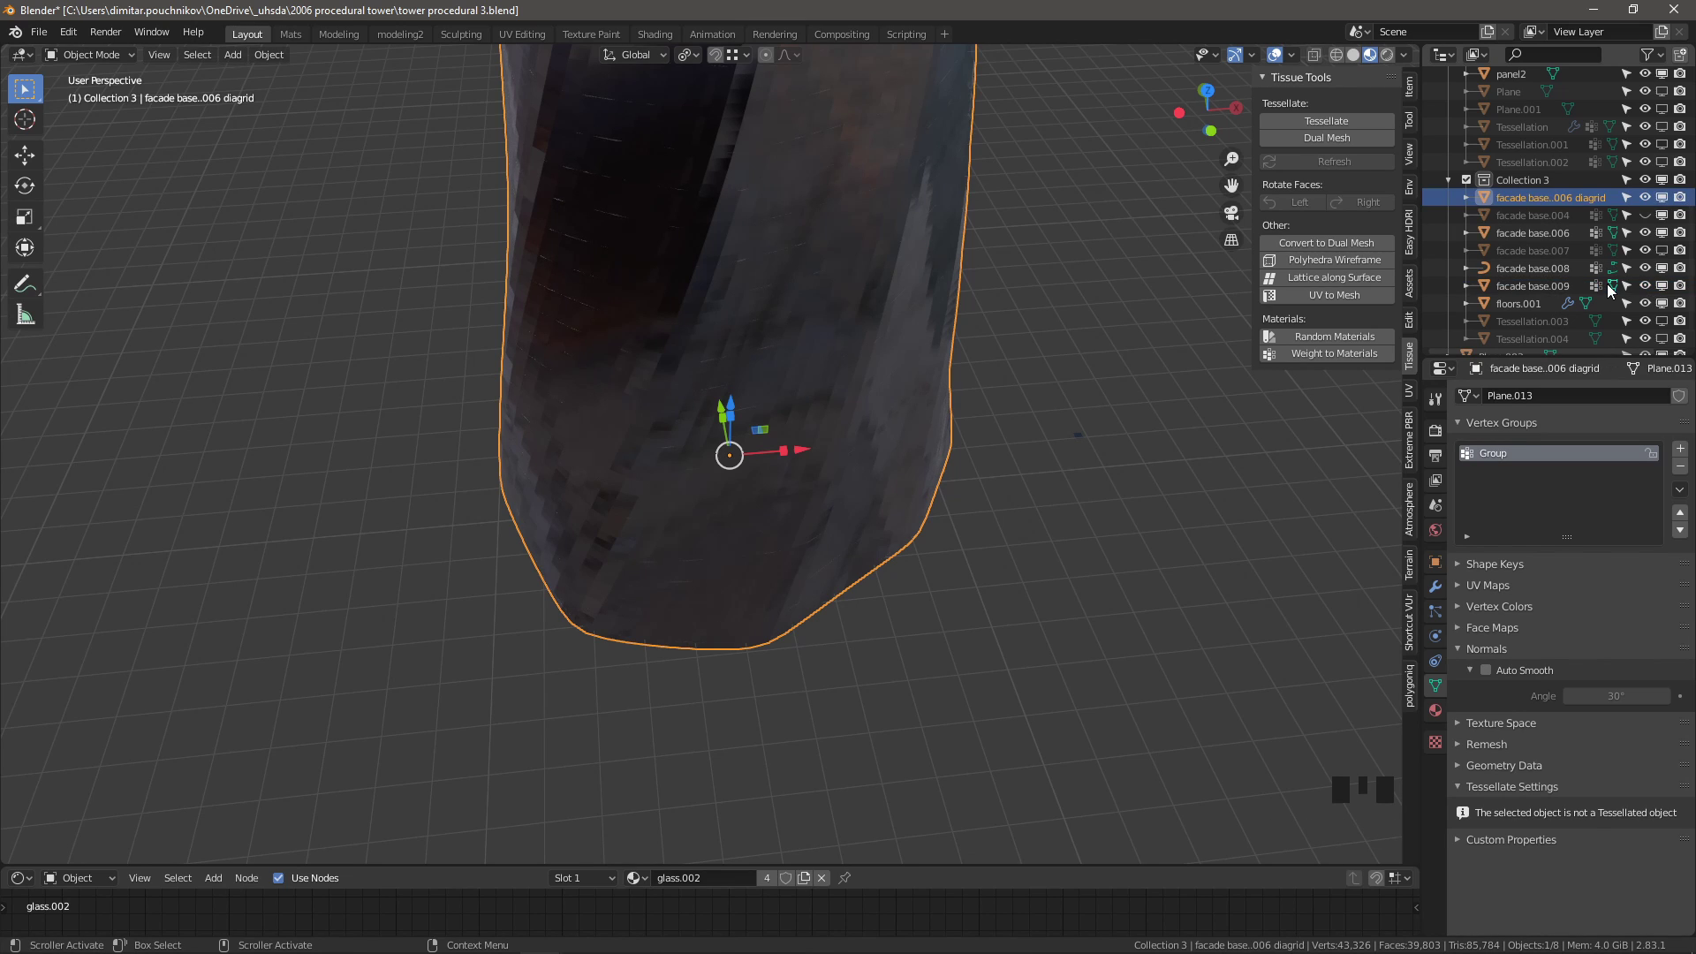
left_click(1562, 198)
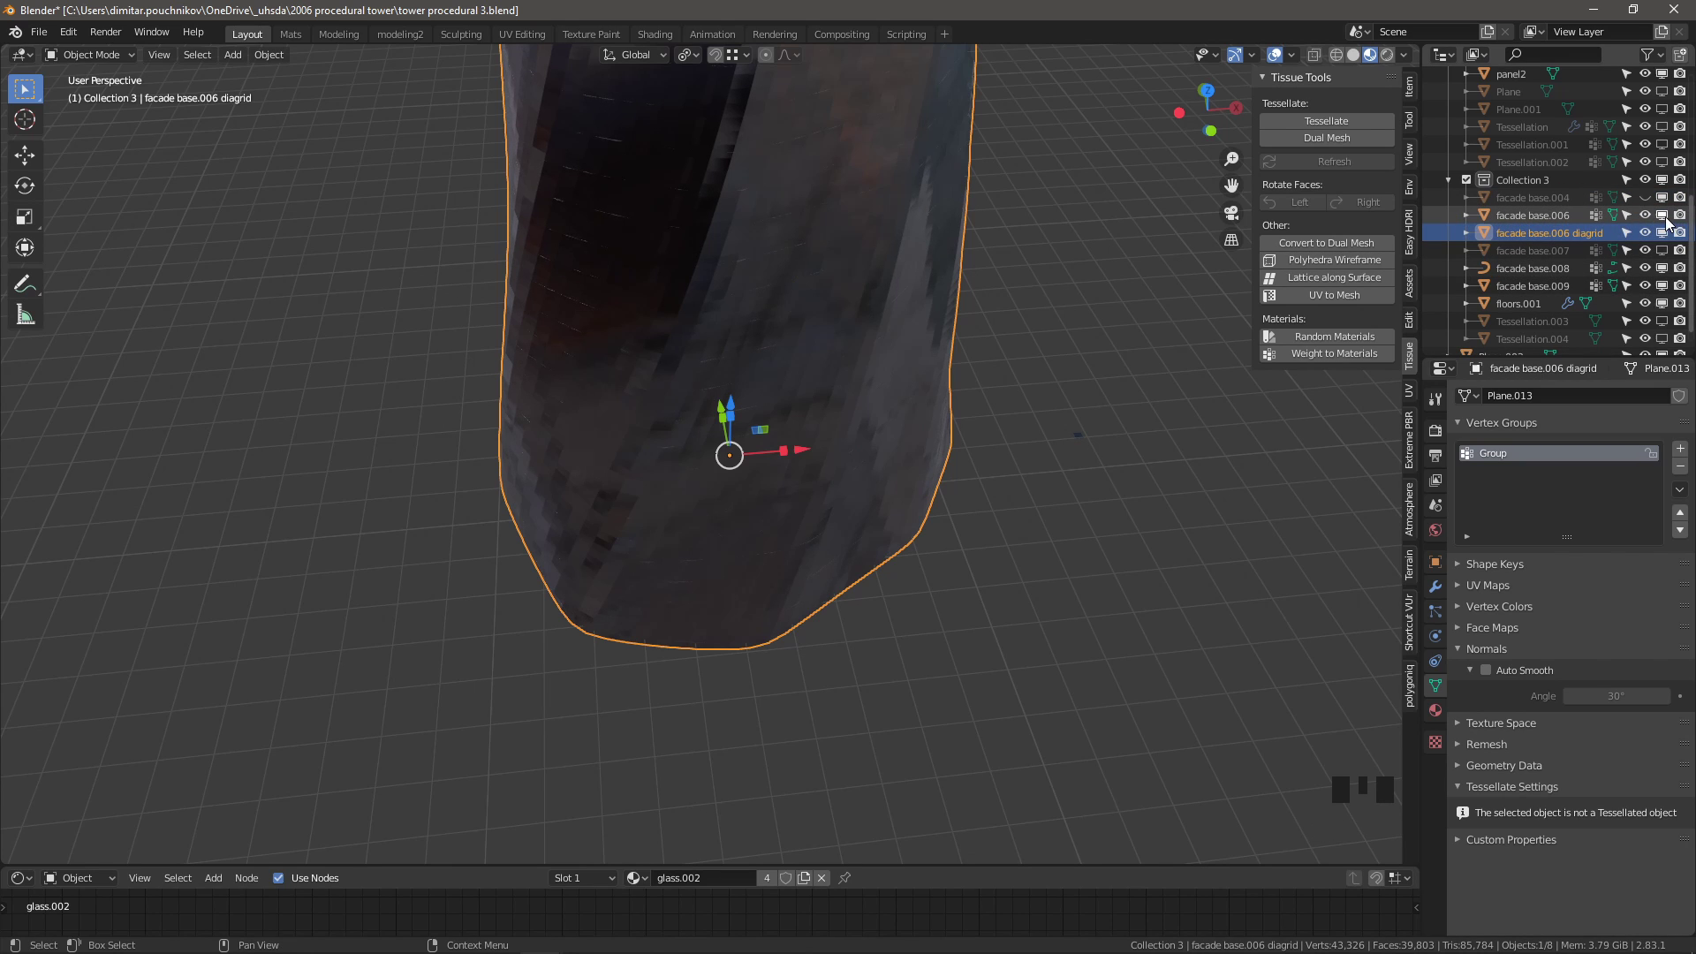
Add a Subdivision Surface modifier to the diagrid copy and adjust its level
left_click(1671, 223)
scroll("up", 3)
left_click(1446, 597)
left_click_drag(1509, 405, 694, 285)
middle_click(694, 284)
left_click_drag(1535, 408, 1573, 649)
Add a Decimate modifier in Un-Subdivide mode with its iterations set, turning the grid diagonal
left_click(1574, 648)
left_click(1684, 663)
scroll("down", 3)
scroll("up", 3)
left_click_drag(771, 415, 1048, 410)
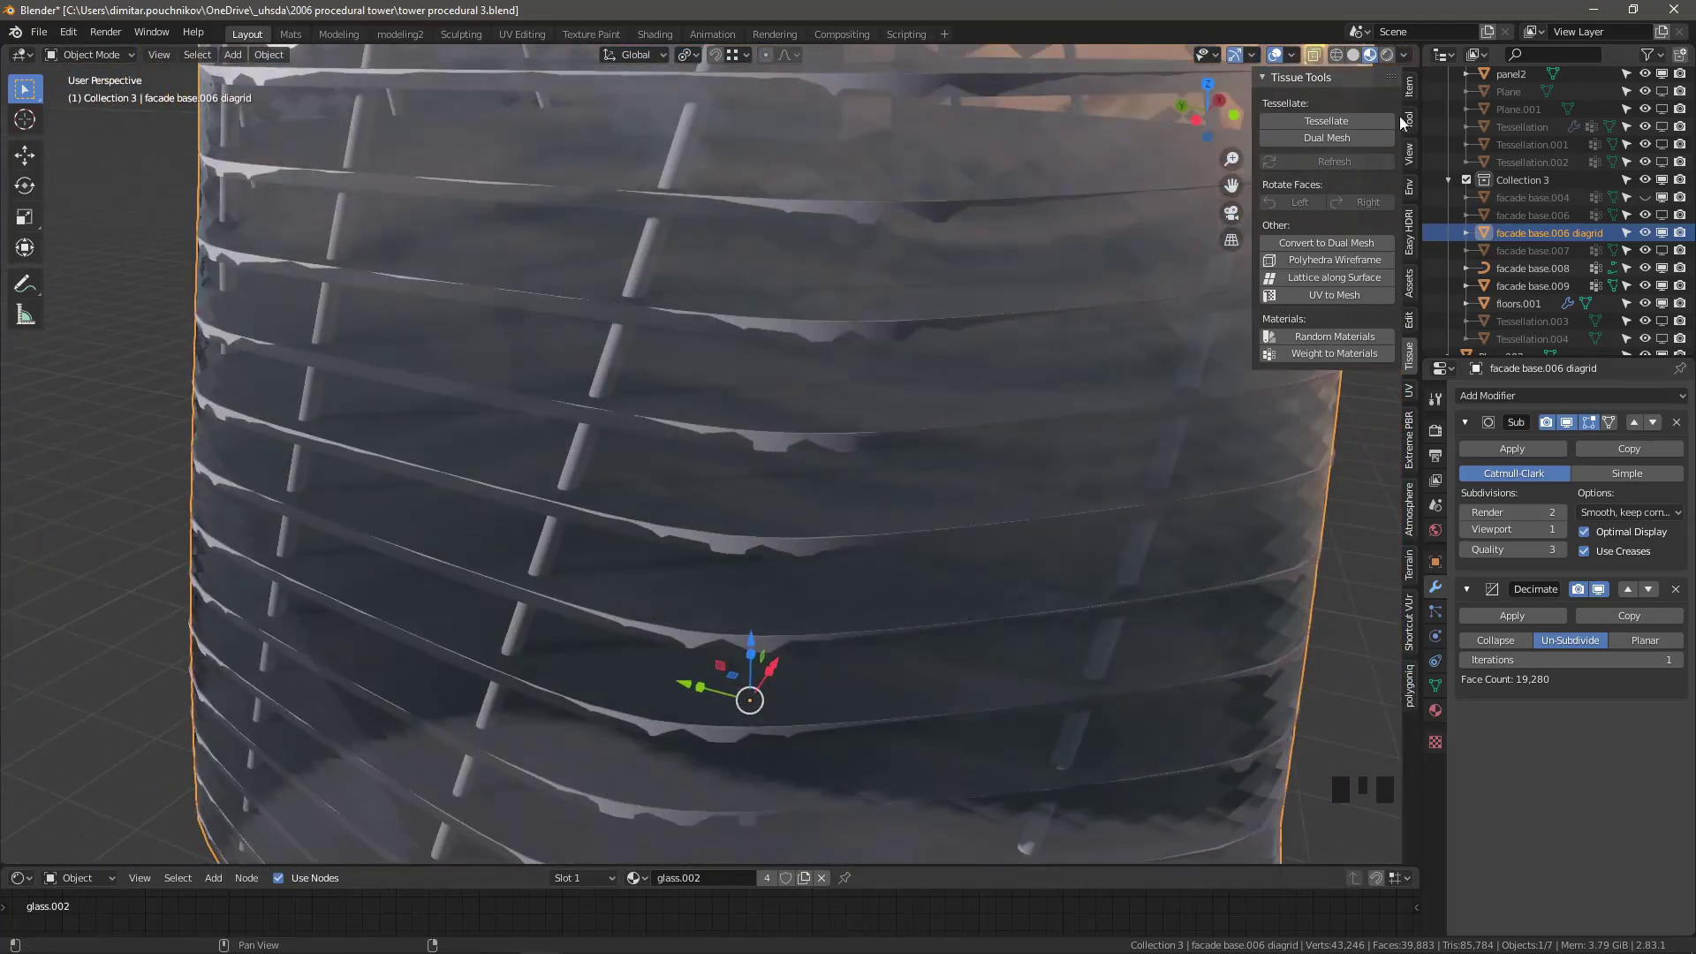
left_click(1345, 58)
scroll("down", 3)
Orbit around the tower to inspect the diagonal grid pattern of the facade base
left_click_drag(786, 451, 1319, 58)
left_click(1318, 58)
left_click_drag(991, 294, 1310, 60)
left_click(1311, 60)
scroll("down", 3)
left_click_drag(863, 418, 781, 383)
scroll("down", 3)
scroll("up", 3)
left_click(730, 238)
scroll("down", 3)
Check the diagrid in wireframe view, then show the Tessellation.004 panel facade again
left_click(1683, 854)
left_click(1684, 849)
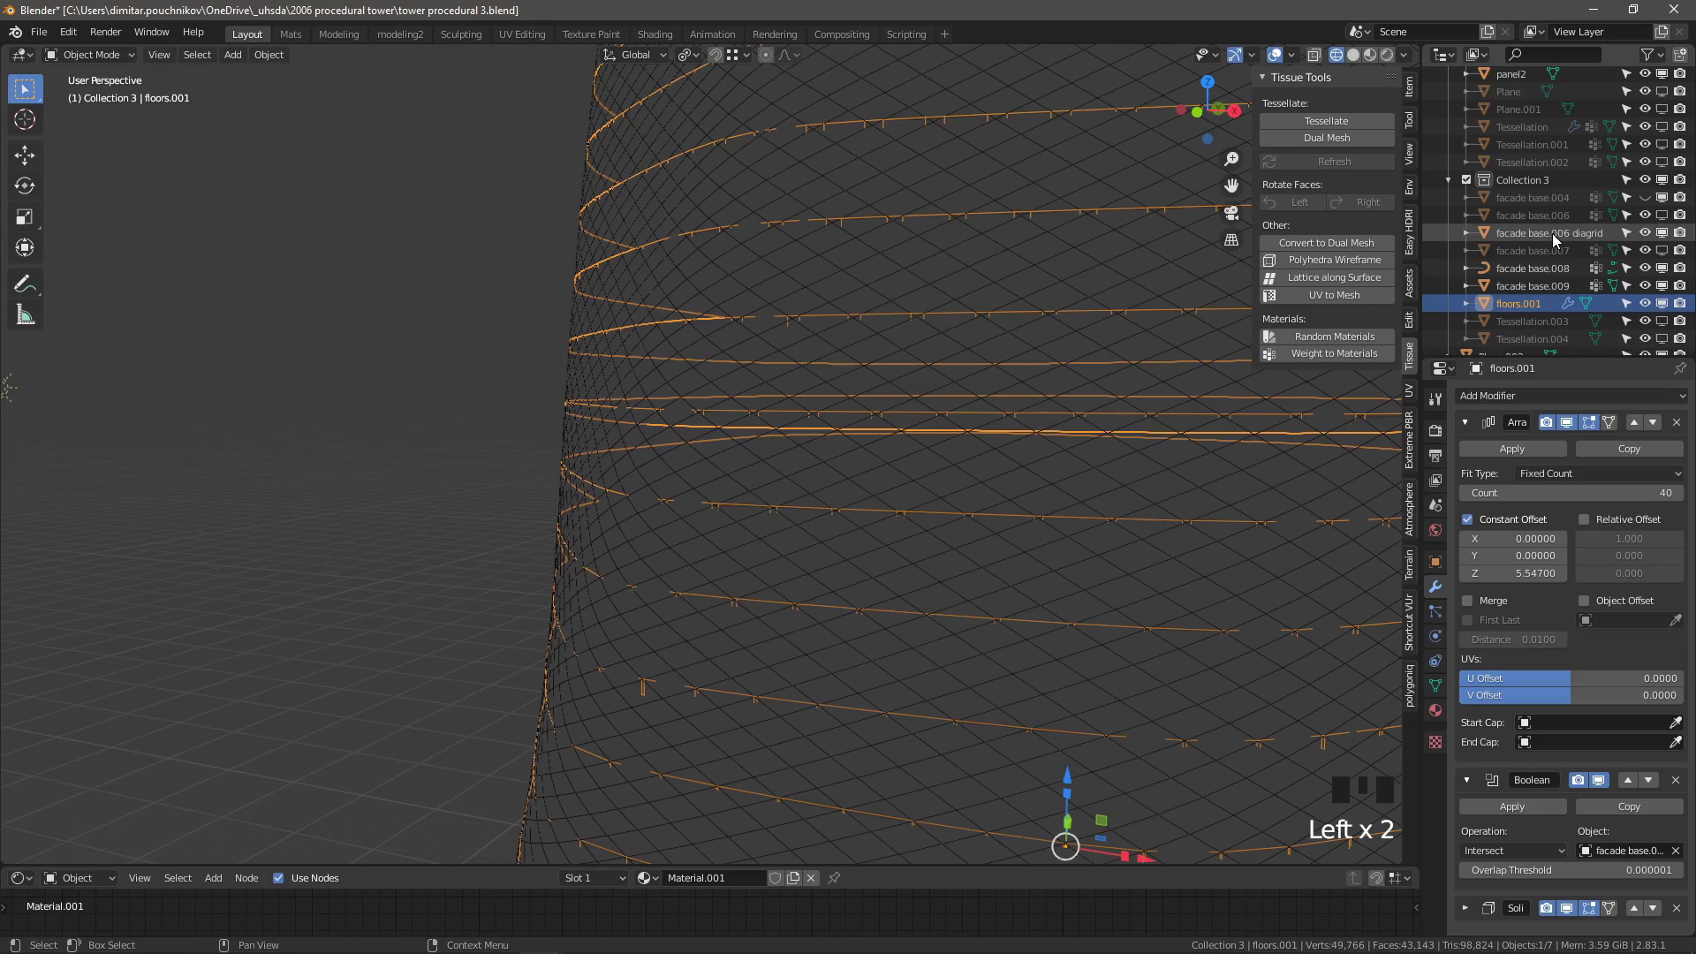
scroll("down", 3)
left_click_drag(824, 407, 517, 431)
key("alt+a")
scroll("down", 3)
scroll("down", 3)
left_click_drag(715, 518, 723, 455)
scroll("down", 3)
scroll("up", 3)
left_click(710, 401)
scroll("down", 3)
left_click(1669, 322)
Duplicate the Tessellation.004 panel tower in place and show the copy's Tessellate settings
left_click(1538, 332)
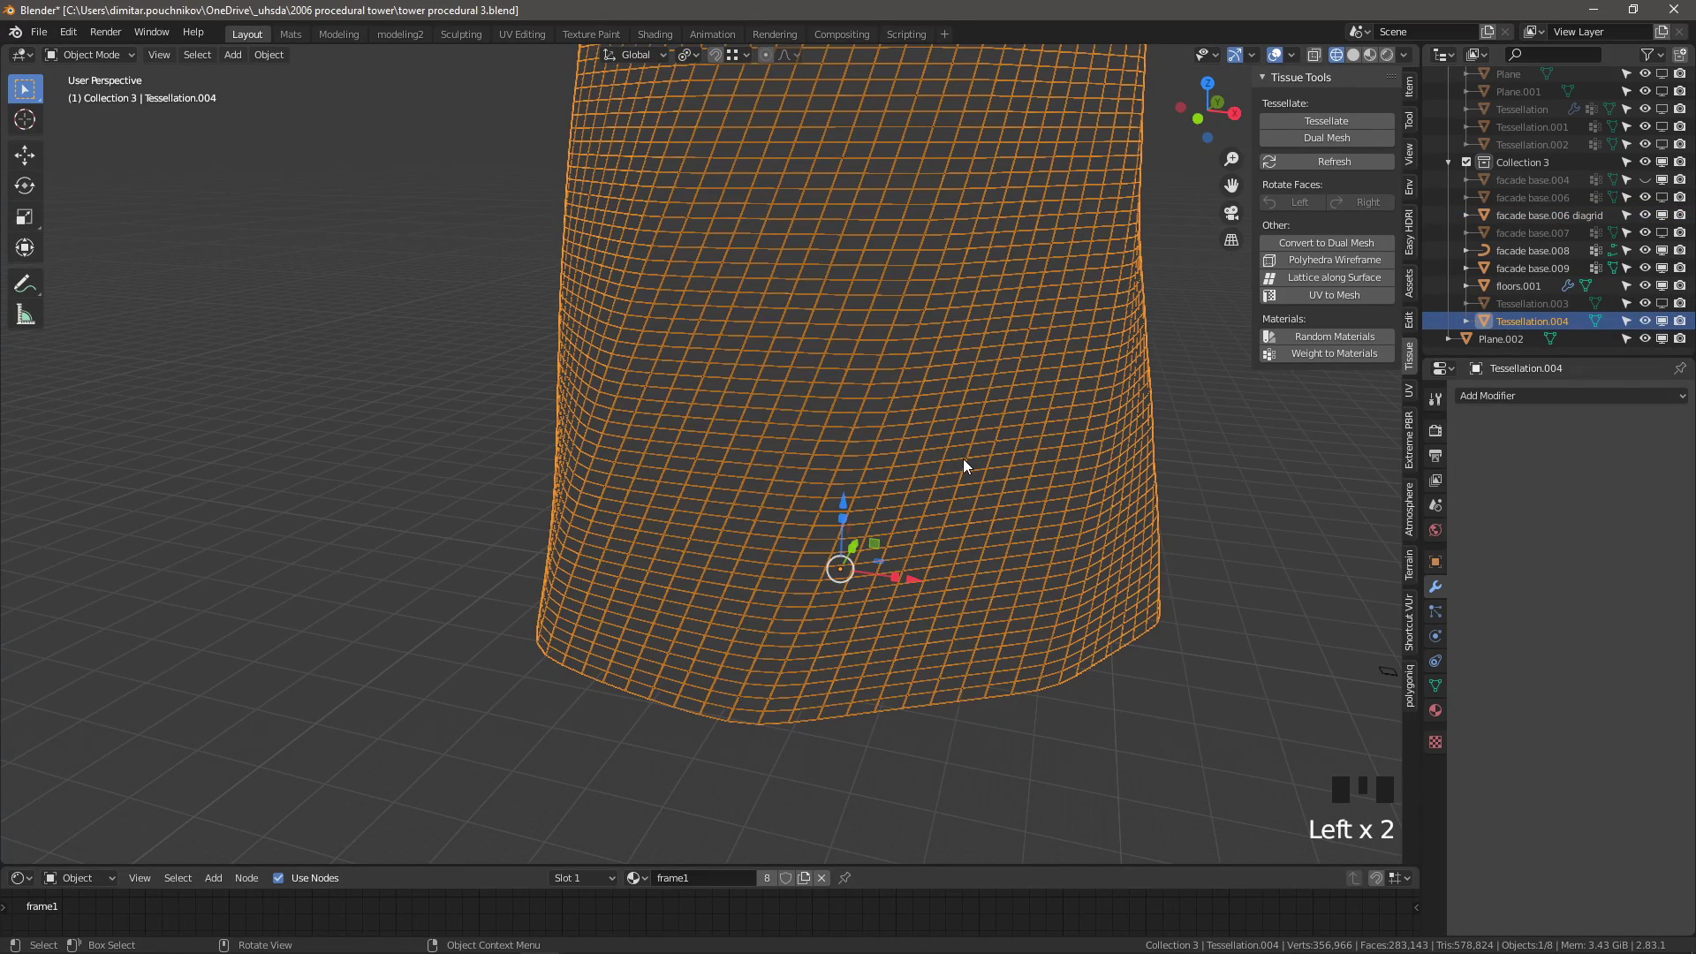
key("shift+d")
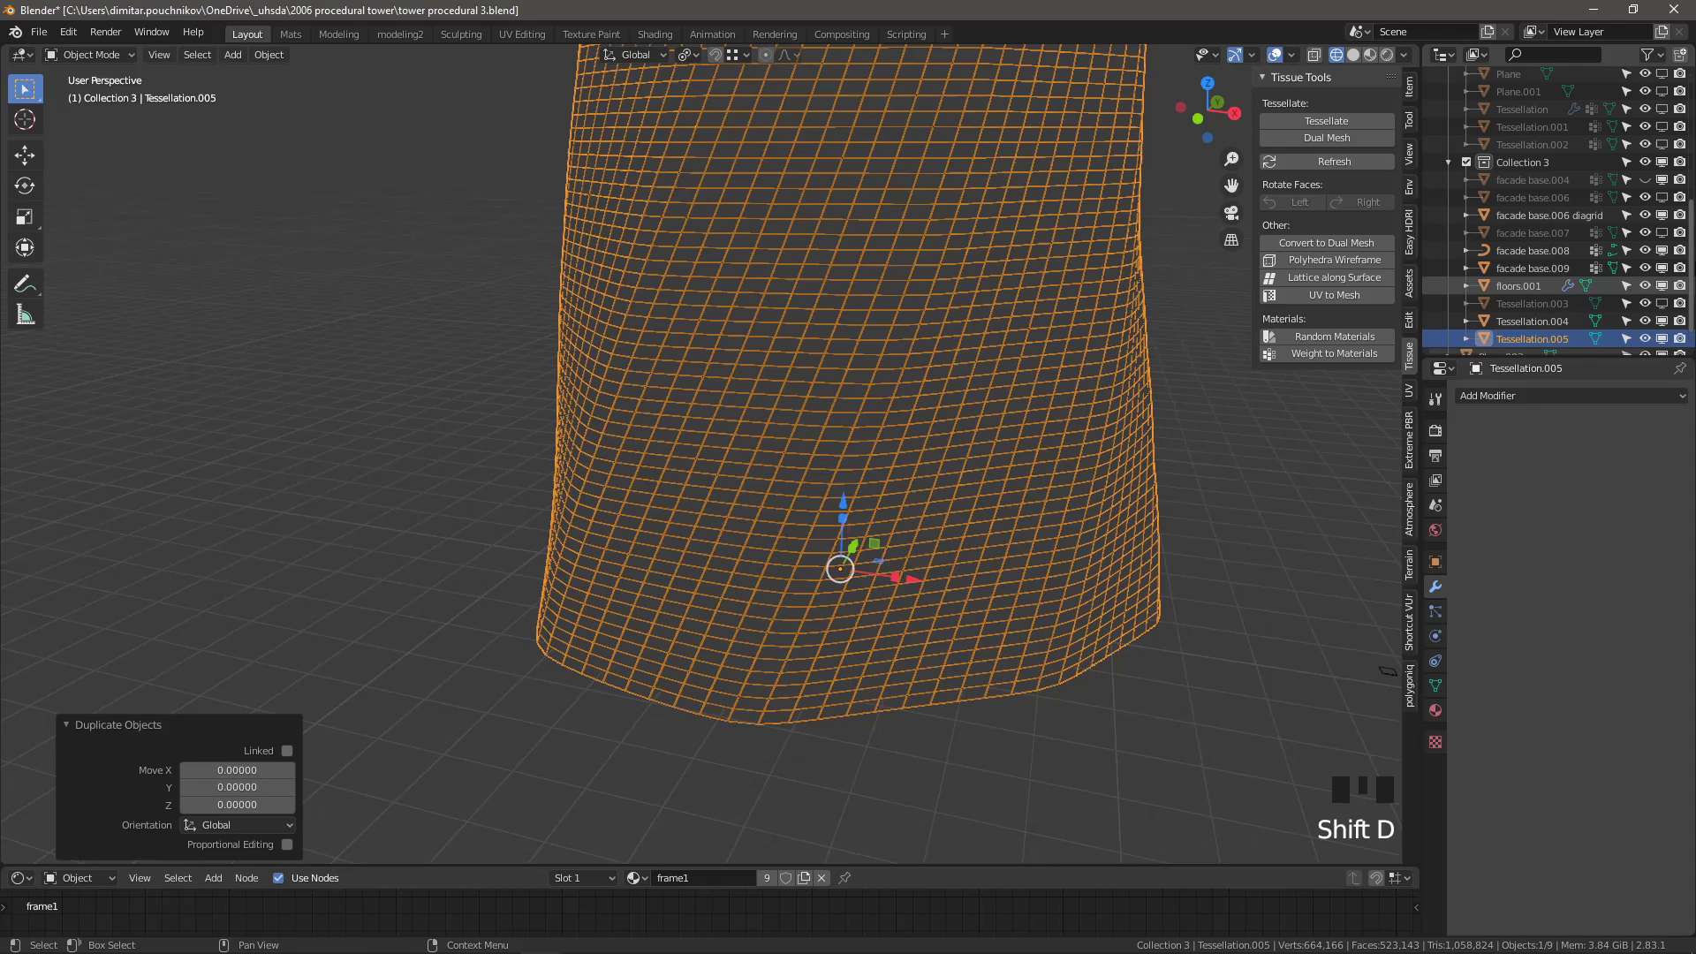
left_click(1667, 324)
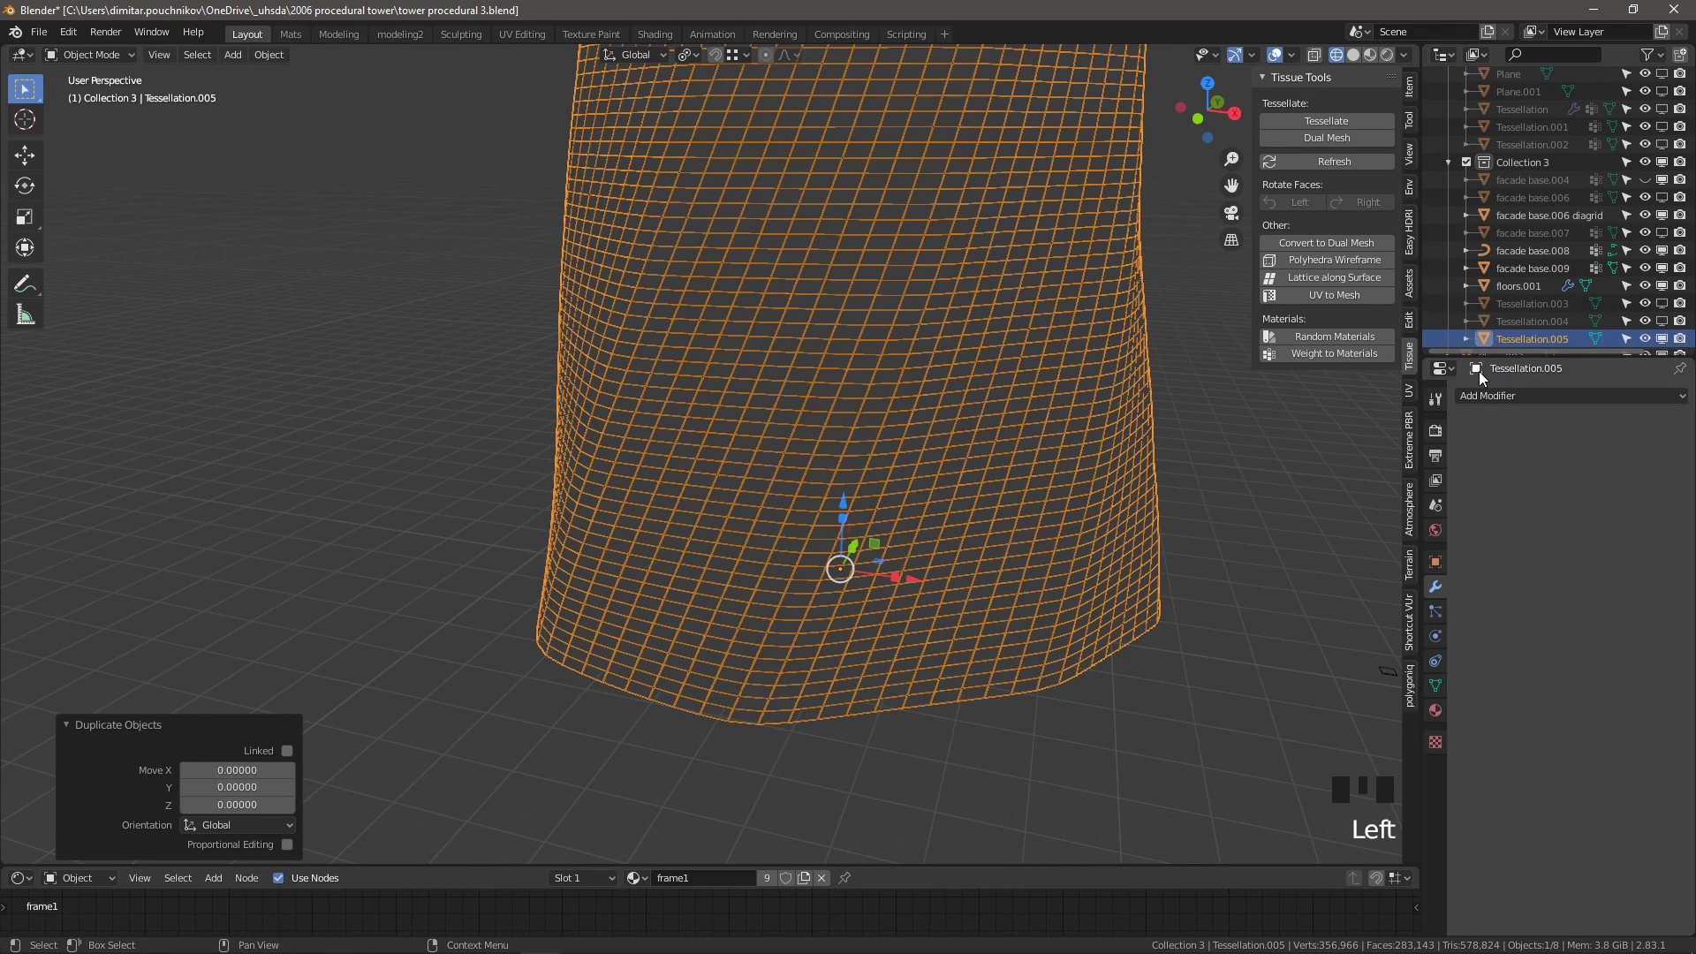
left_click(1446, 686)
scroll("down", 3)
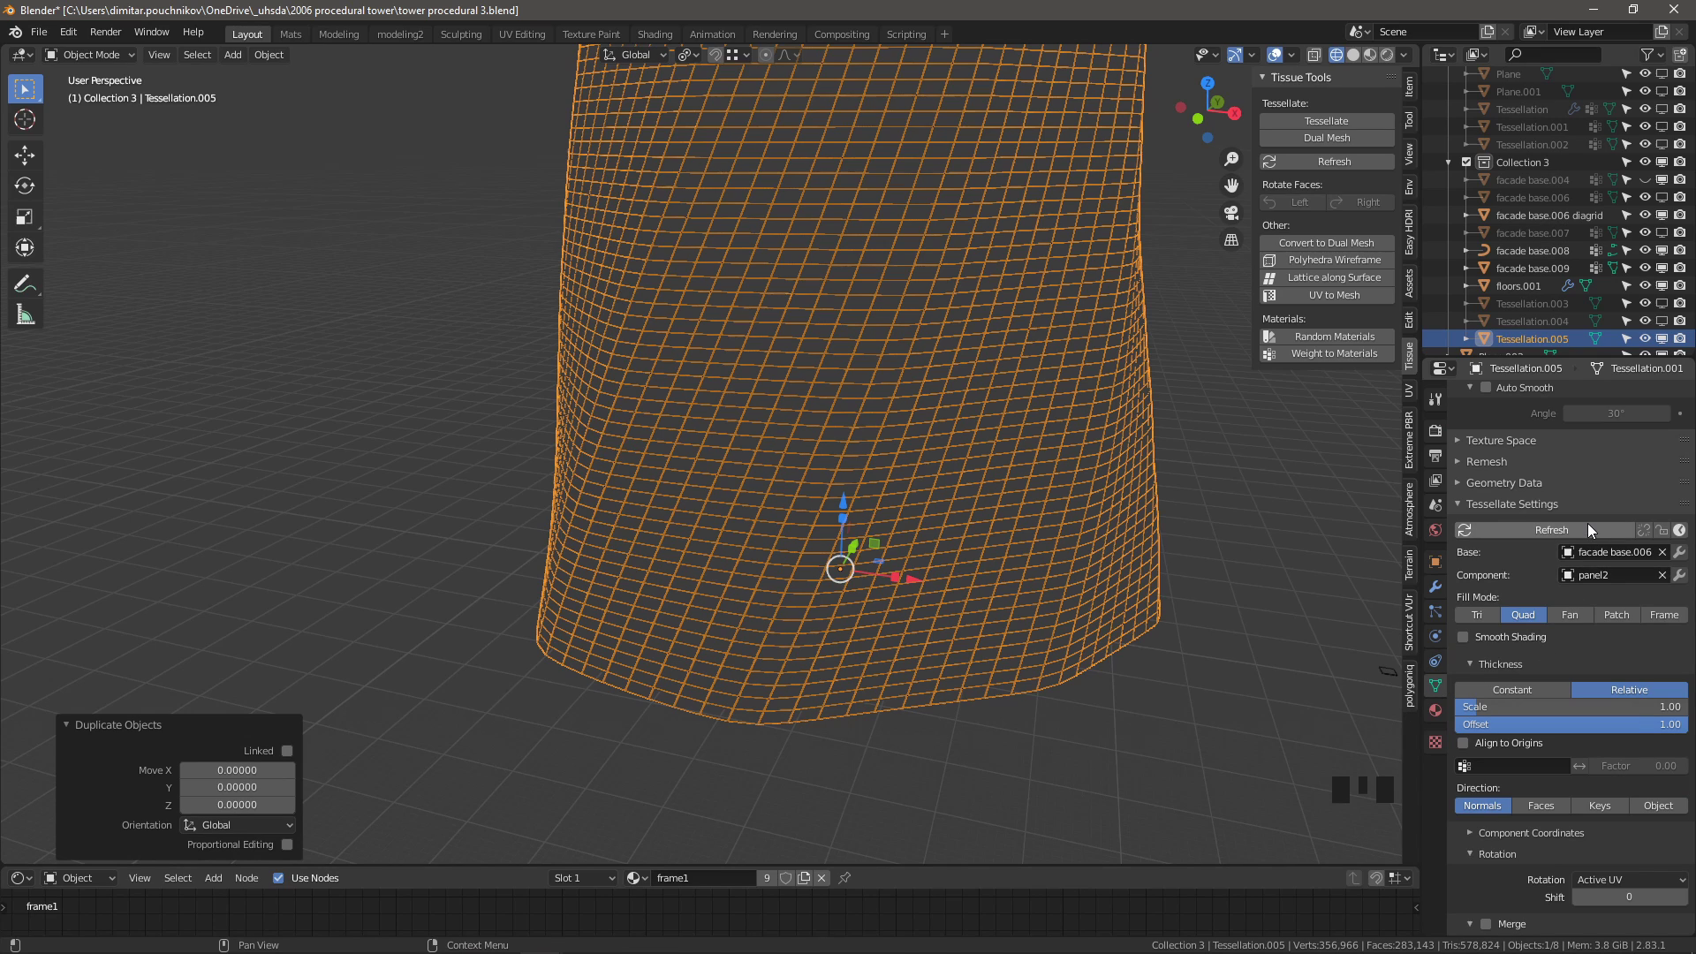
Set the copy's tessellation Base to facade base.006 diagrid for diagonal panels
left_click(1669, 556)
left_click(1669, 799)
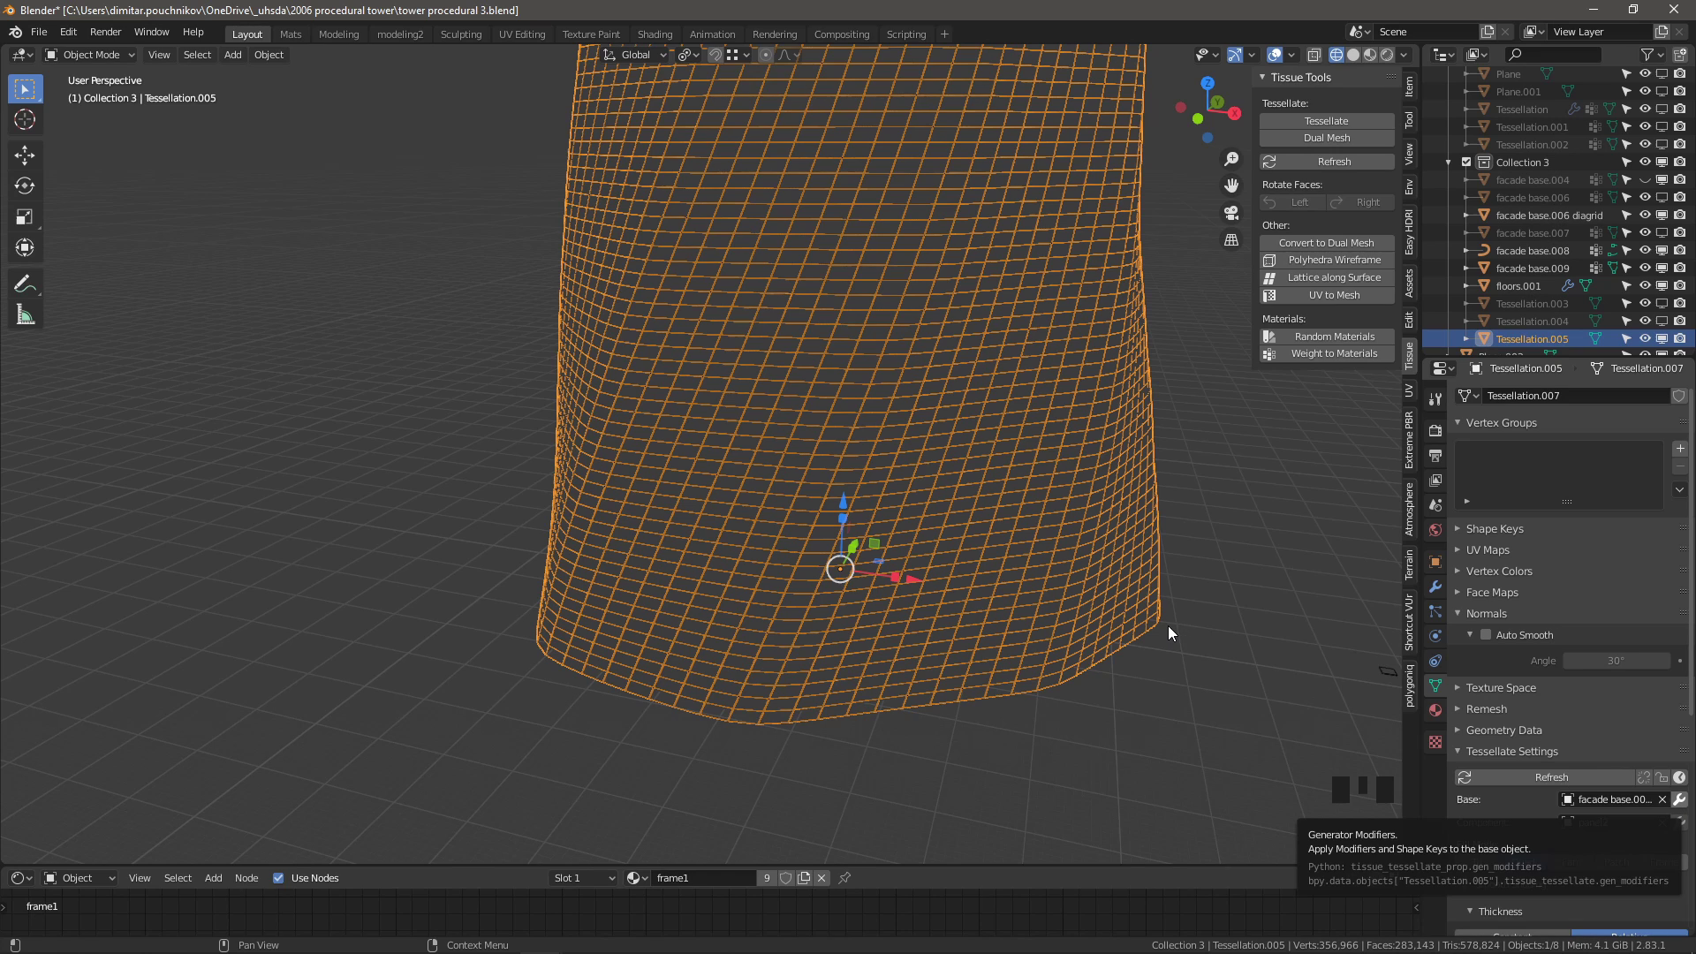
left_click(1633, 222)
left_click(1585, 235)
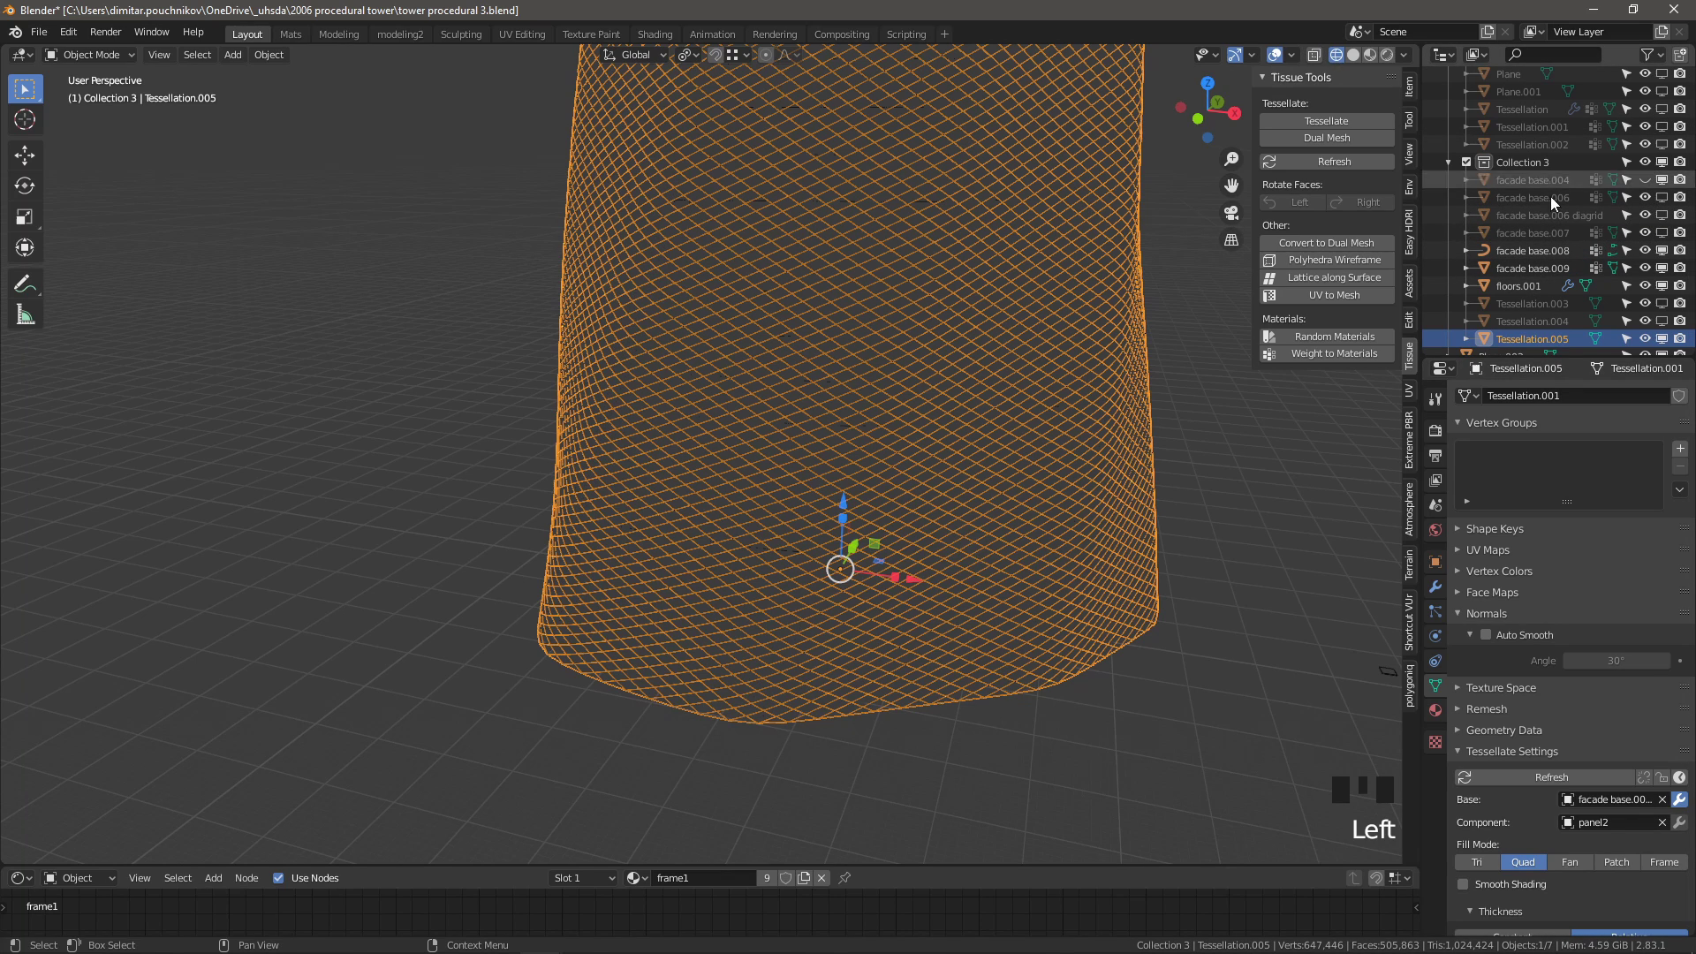
left_click(1377, 61)
Orbit around the new diagonal glazed panel tower in Material Preview shading
scroll("up", 3)
left_click_drag(845, 518, 833, 497)
scroll("down", 3)
left_click_drag(952, 548, 802, 491)
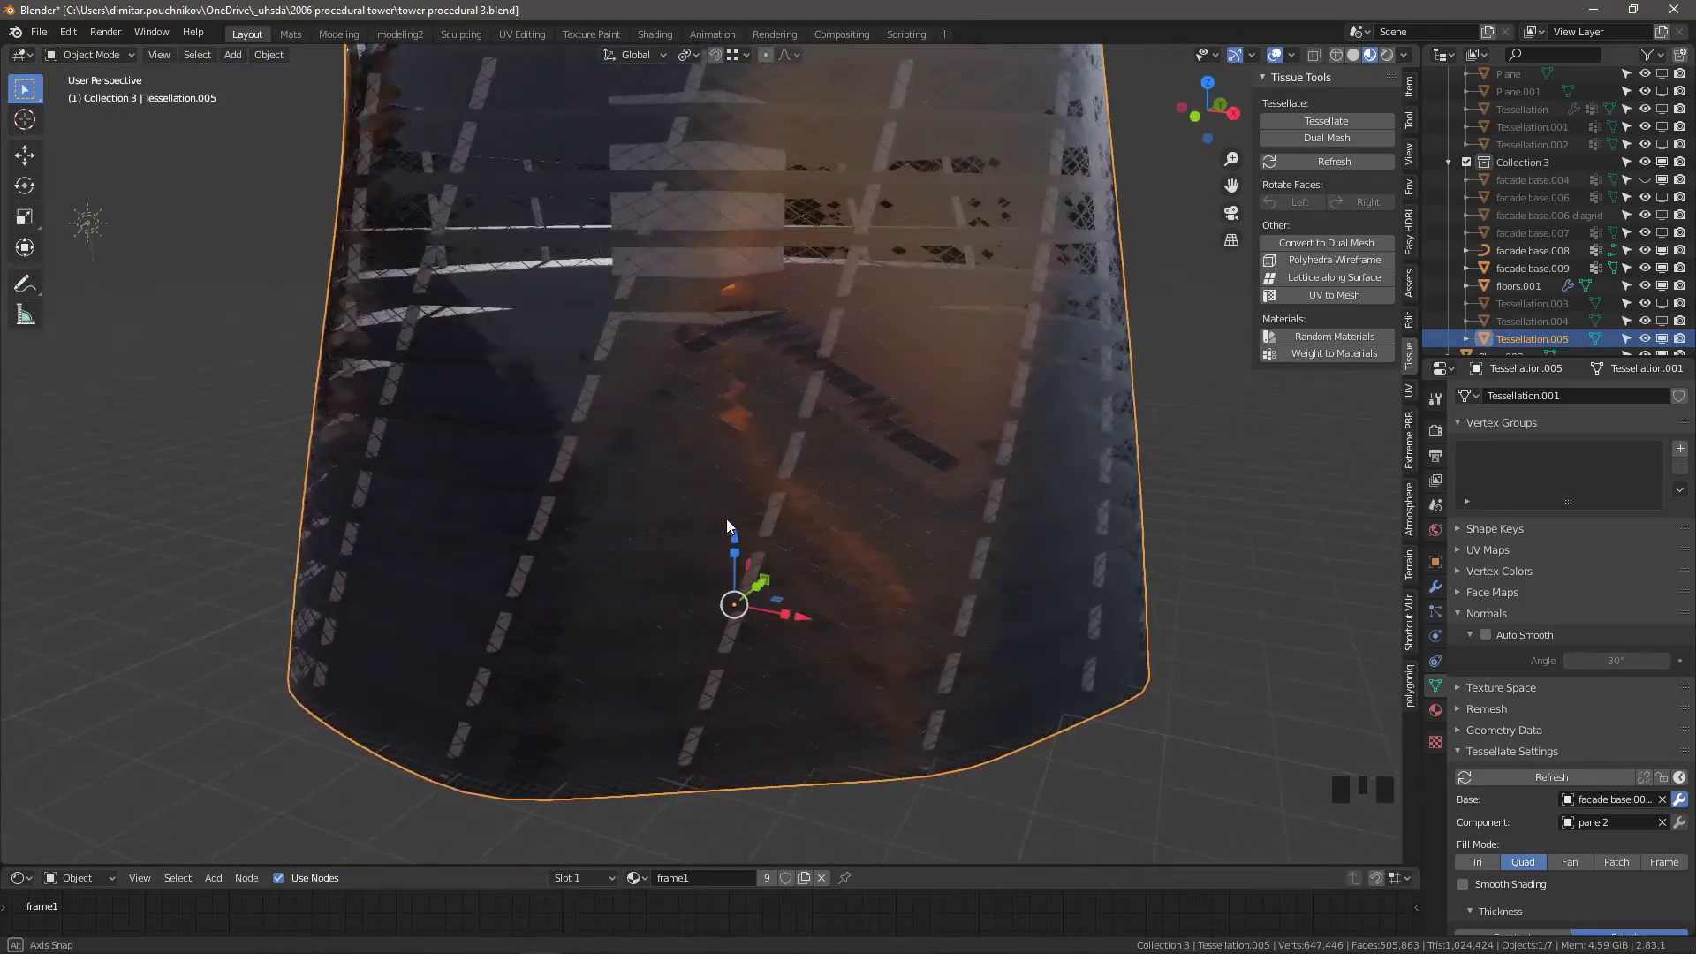
Duplicate the tower's facade bases and floors, offsetting the copy 150 along Y
scroll("down", 3)
left_click_drag(725, 543, 699, 400)
scroll("up", 3)
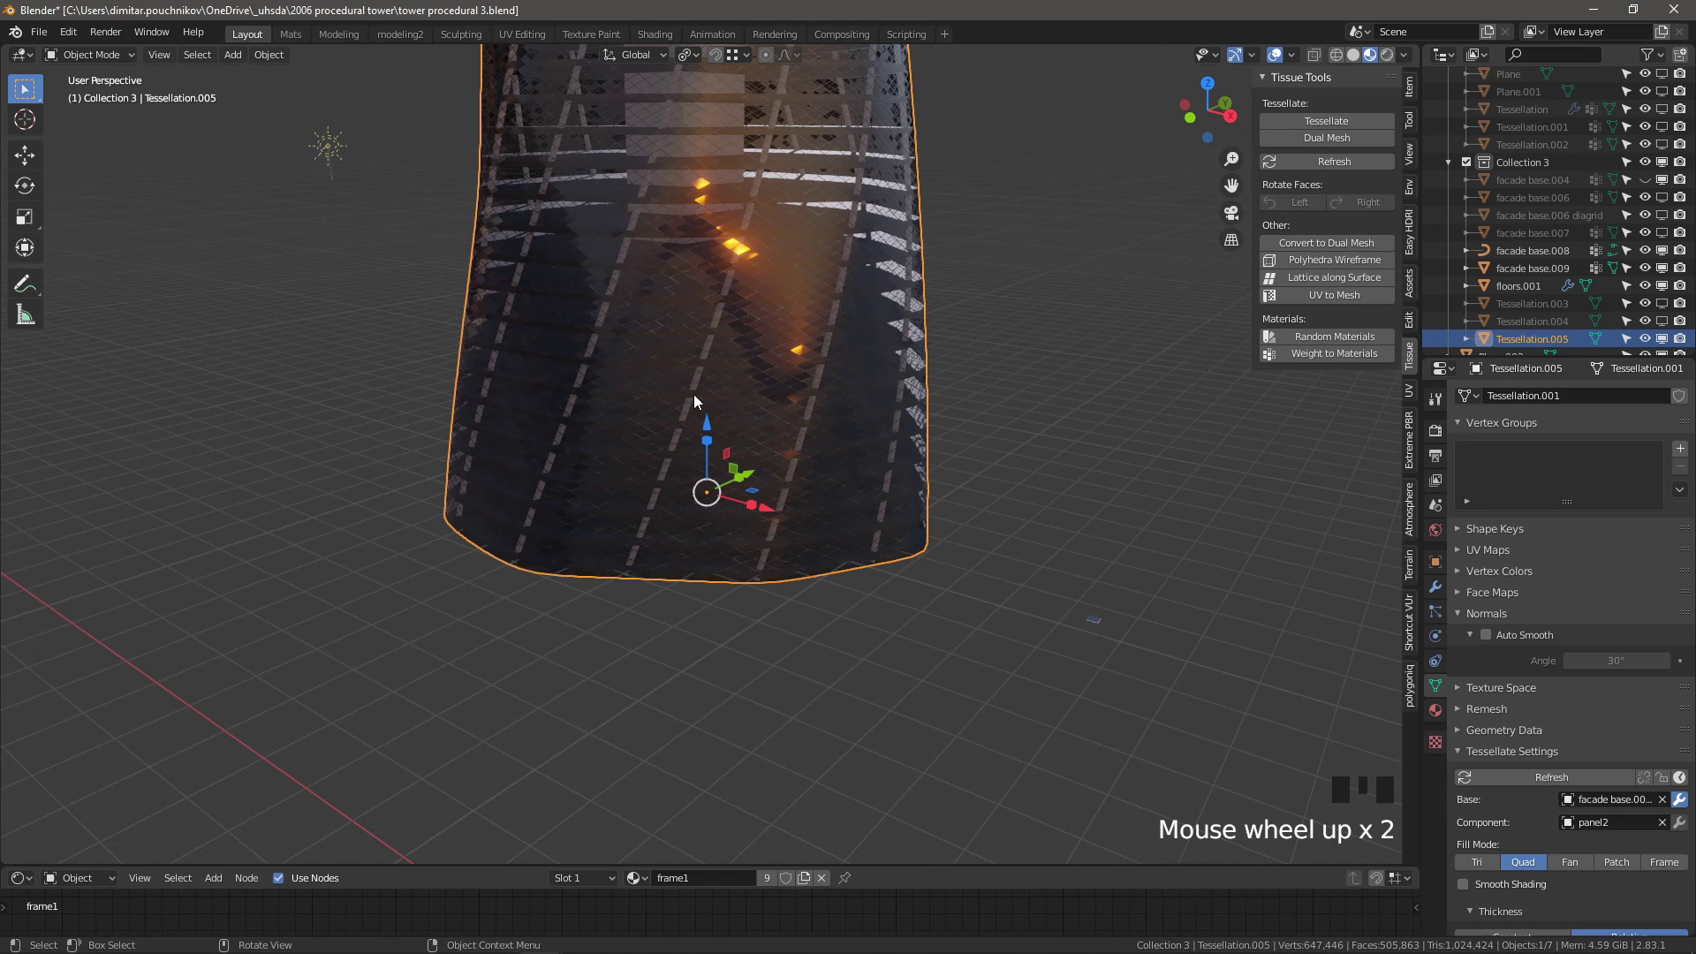
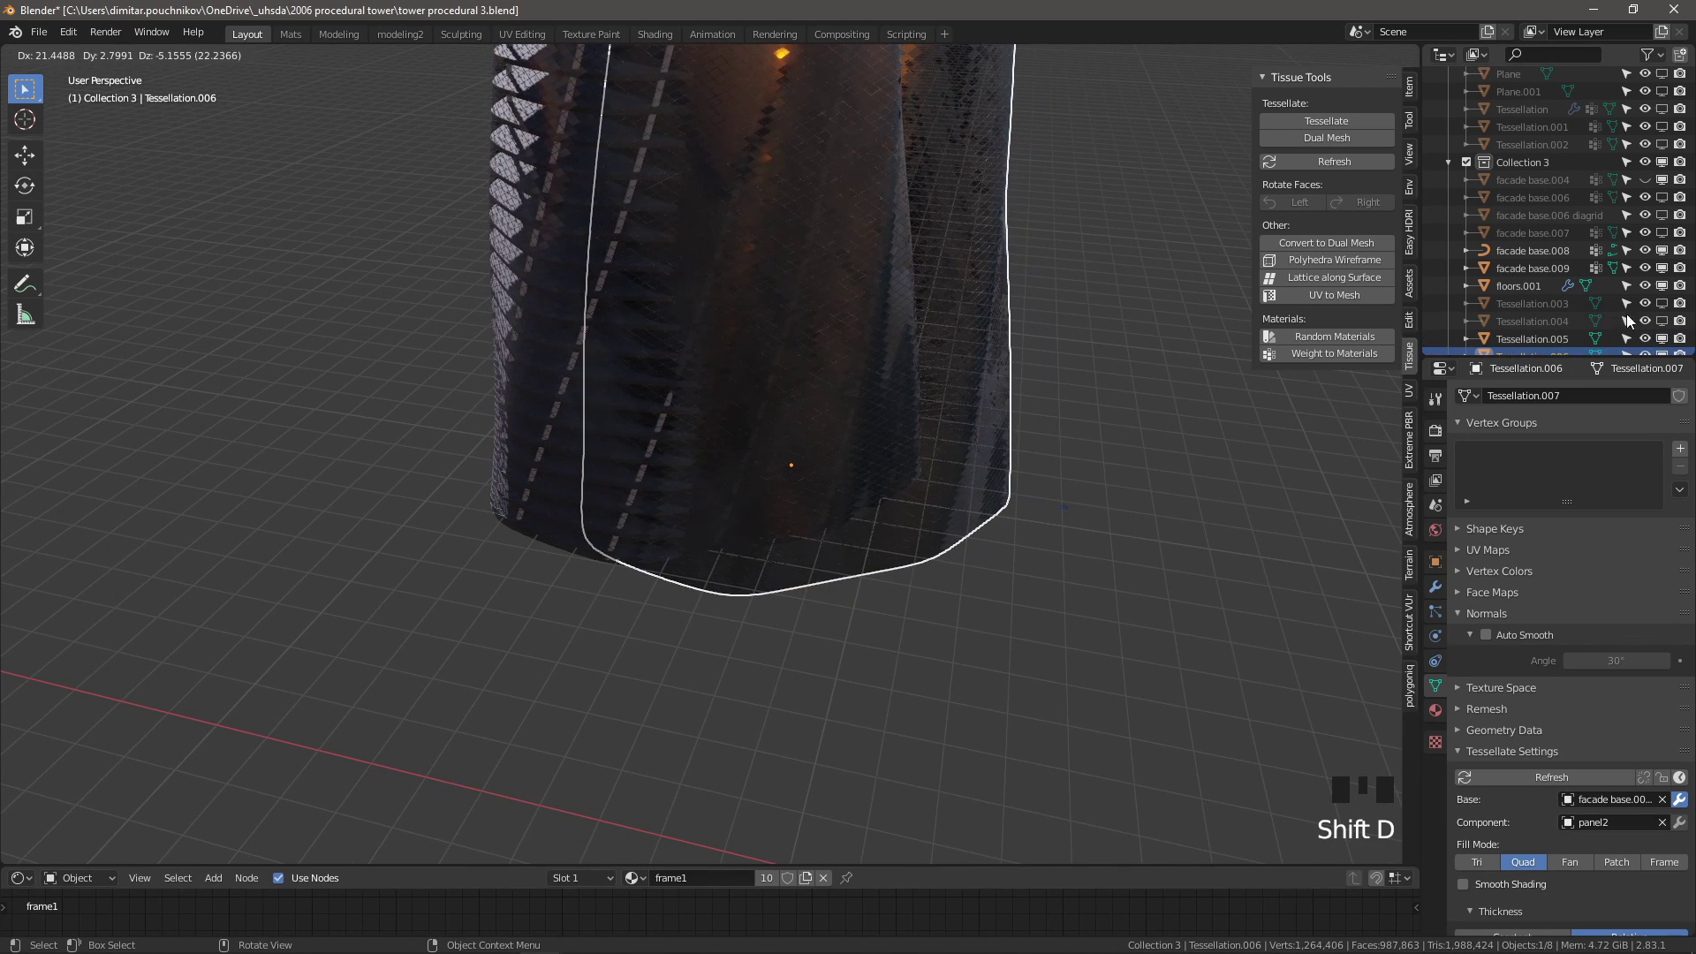
left_click_drag(1666, 347, 1602, 319)
scroll("down", 3)
Pick a different panel from the scene as the copy's tessellation component
left_click(1668, 828)
left_click(1666, 829)
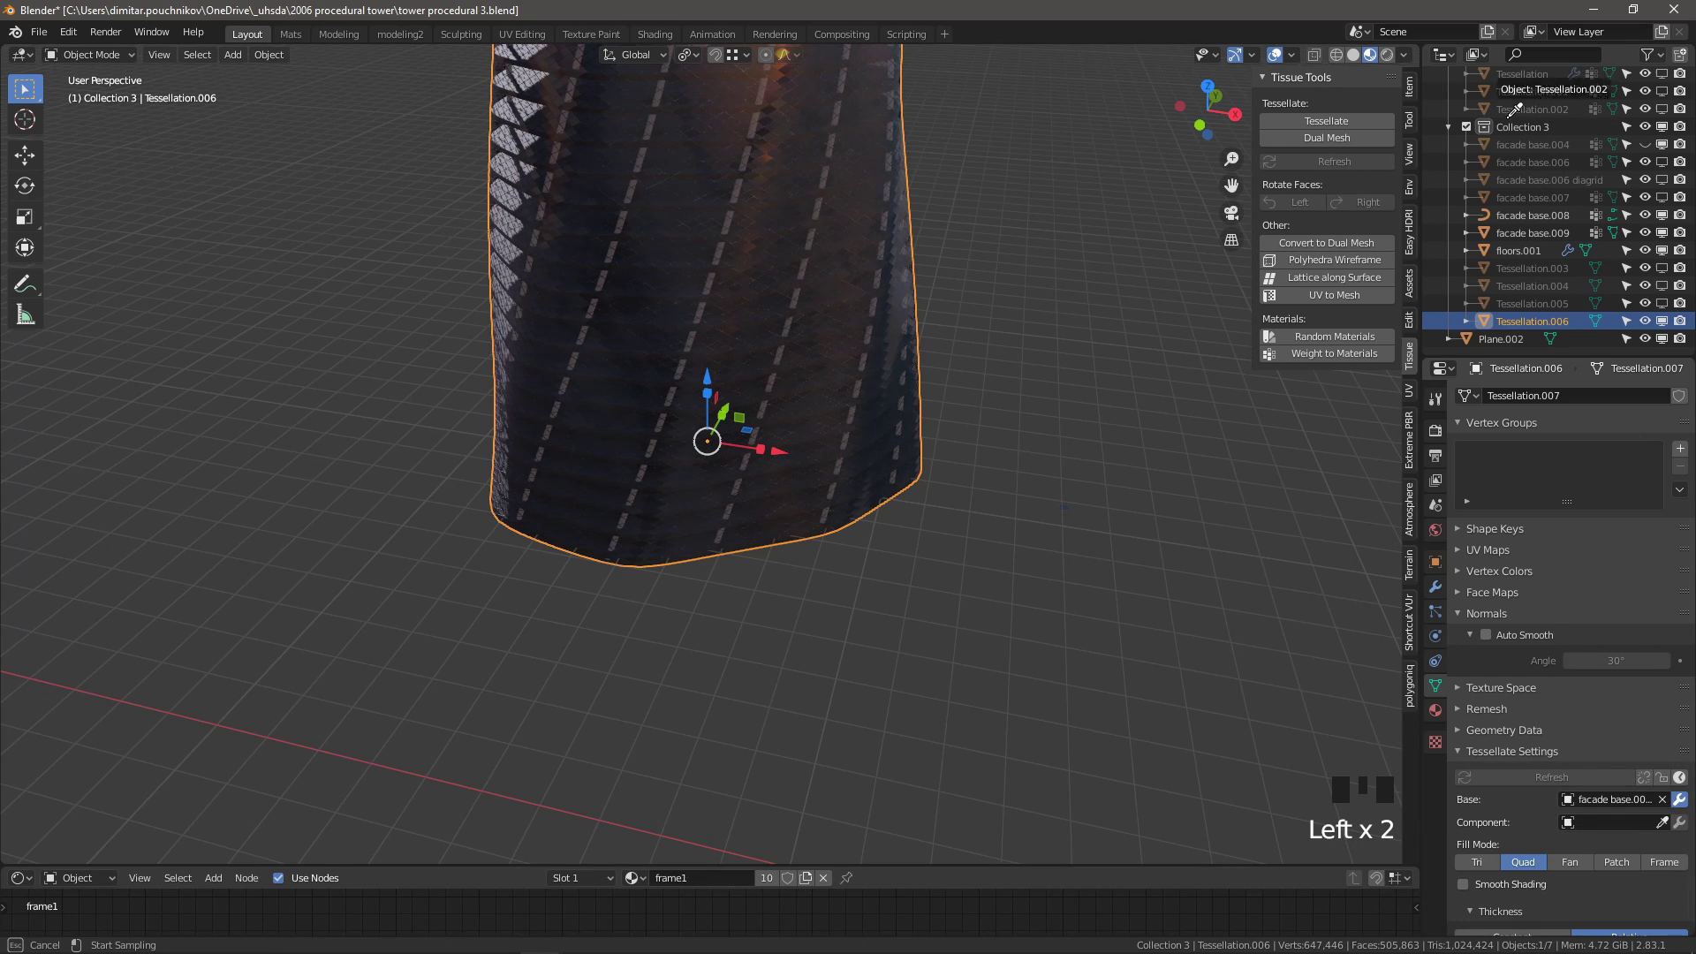
scroll("up", 3)
left_click(1665, 826)
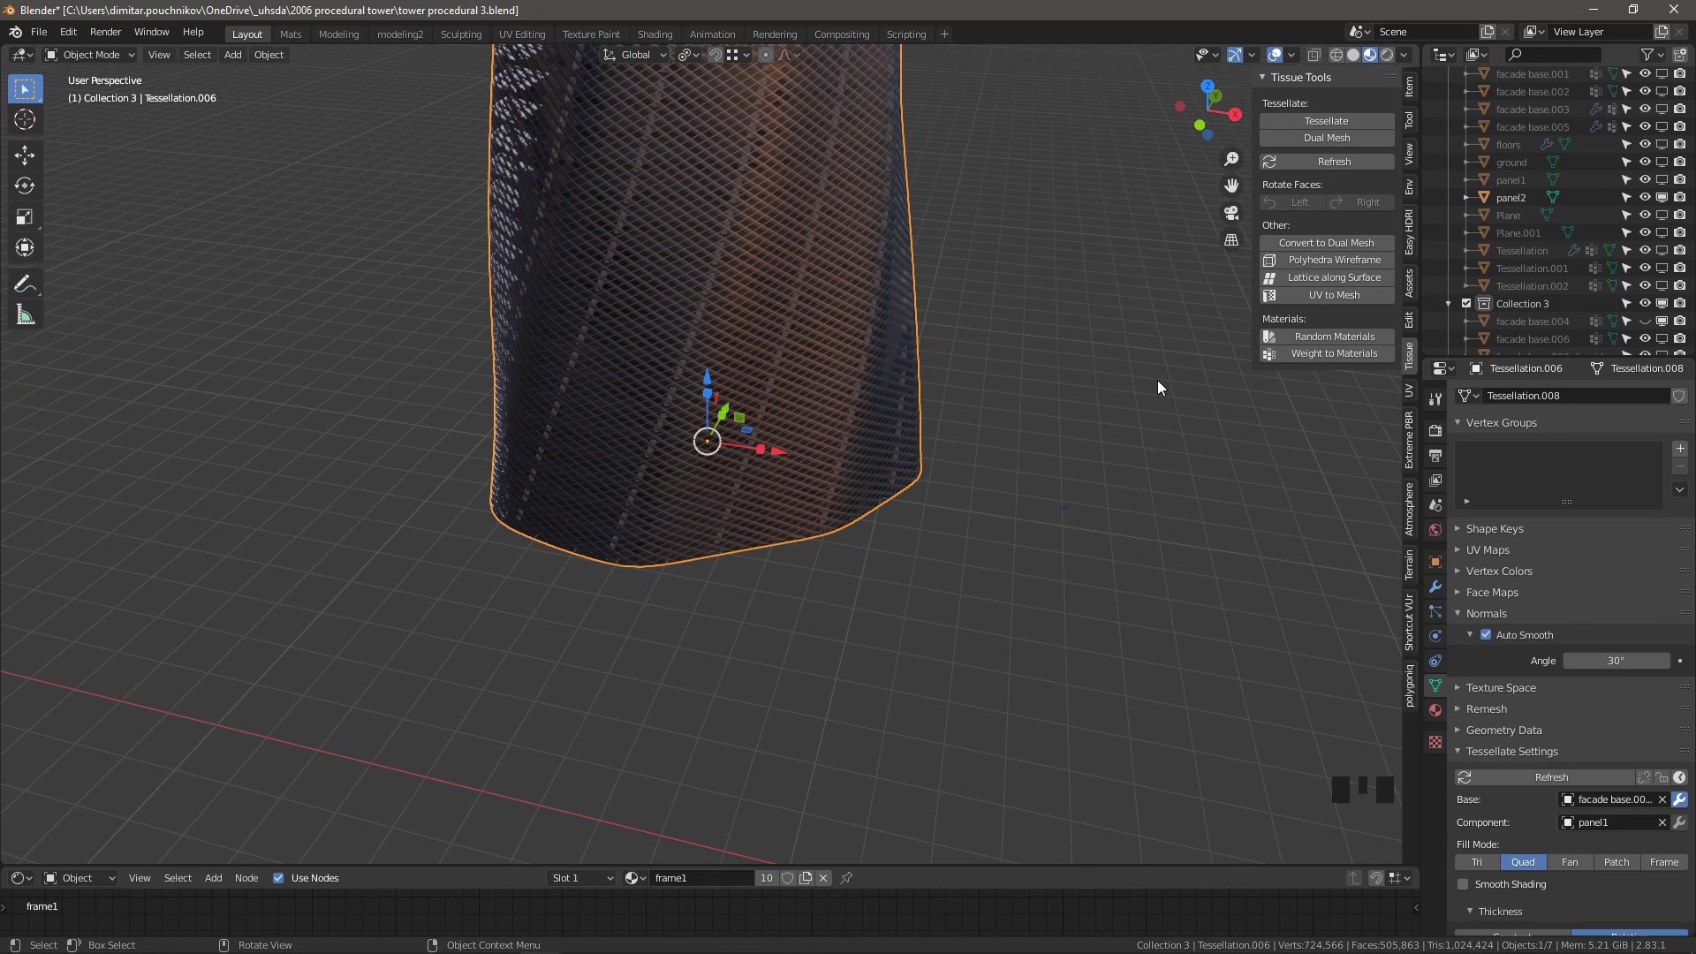
scroll("down", 3)
Orbit around the new lattice-faced tower to inspect it beside the original
left_click_drag(655, 417, 718, 431)
scroll("up", 3)
middle_click(759, 439)
scroll("down", 3)
left_click_drag(750, 464, 773, 465)
scroll("down", 3)
scroll("up", 3)
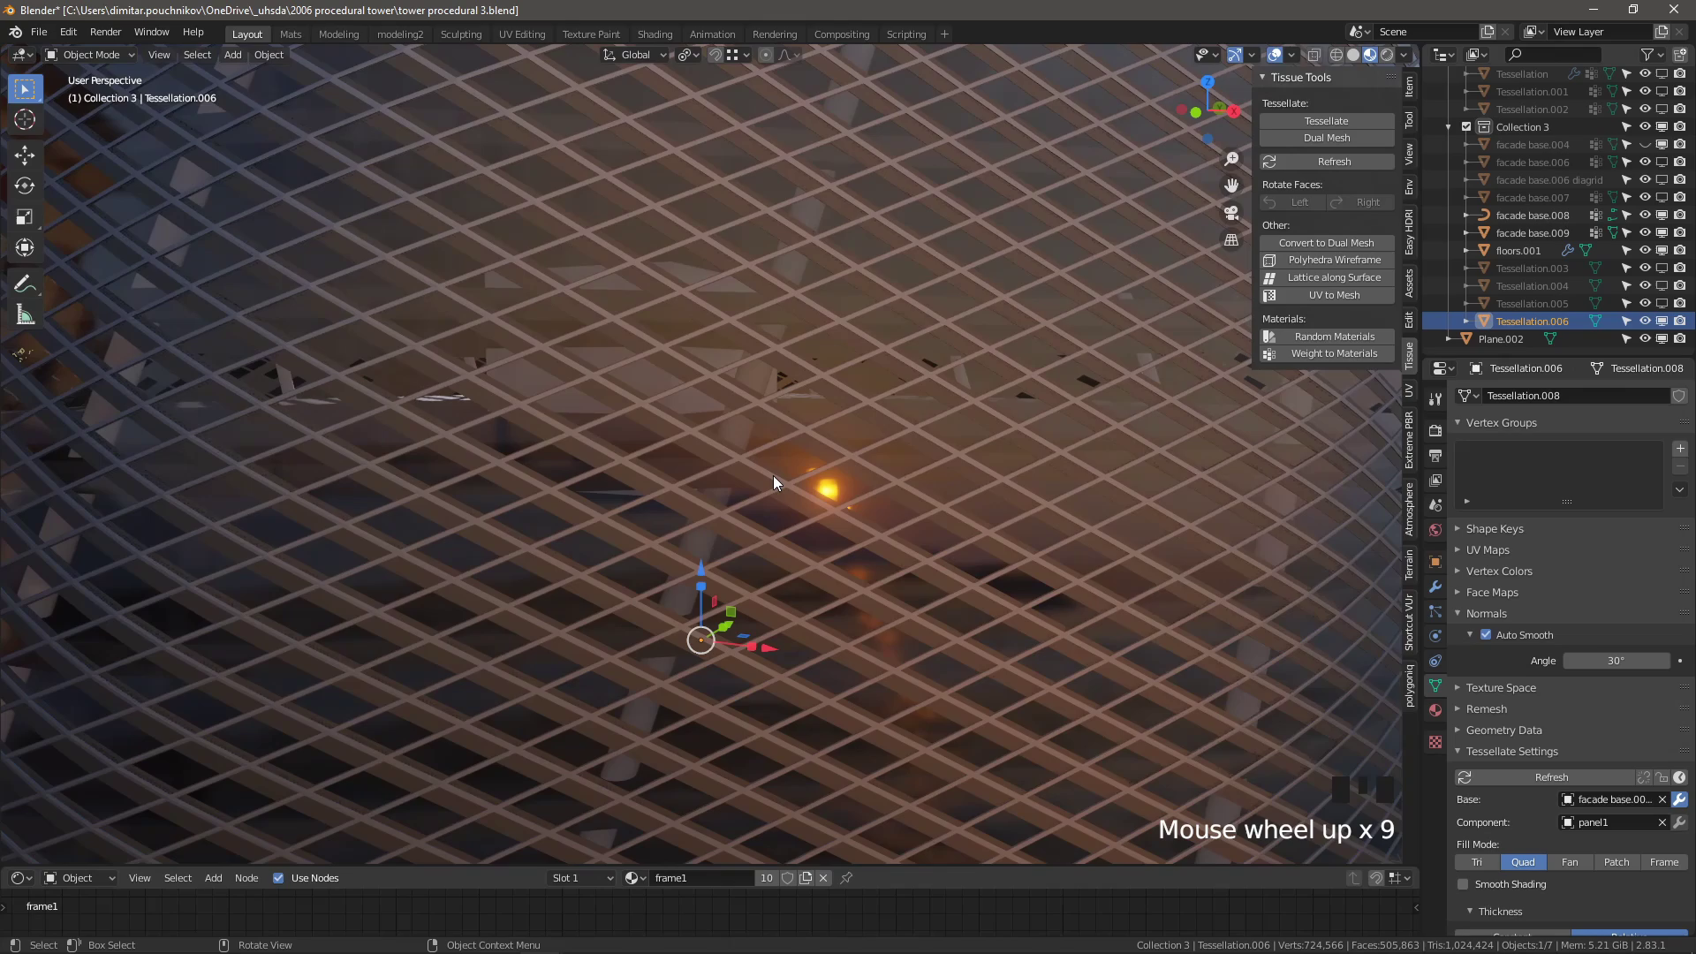
scroll("down", 3)
left_click_drag(728, 530, 930, 607)
scroll("down", 3)
left_click_drag(1691, 787, 720, 458)
scroll("up", 3)
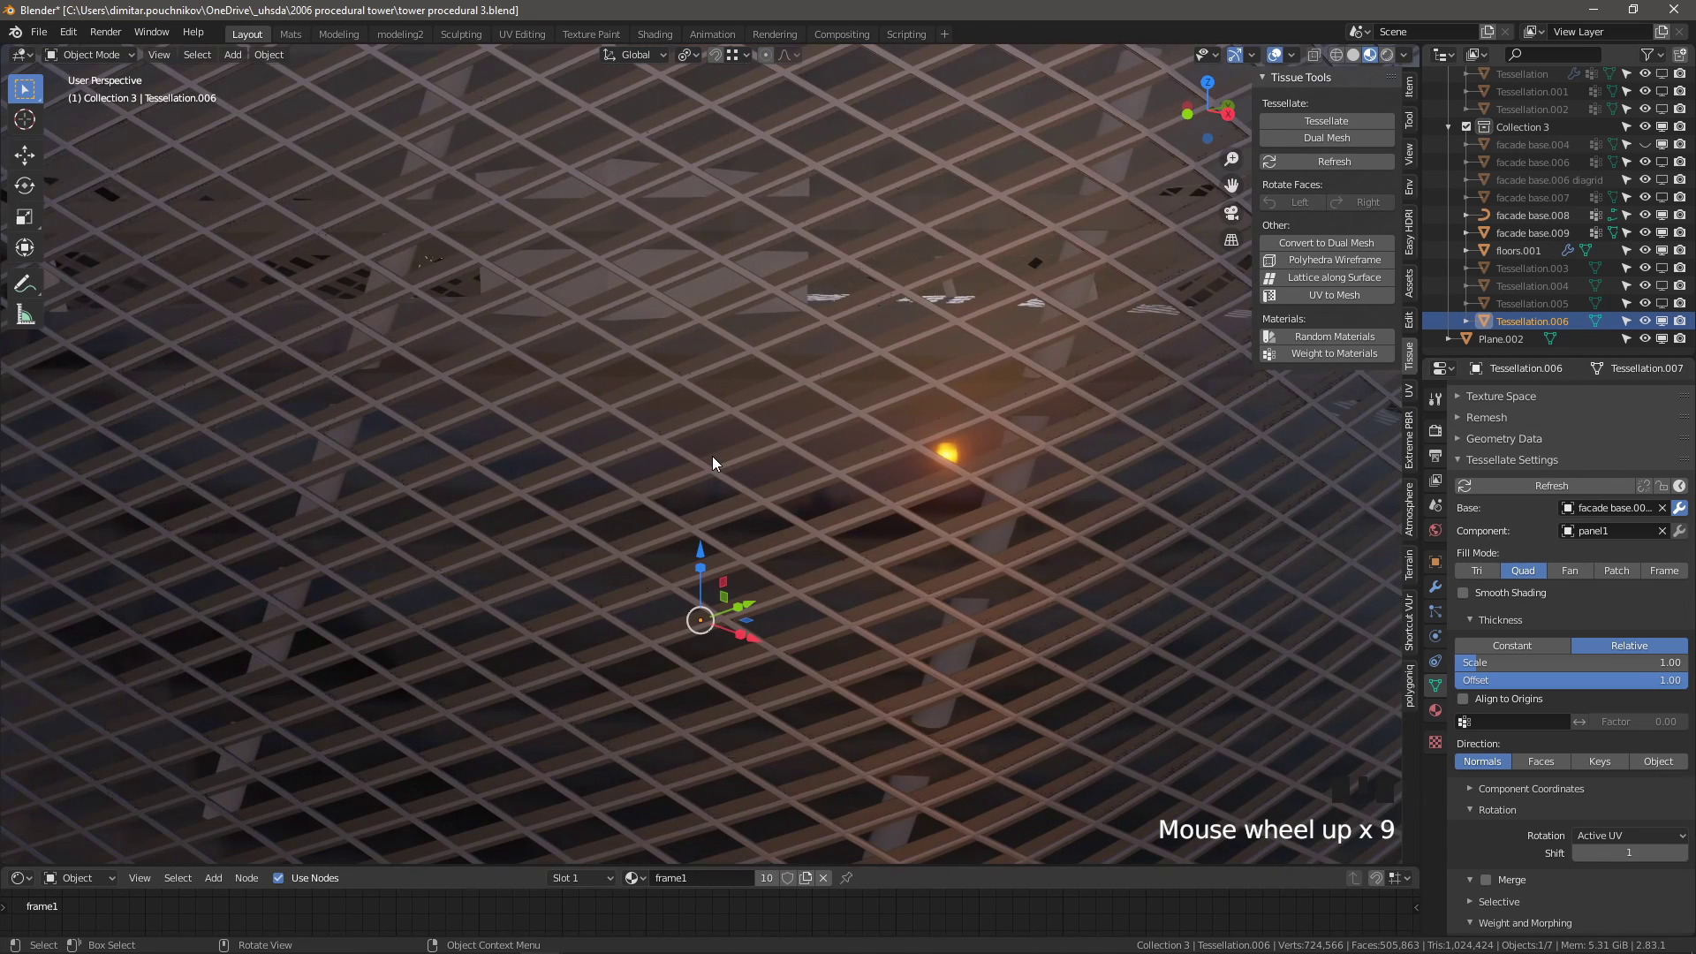
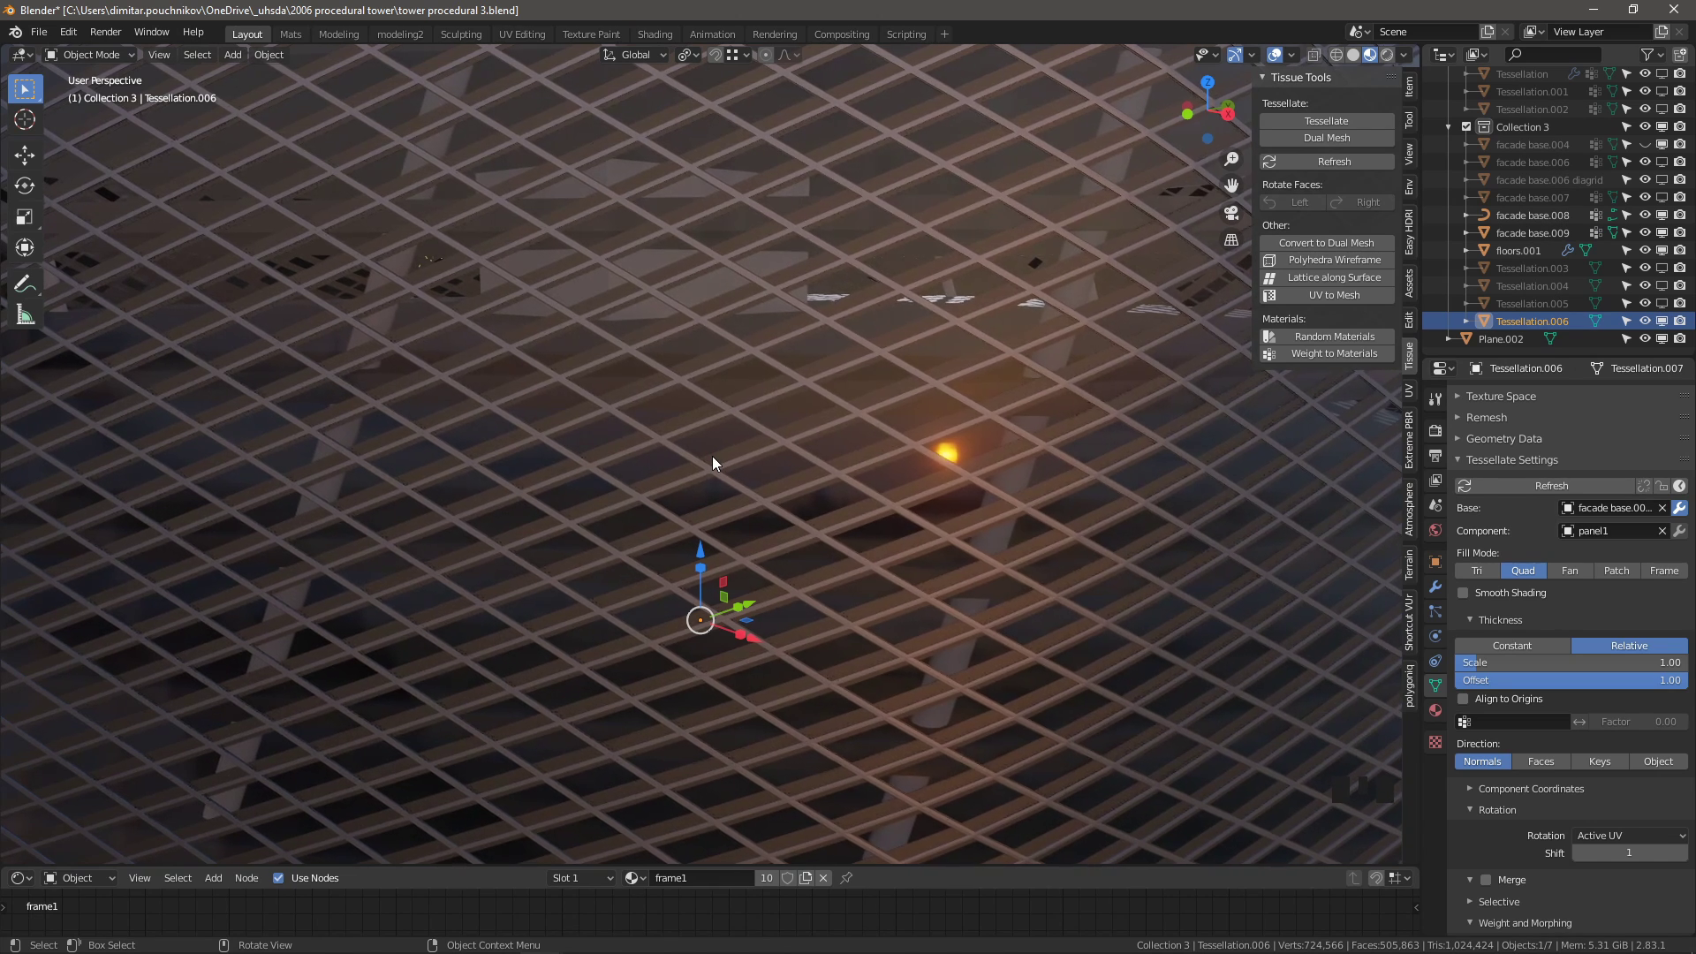
scroll("down", 3)
left_click_drag(706, 464, 651, 490)
scroll("down", 3)
Orbit the view around the two towers and bring them closer into frame
left_click_drag(700, 447, 689, 414)
scroll("down", 3)
scroll("up", 3)
scroll("up", 3)
left_click_drag(648, 268, 618, 402)
scroll("down", 3)
left_click_drag(628, 371, 724, 390)
scroll("up", 3)
scroll("down", 3)
left_click_drag(682, 456, 641, 469)
scroll("up", 3)
scroll("down", 3)
left_click_drag(754, 368, 781, 445)
scroll("up", 3)
Duplicate the floor slabs and move the copy along Y into the second tower
left_click(782, 295)
scroll("down", 3)
left_click_drag(780, 349, 1524, 537)
left_click(1523, 537)
scroll("down", 3)
key("shift+d")
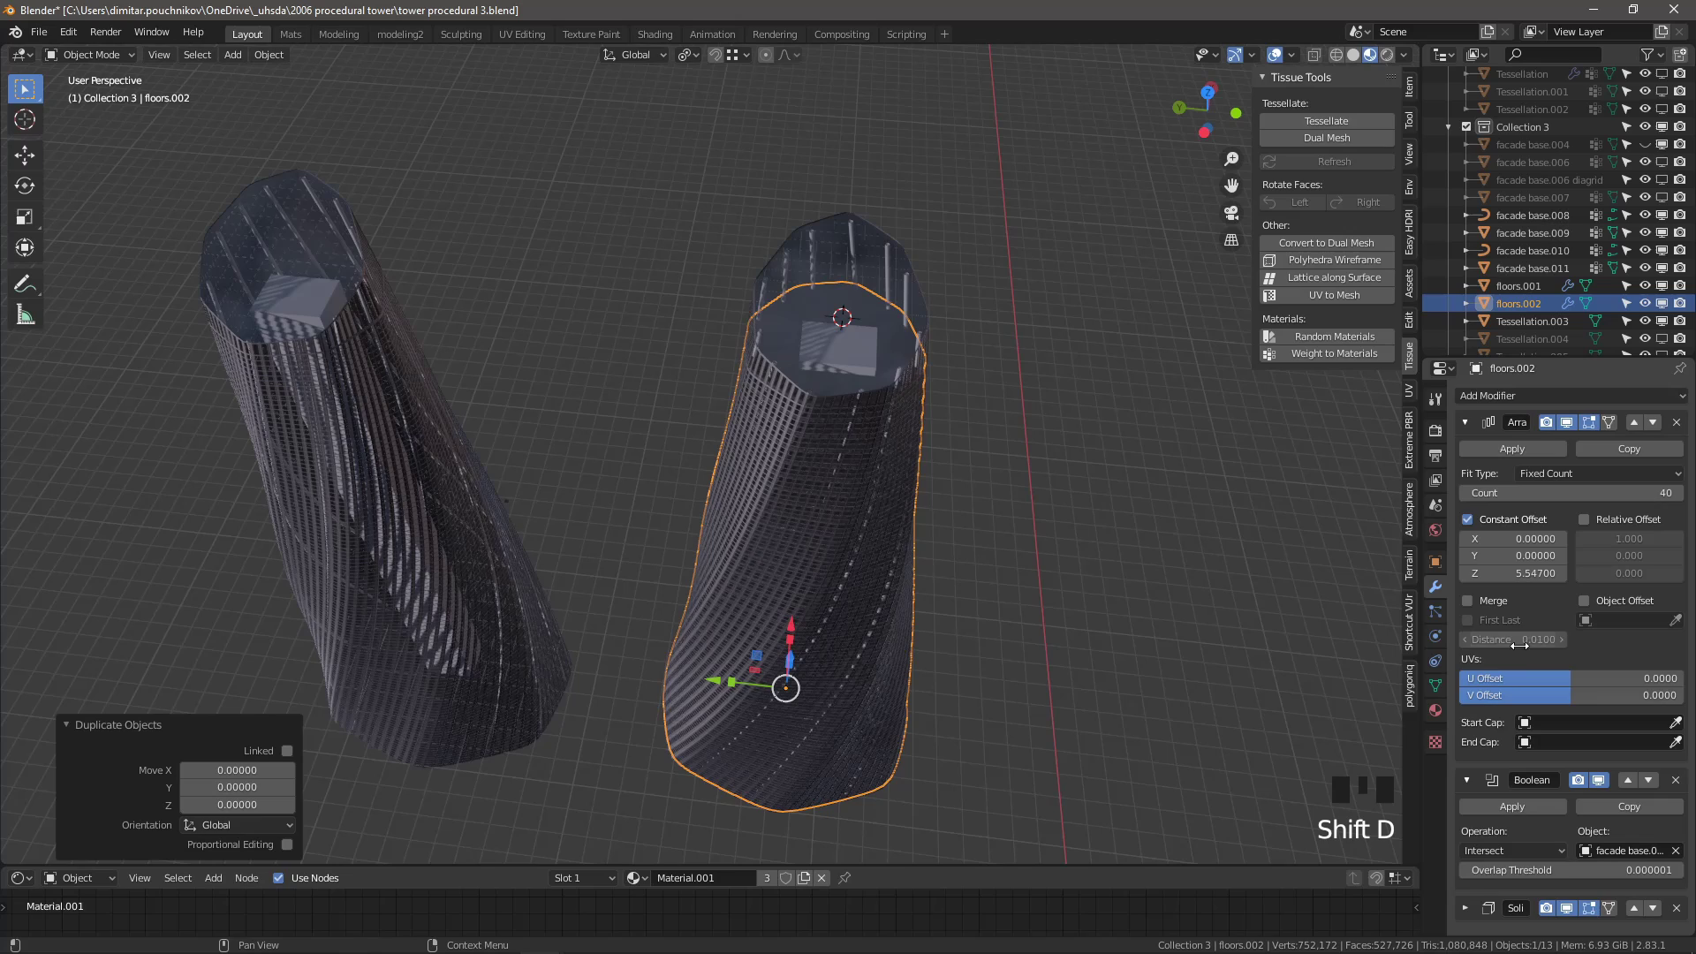
scroll("down", 3)
left_click_drag(1508, 453, 717, 683)
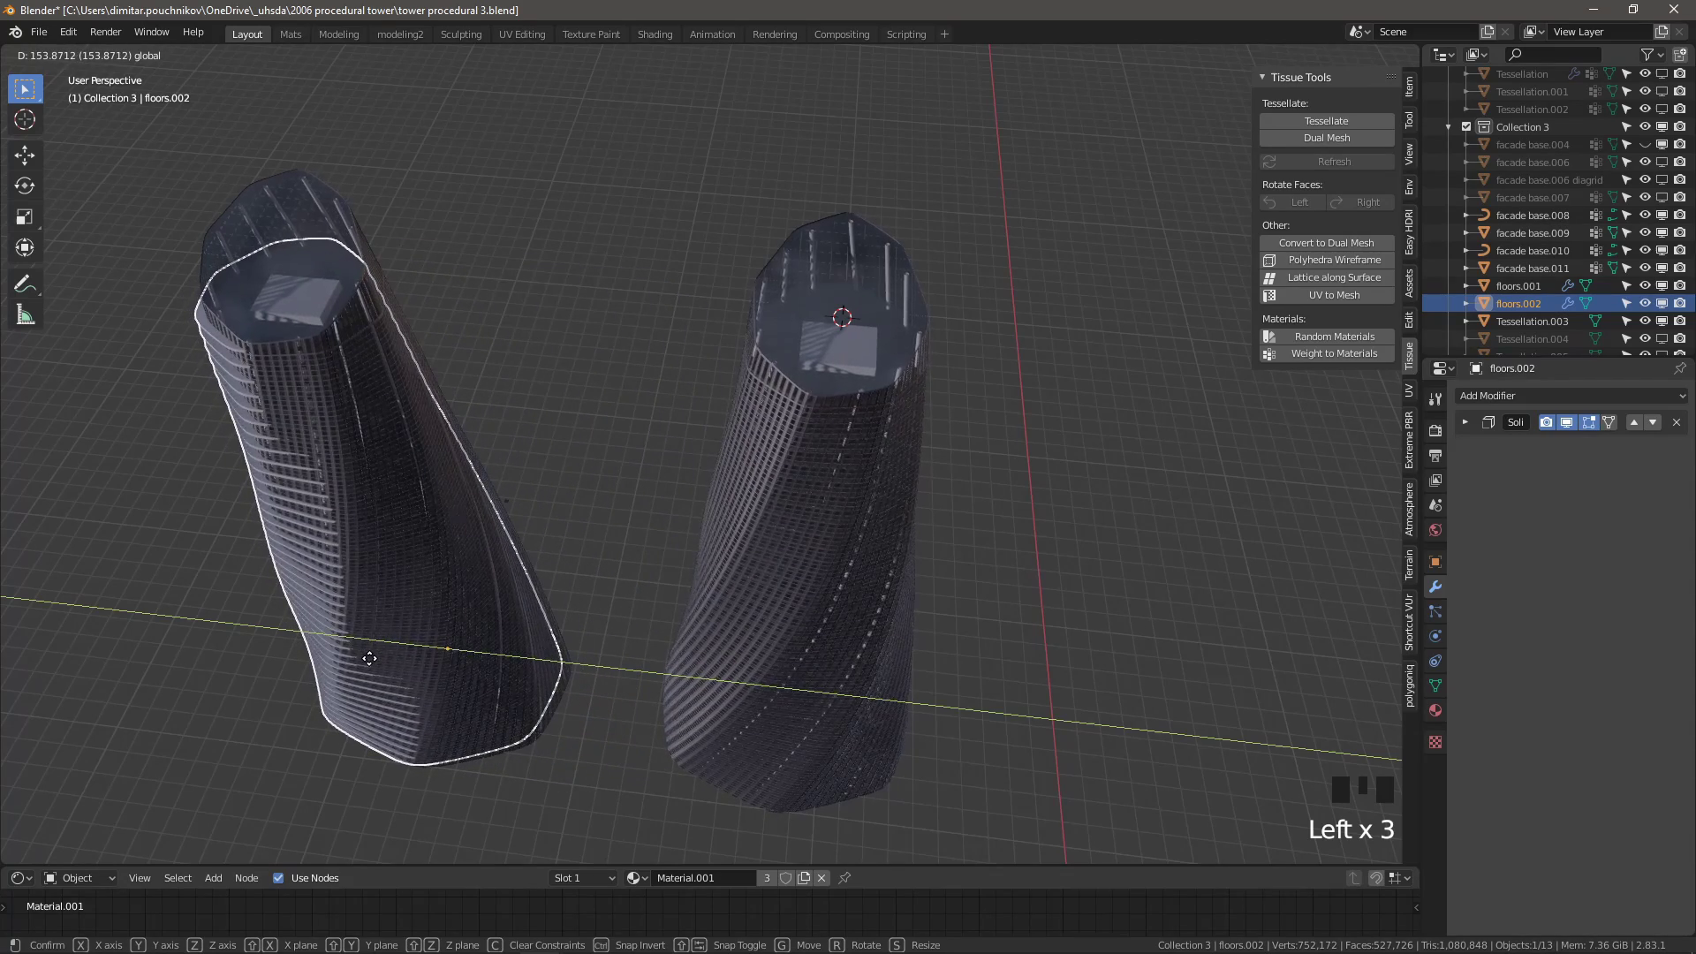
scroll("down", 3)
left_click(1670, 346)
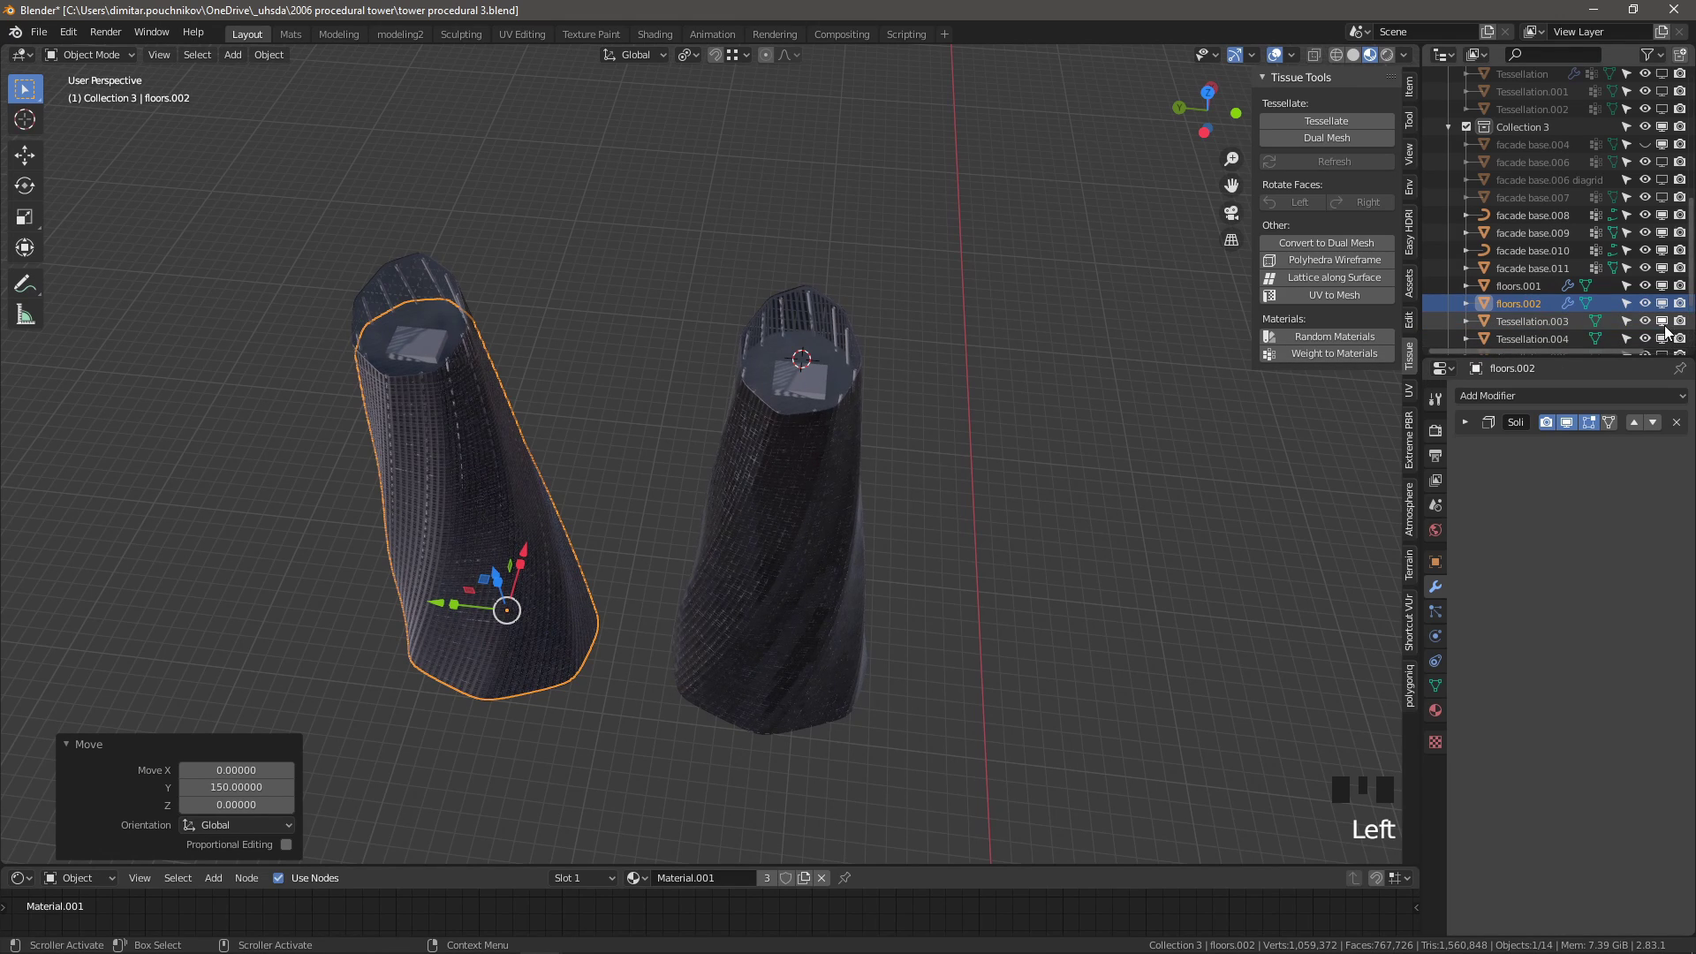
Select the new floors.003 and floors.001 objects, showing floors.001's 40-copy array settings
left_click(1670, 324)
left_click(874, 760)
scroll("down", 3)
left_click(679, 562)
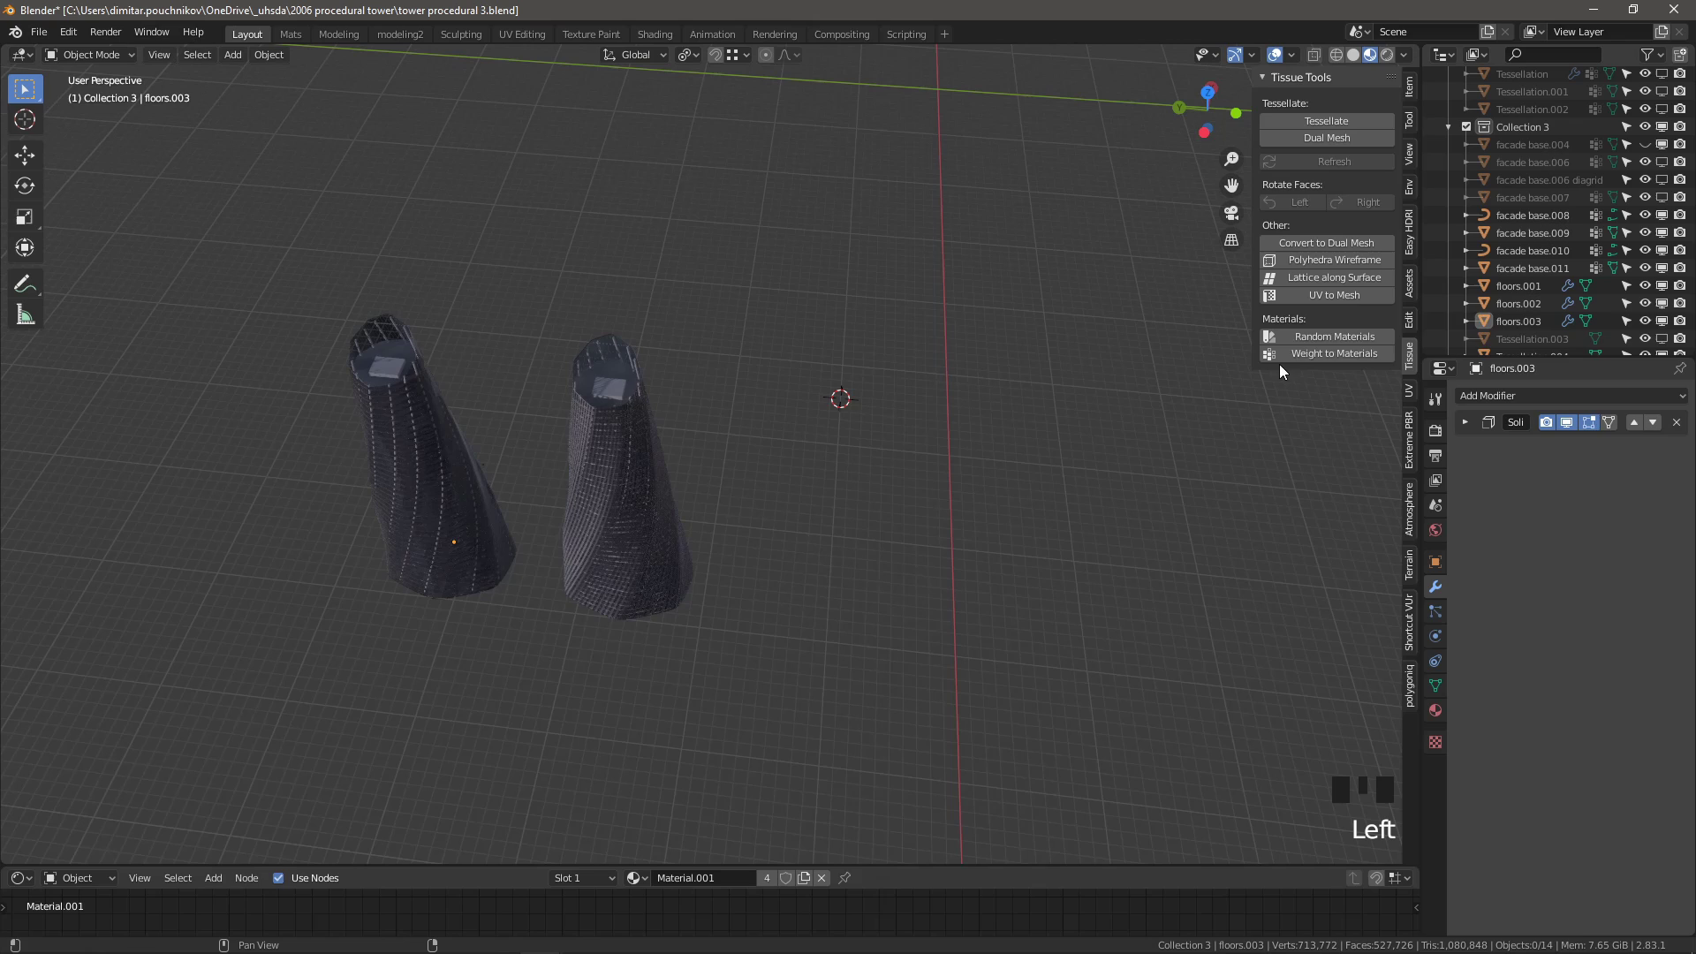
left_click(1534, 289)
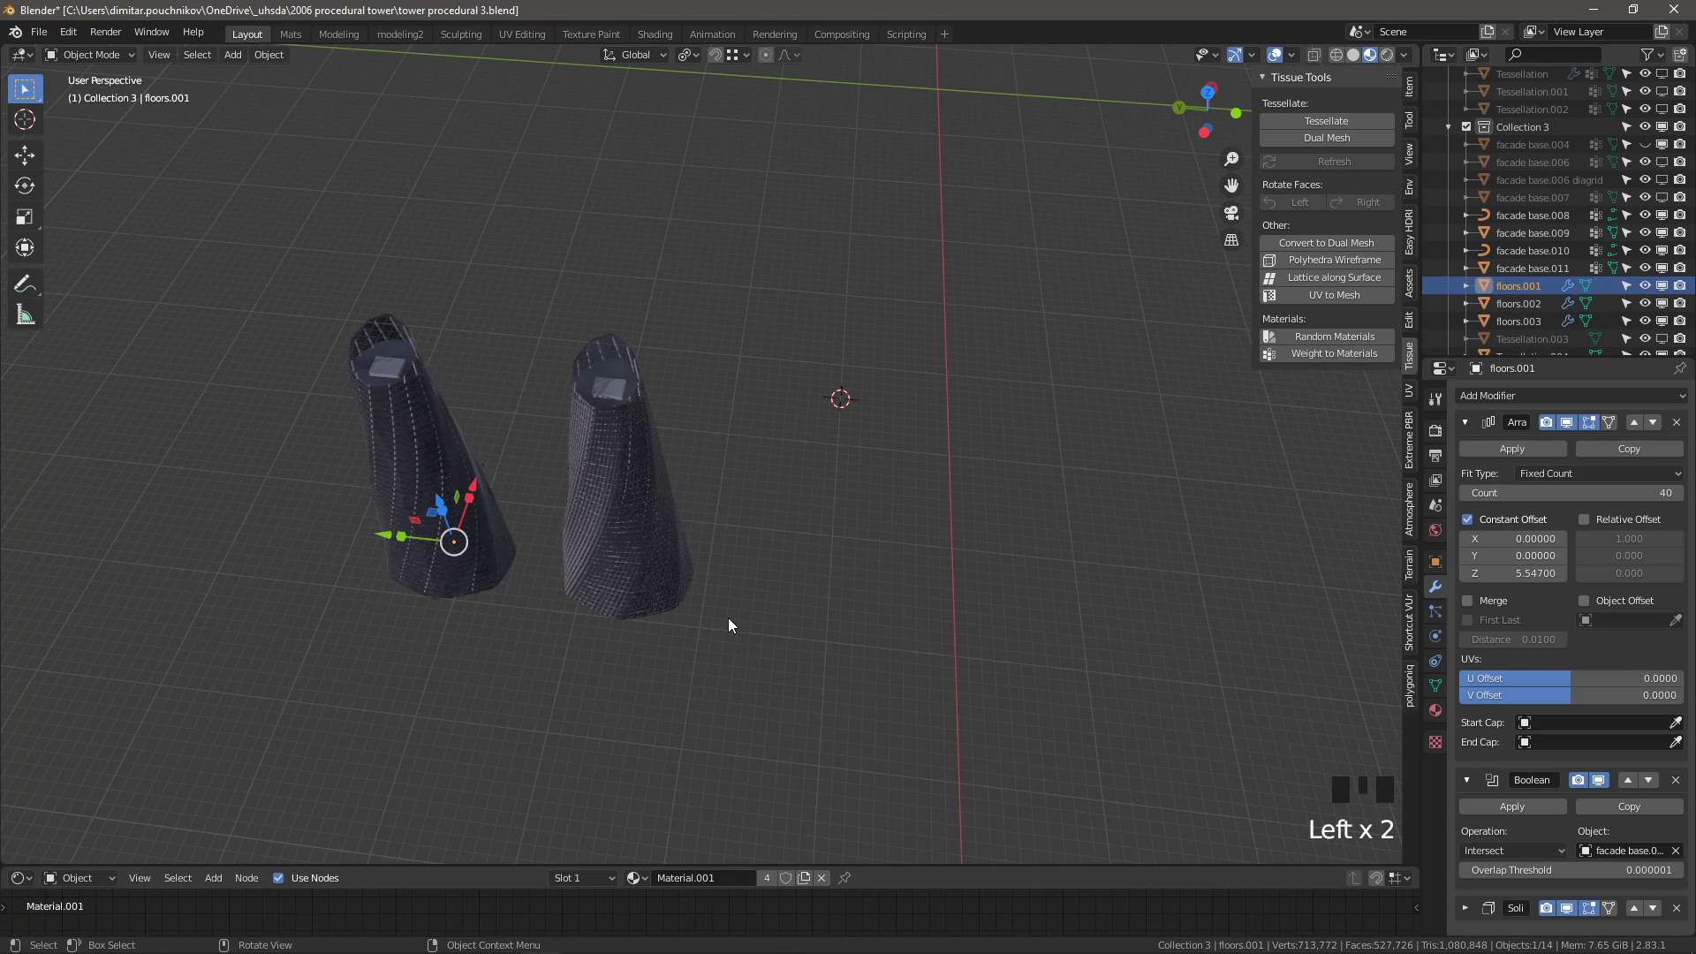
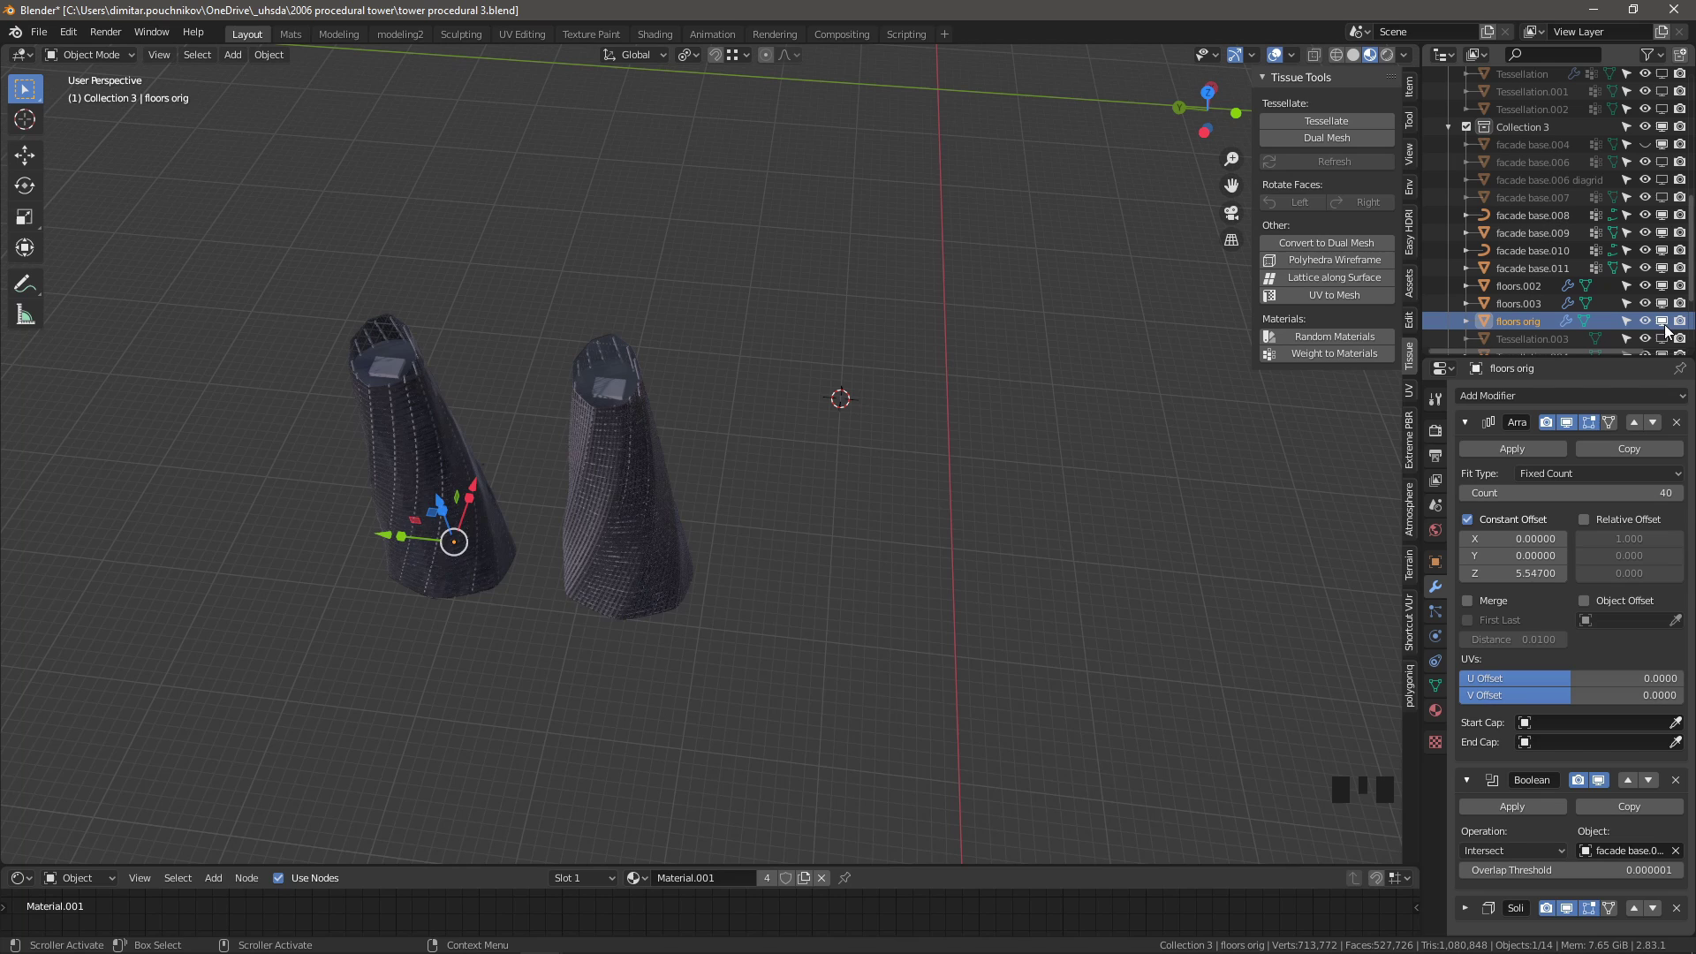
Select the tower with its facade base parts and offset it 150 units along Y
left_click(1672, 321)
scroll("down", 3)
left_click(1666, 235)
scroll("up", 3)
left_click(963, 725)
left_click(749, 598)
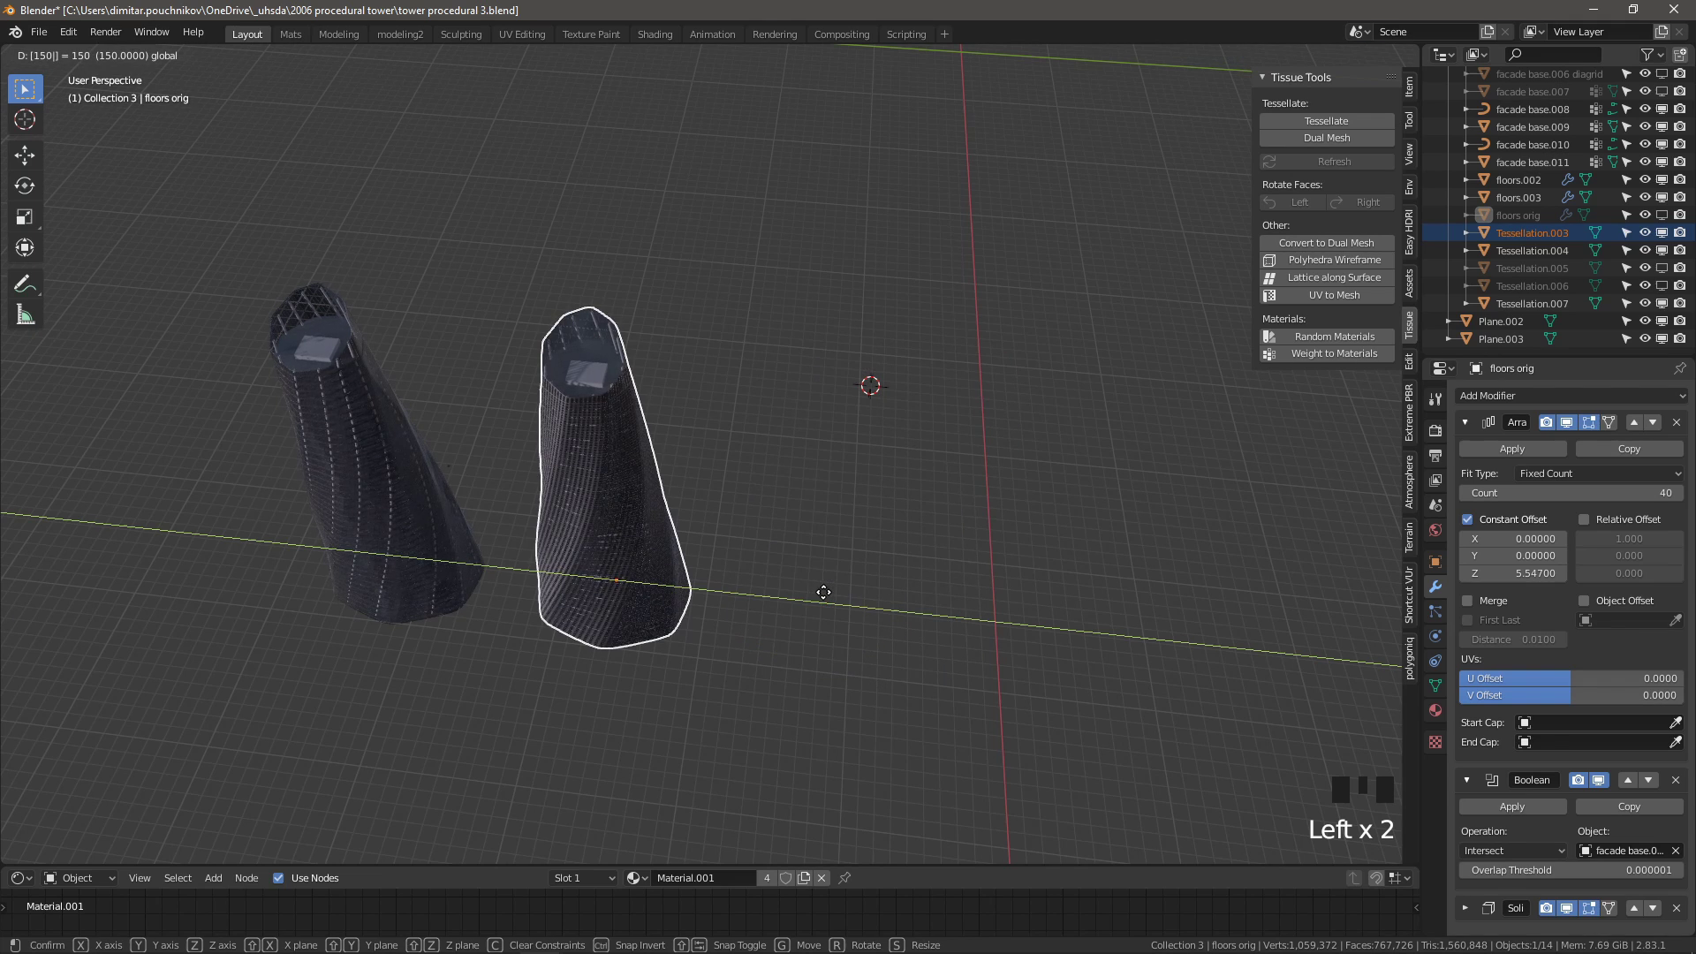
left_click(606, 374)
left_click(605, 356)
Duplicate the selected tower with Shift+D and place the copy 300 units along Y
key("shift+d")
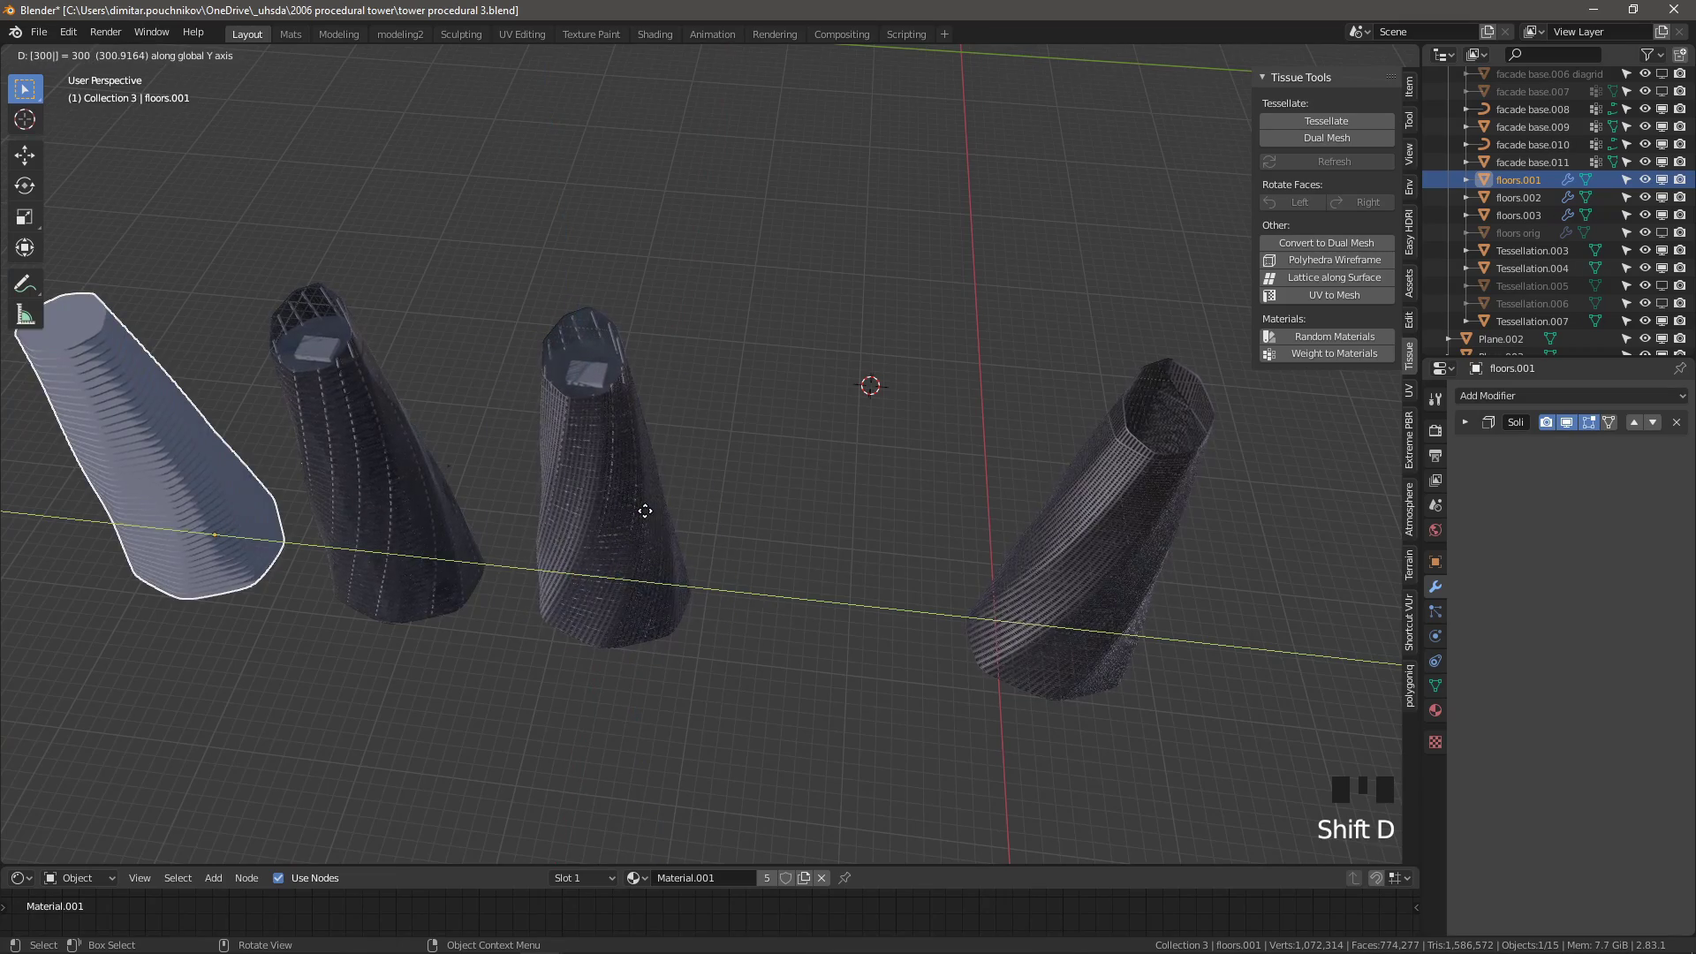
left_click_drag(998, 424, 720, 471)
scroll("up", 3)
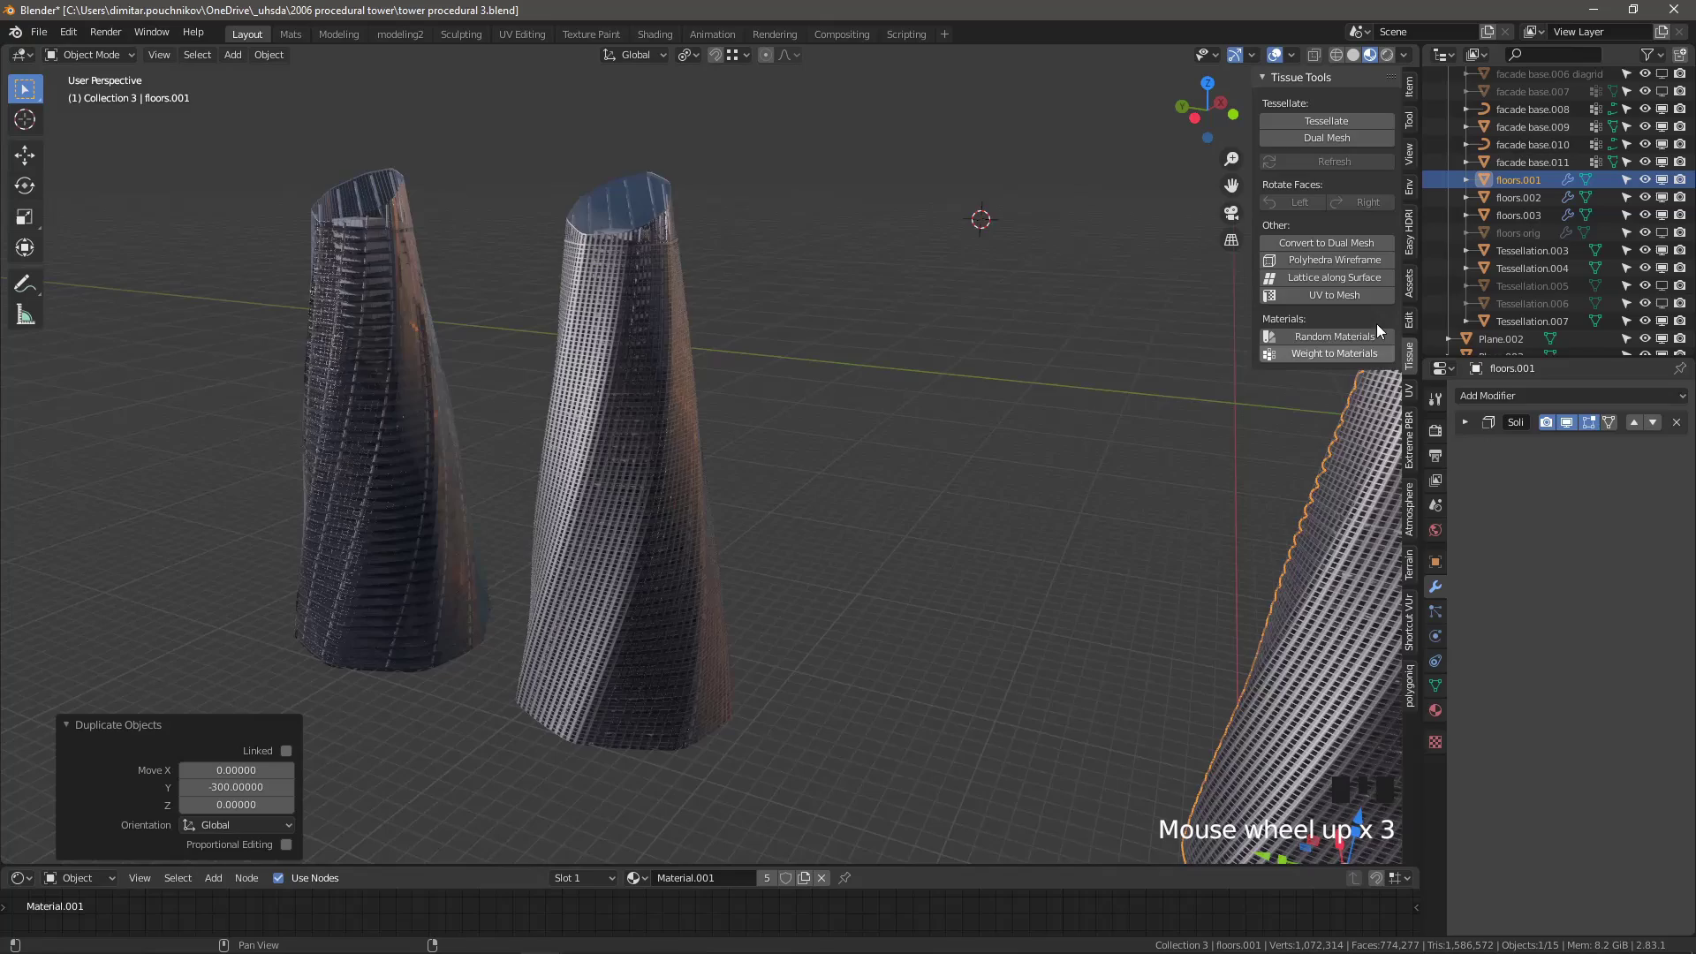
scroll("down", 3)
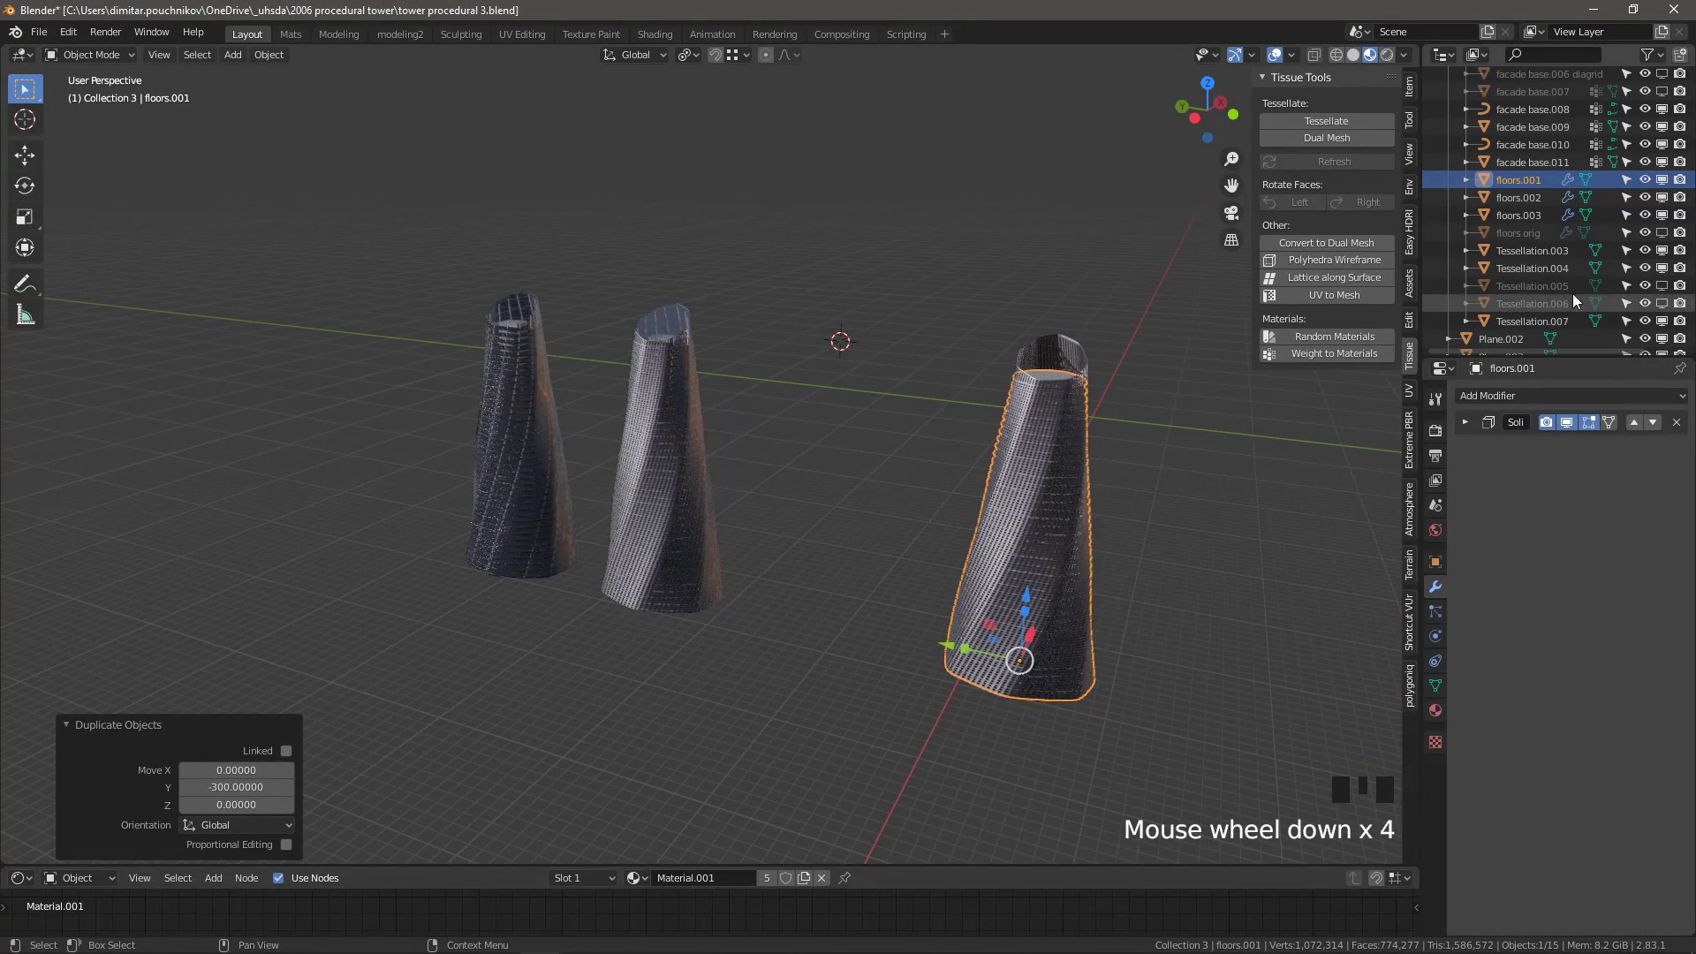
scroll("down", 3)
left_click(1667, 278)
scroll("up", 3)
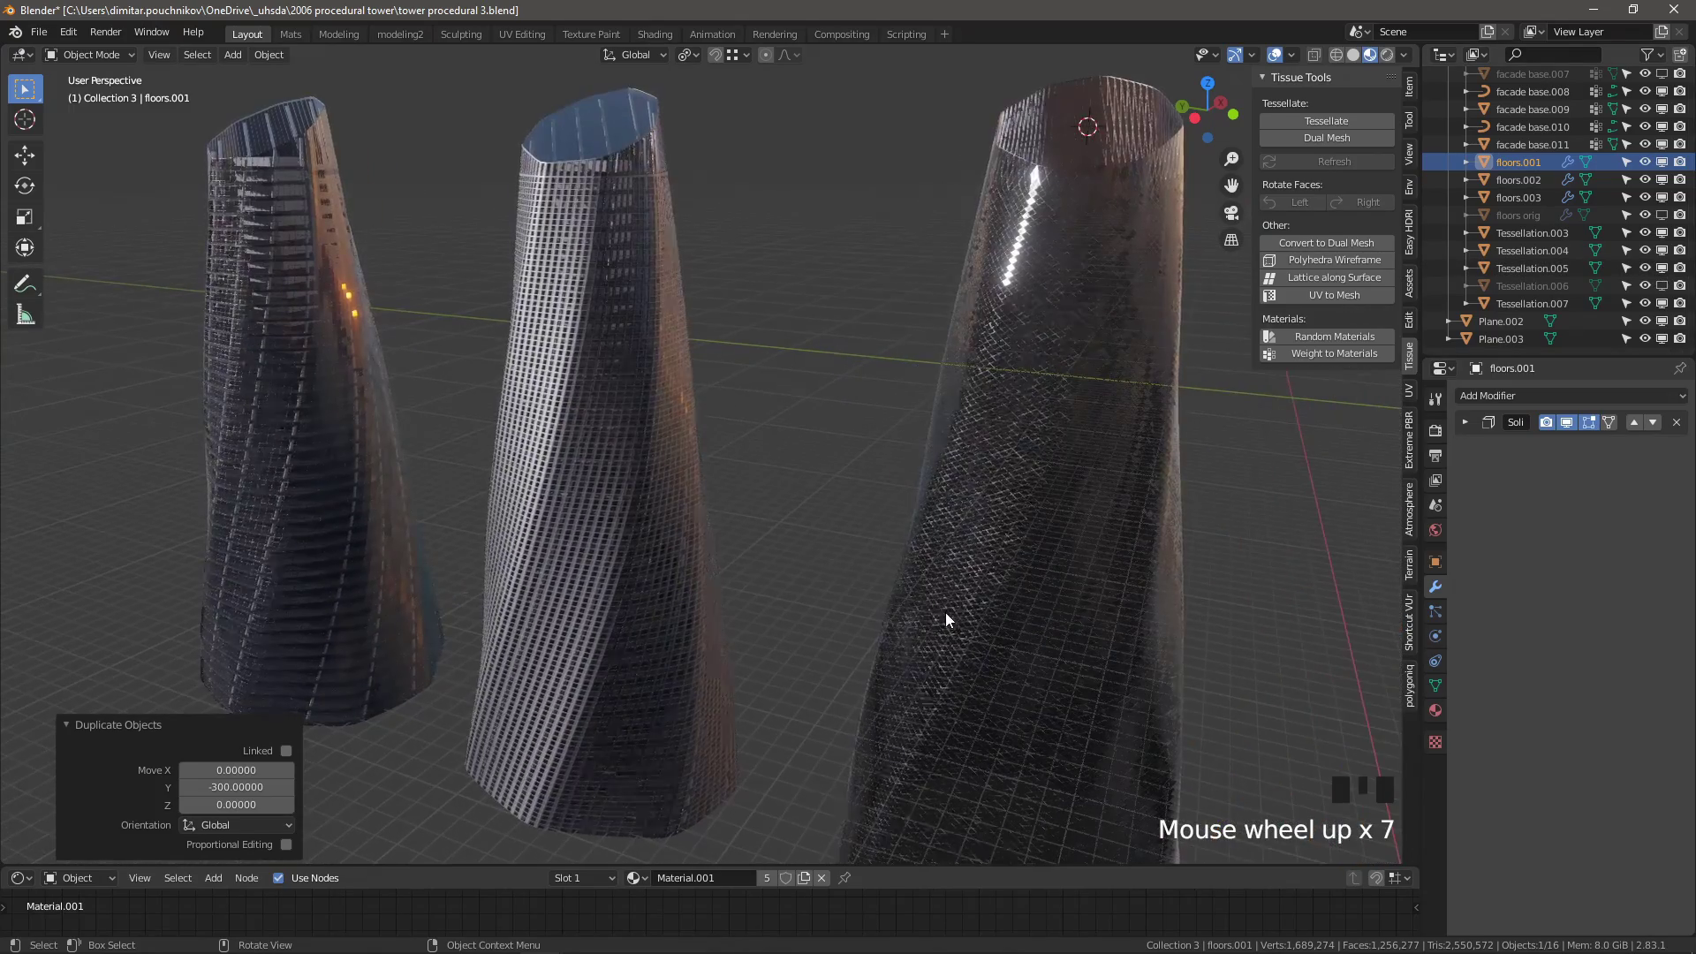
left_click_drag(898, 588, 483, 511)
scroll("down", 3)
left_click_drag(617, 409, 651, 417)
scroll("down", 3)
scroll("up", 3)
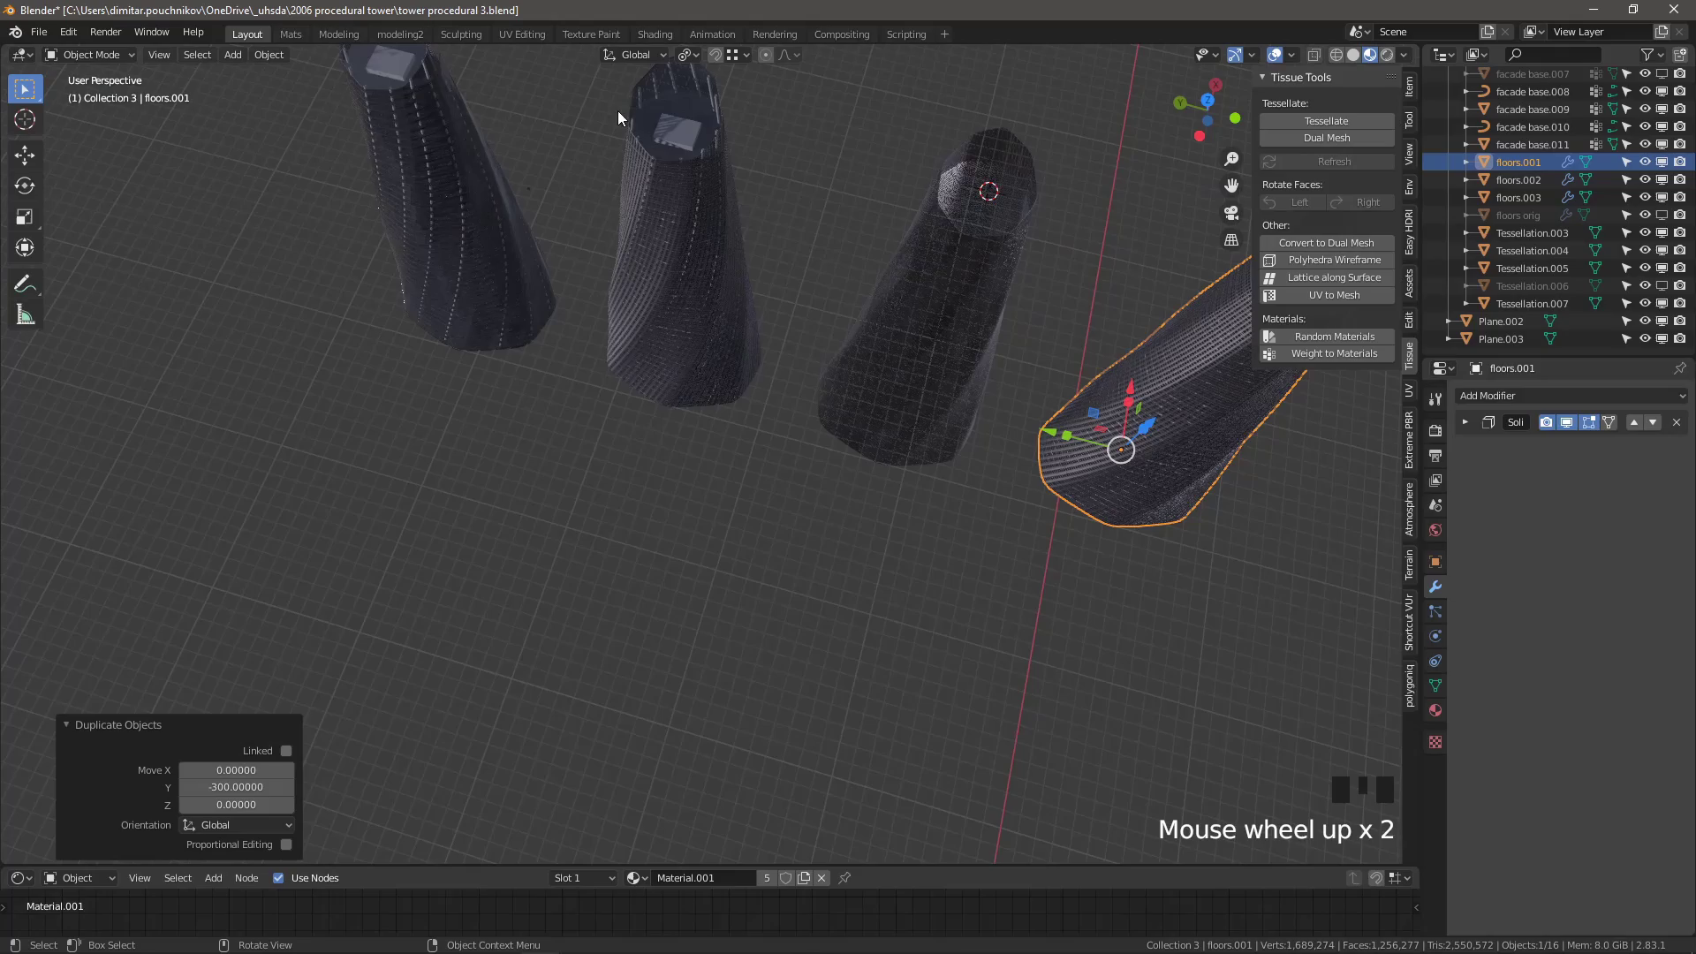
Select floors.002 and the third tower's parts, placing floors.004 150 units along Y
left_click(682, 109)
left_click(687, 109)
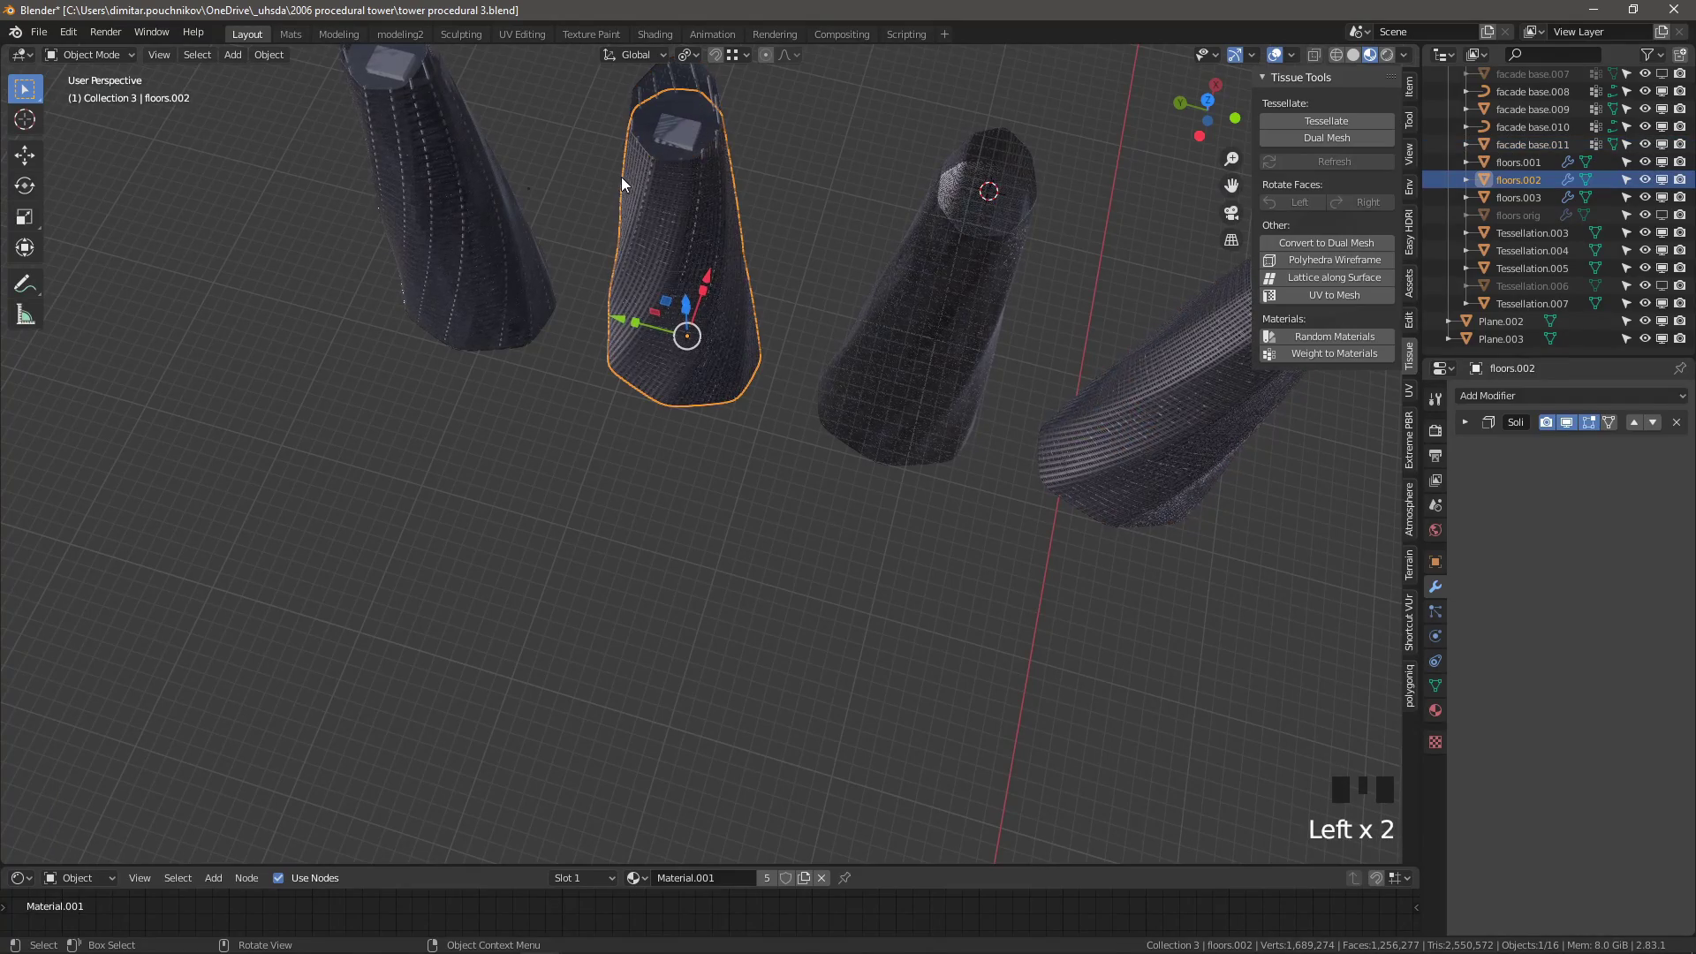
left_click_drag(617, 158, 388, 243)
scroll("up", 3)
left_click_drag(318, 172, 425, 184)
left_click(425, 184)
left_click(419, 180)
scroll("down", 3)
left_click(496, 301)
left_click(496, 297)
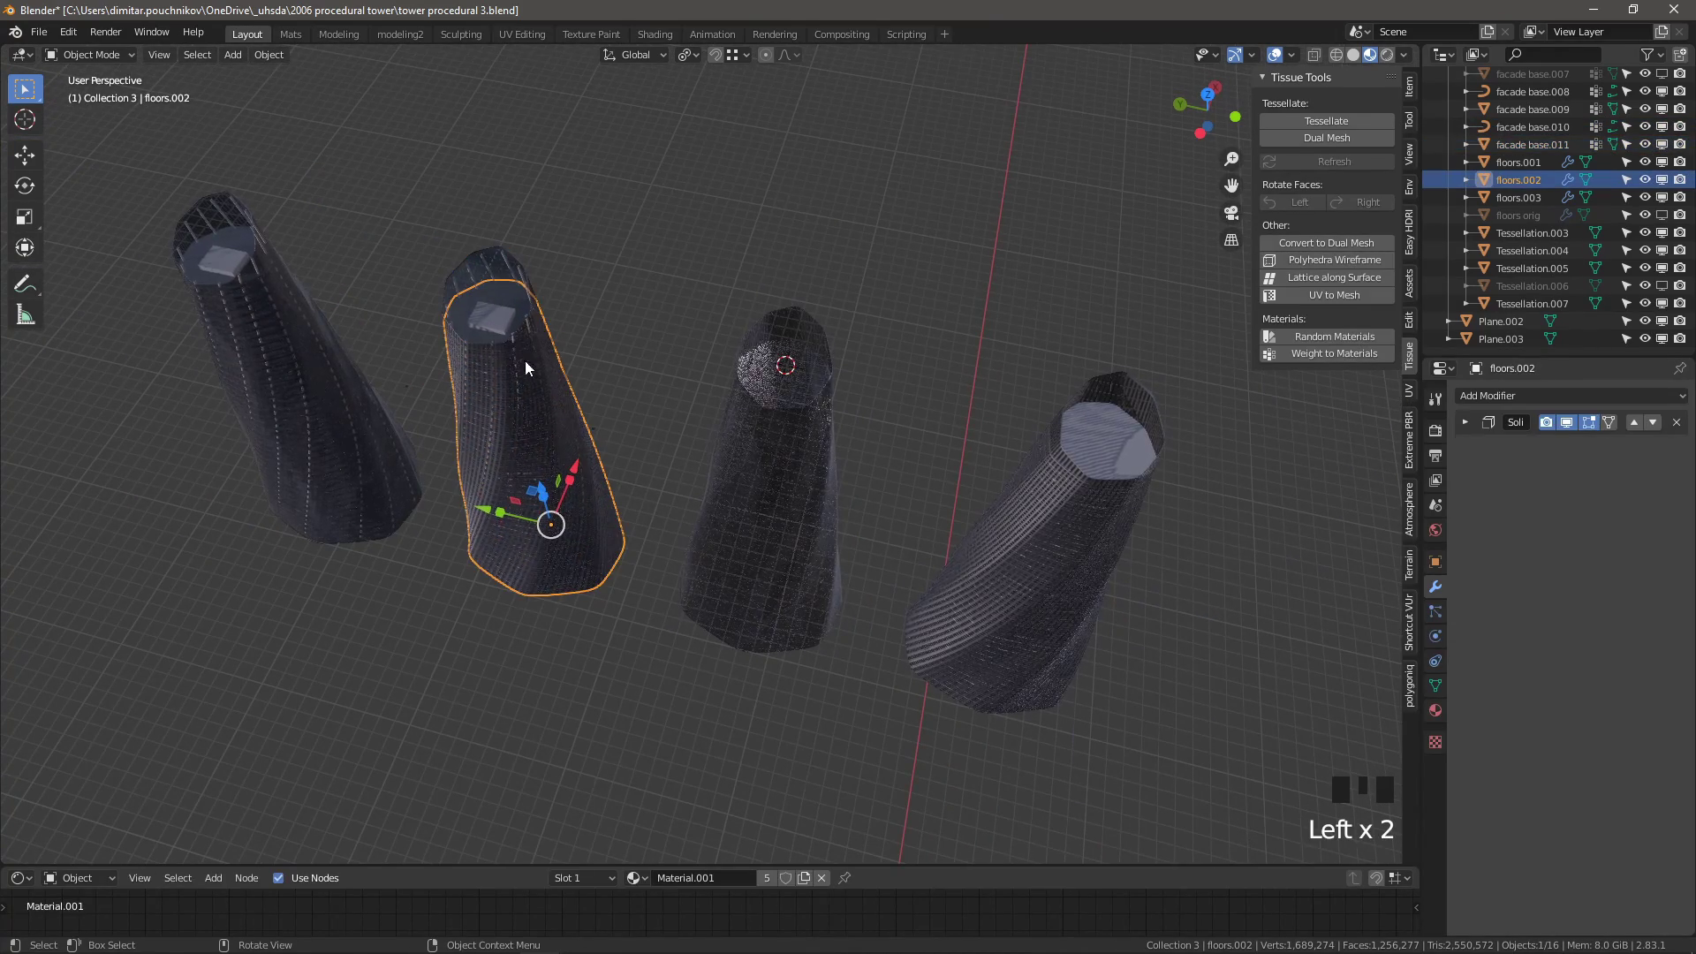
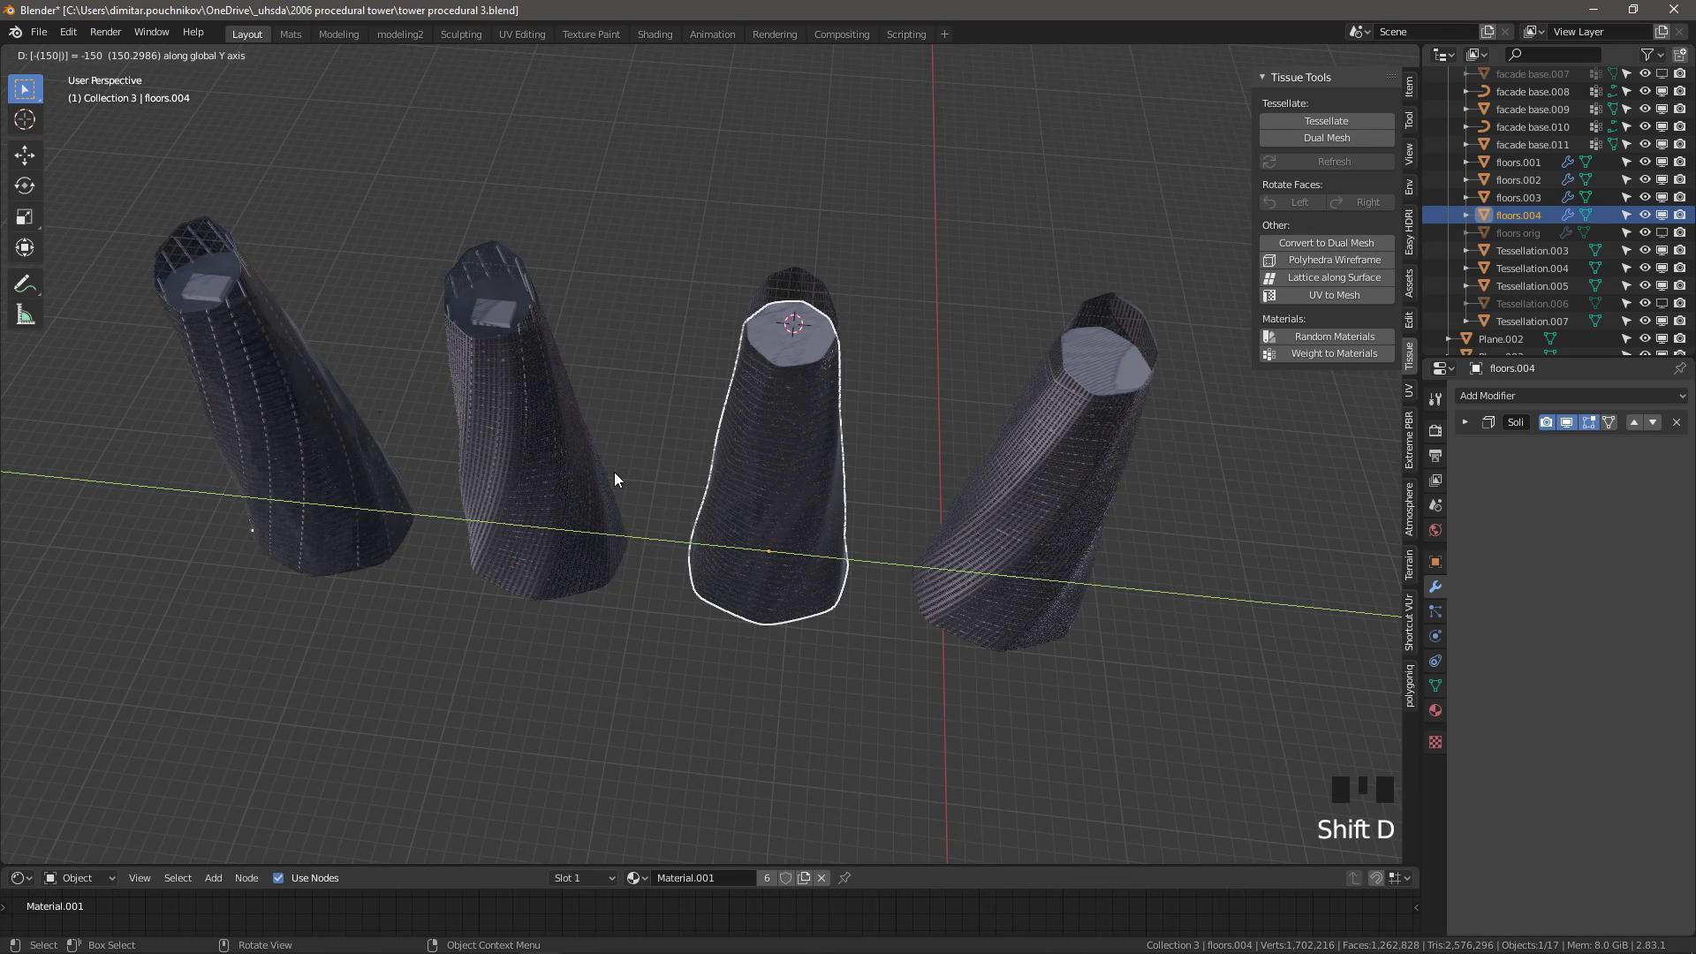
left_click(496, 254)
Duplicate the diagrid facade base into the third tower and shift it along Y
left_click(503, 259)
key("shift+d")
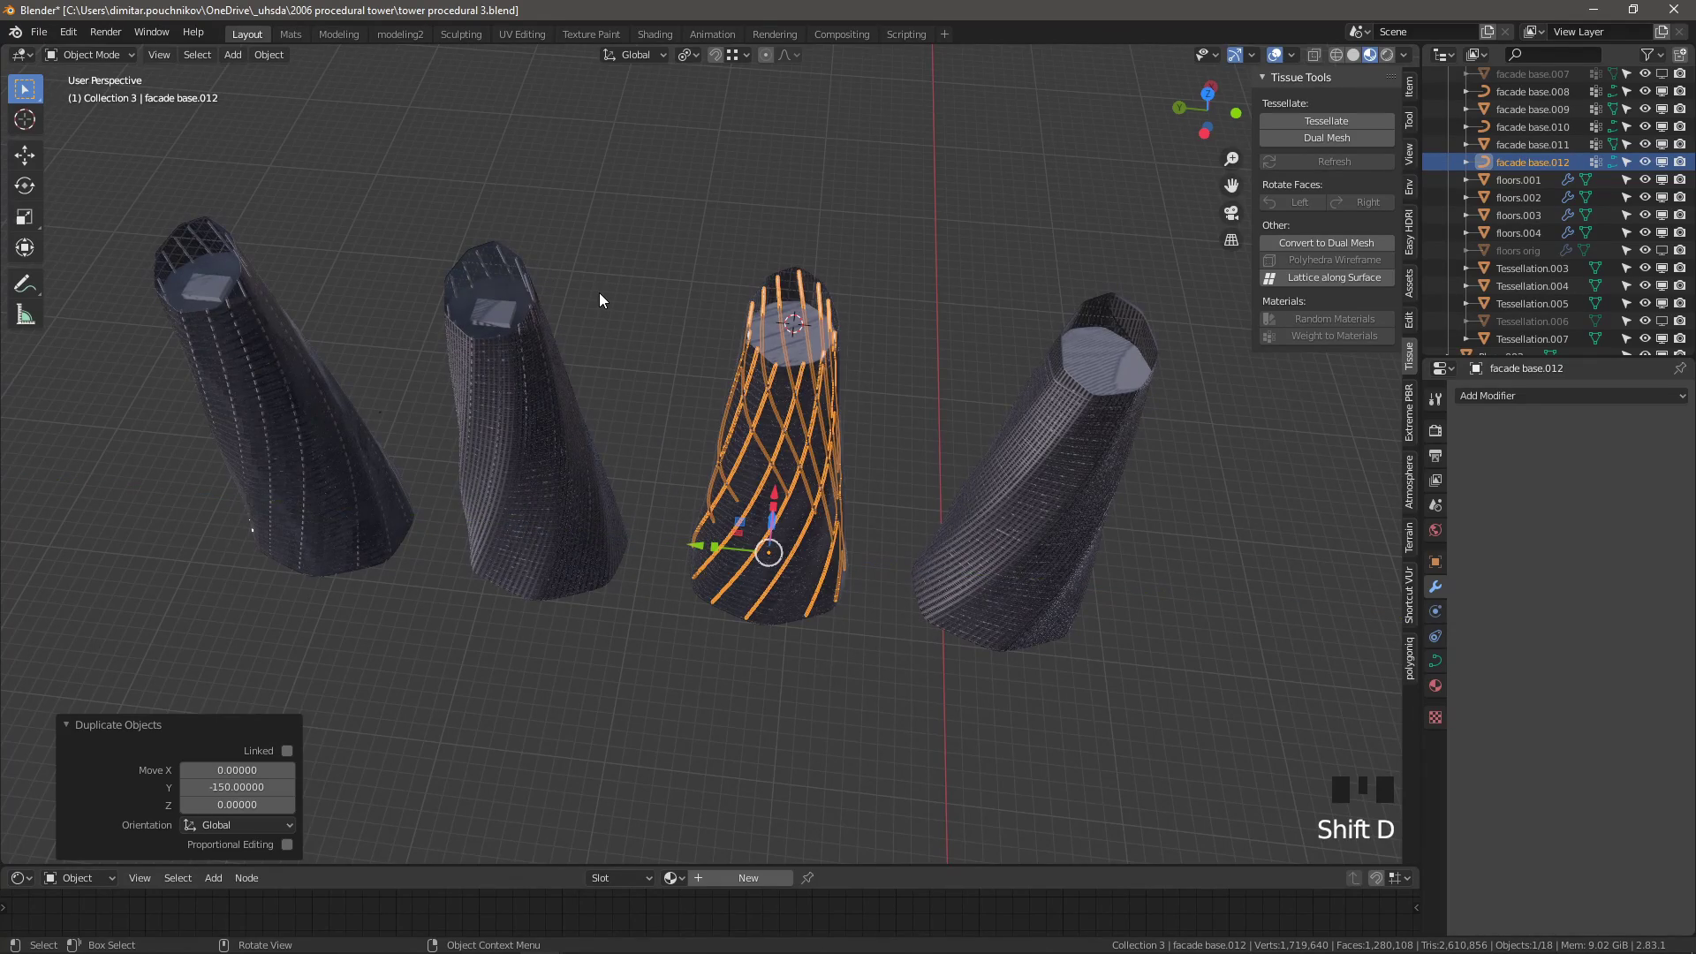
key("shift+r")
left_click_drag(701, 645, 640, 552)
scroll("down", 3)
left_click_drag(616, 458, 649, 501)
scroll("up", 3)
left_click_drag(634, 577, 534, 805)
Move the remaining tower's facade objects along the row so four variants stand side by side
left_click(534, 806)
scroll("down", 3)
left_click(498, 593)
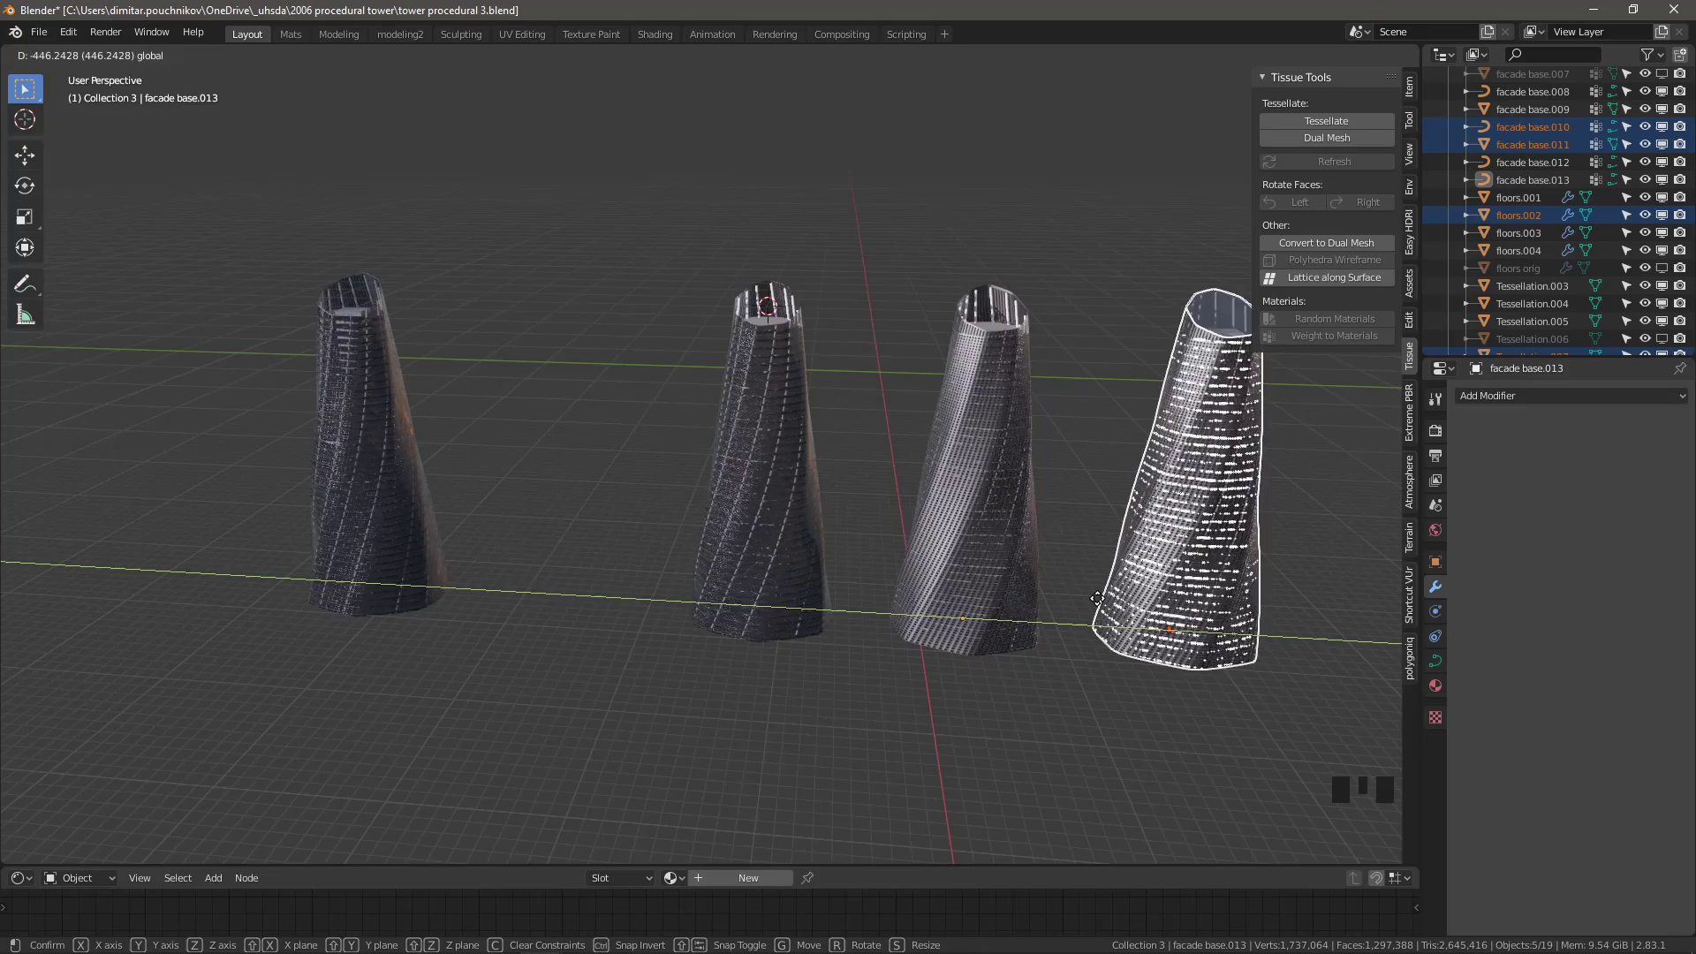
left_click(449, 213)
left_click(329, 576)
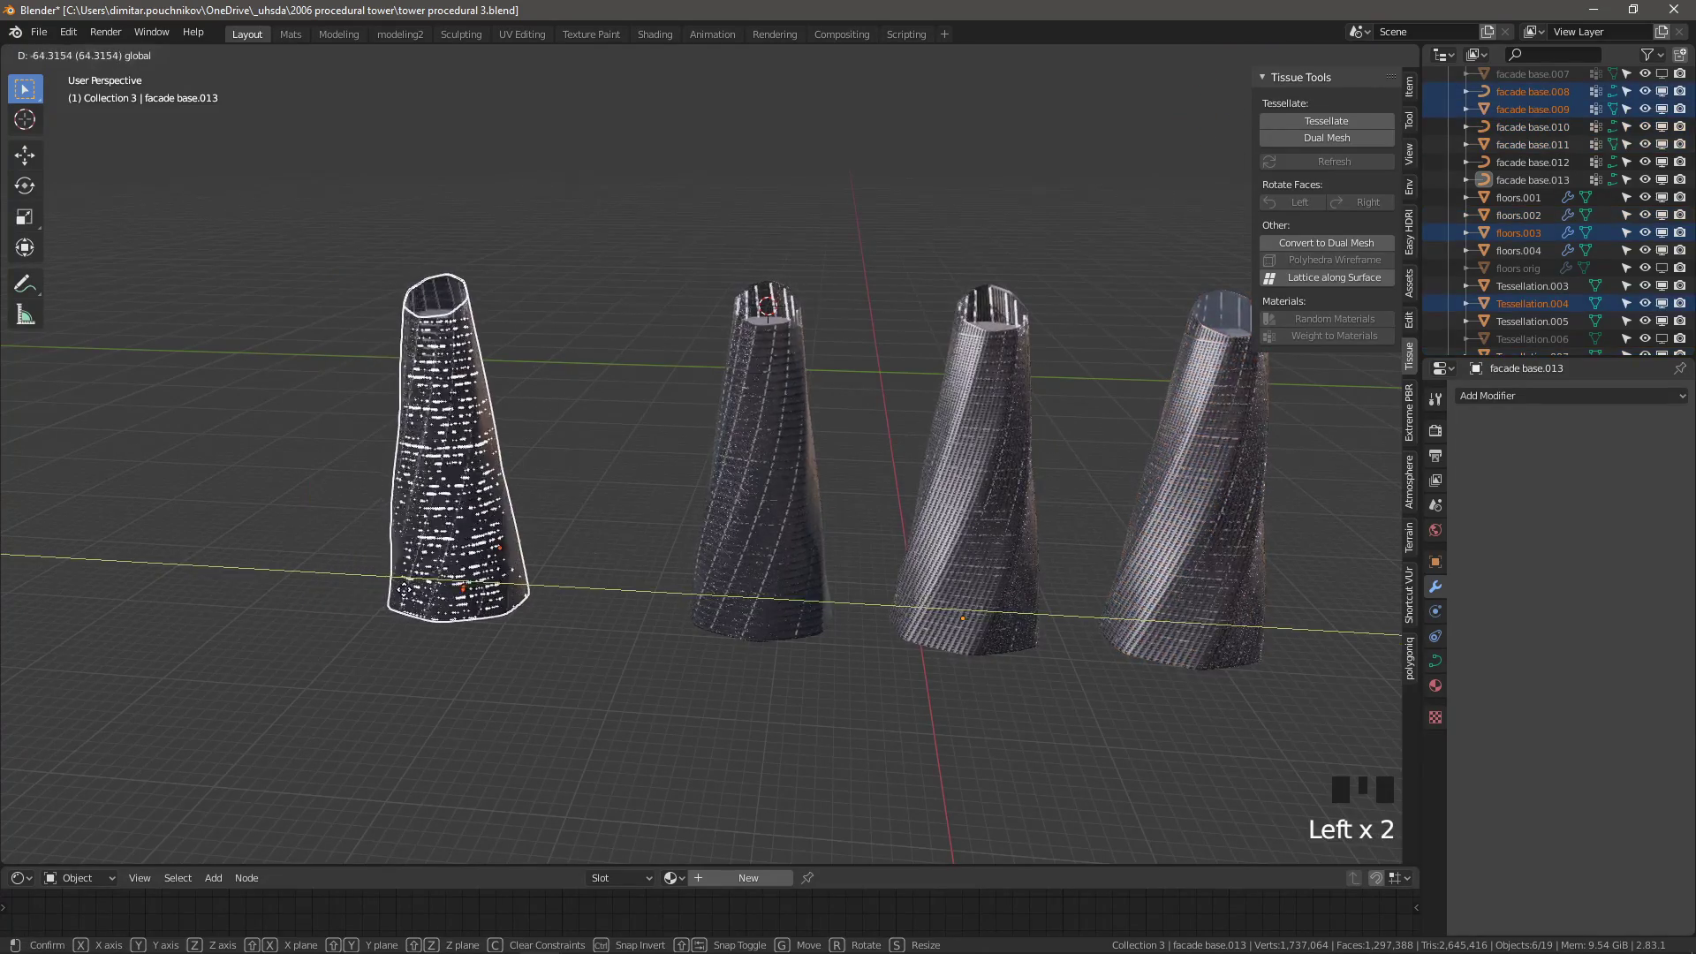
scroll("up", 3)
left_click(694, 634)
scroll("down", 3)
Add a large Plane mesh under the towers and lower its material Roughness to about 0.234
left_click_drag(616, 573, 599, 531)
key("shift+a")
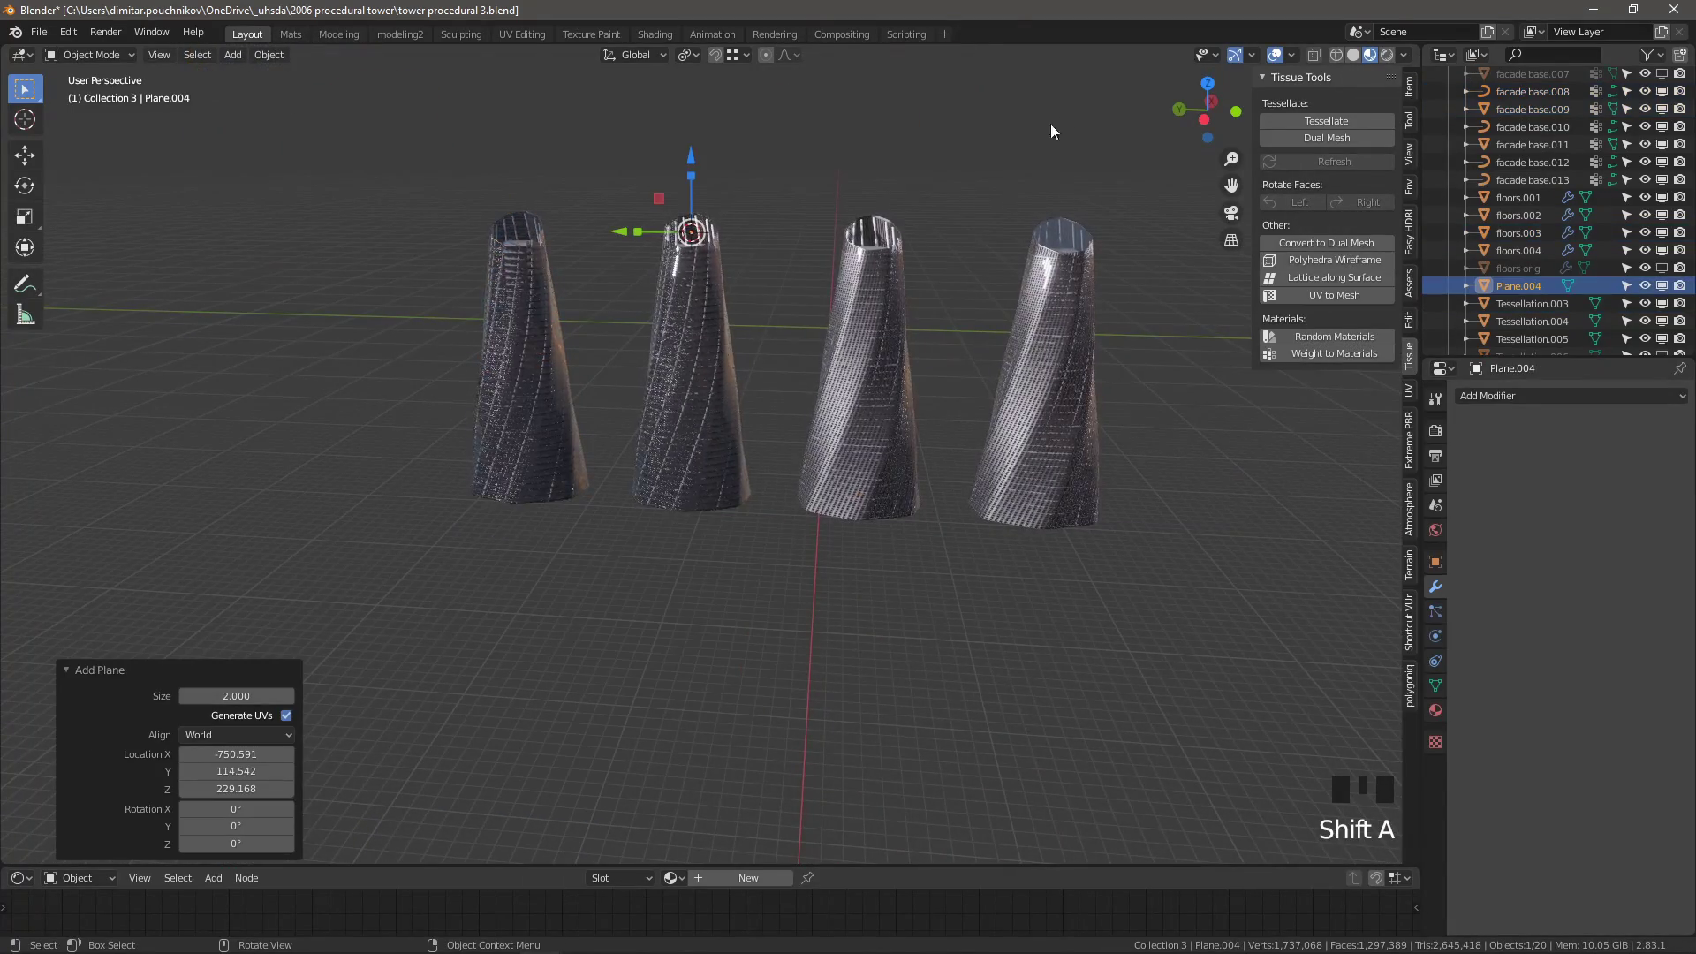
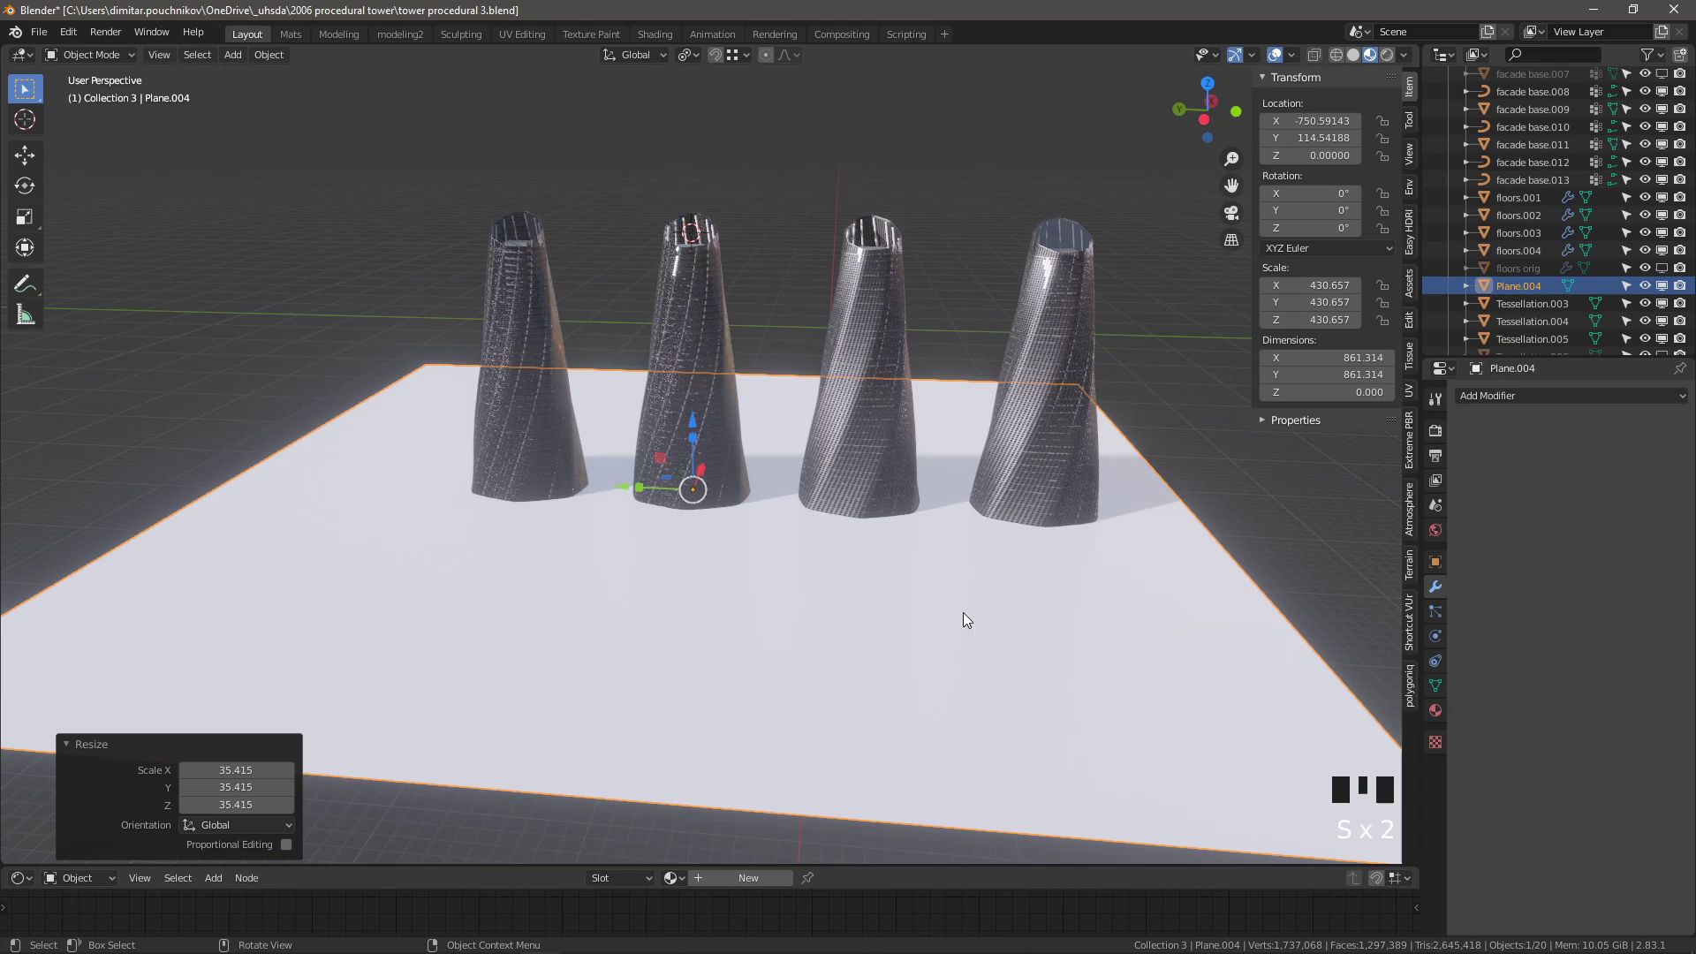
left_click(1442, 712)
left_click_drag(1524, 458, 1622, 636)
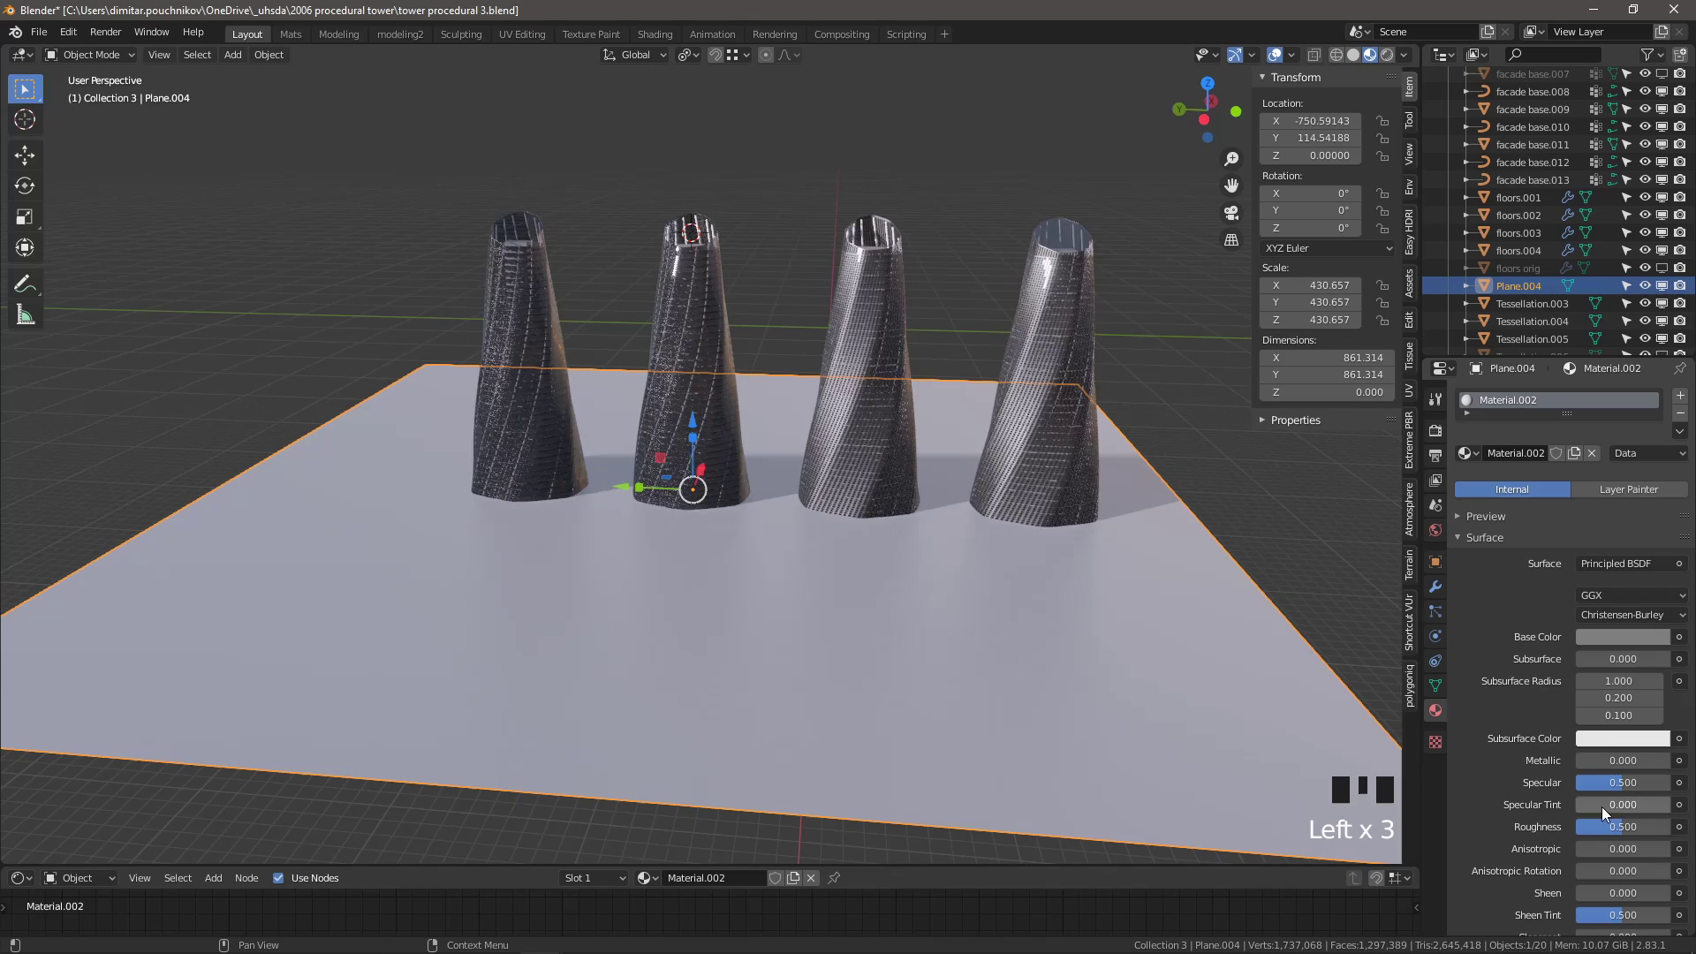
scroll("down", 3)
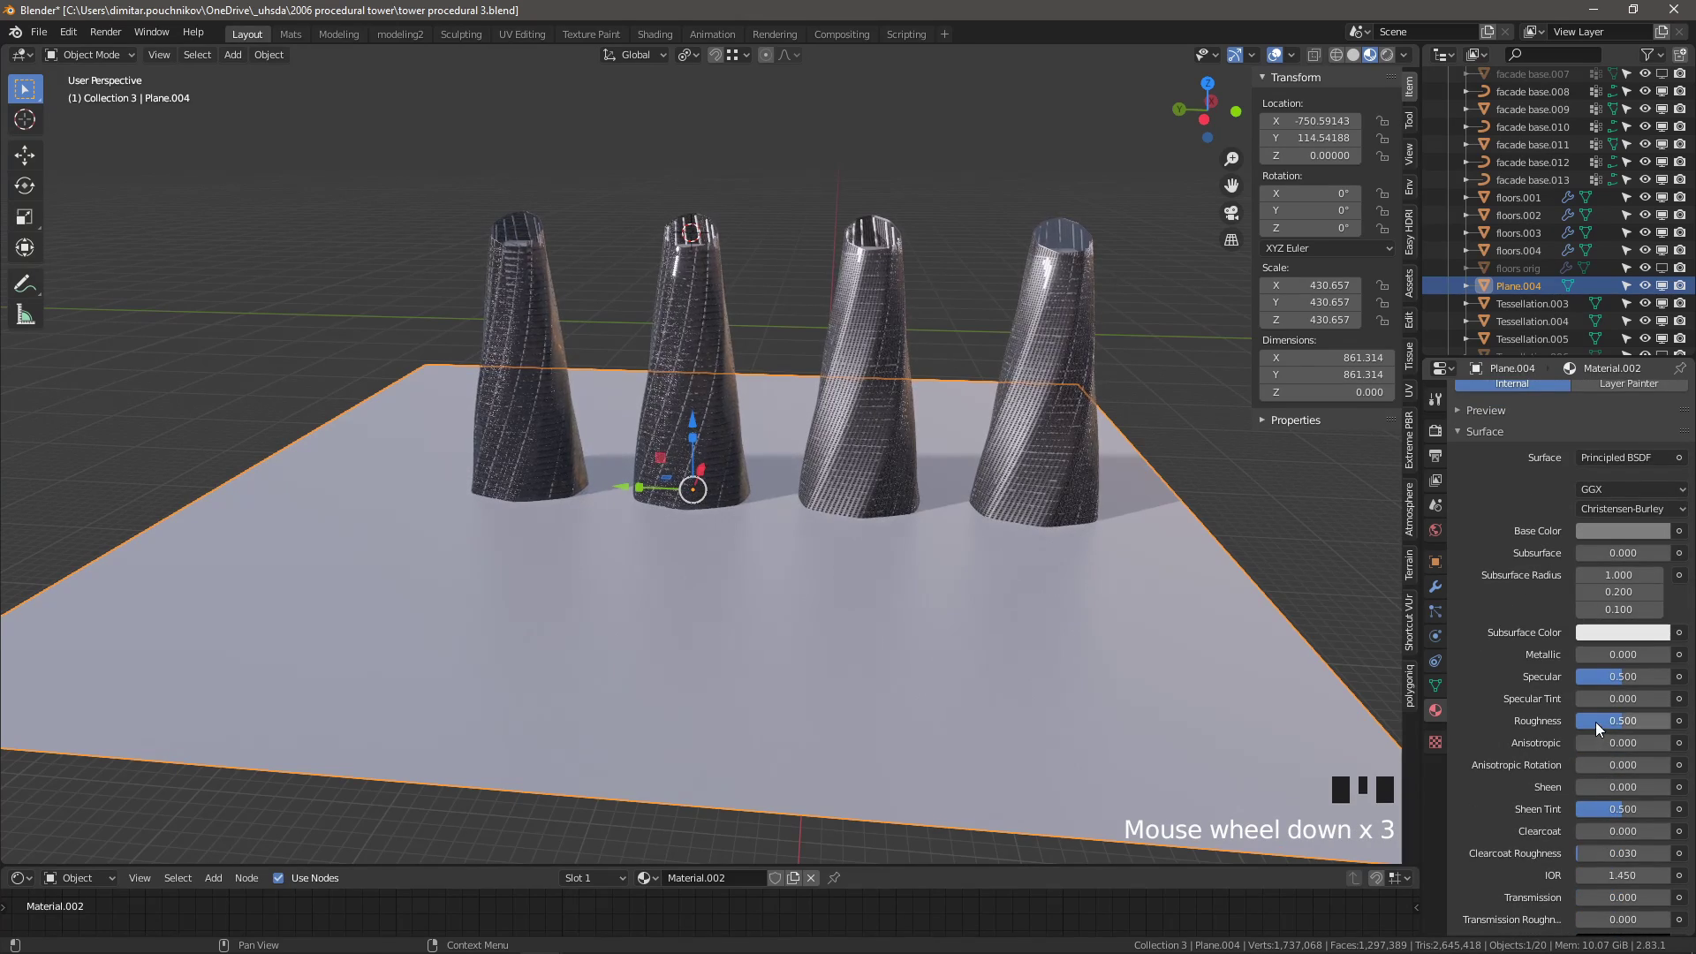
left_click_drag(1623, 722, 1612, 529)
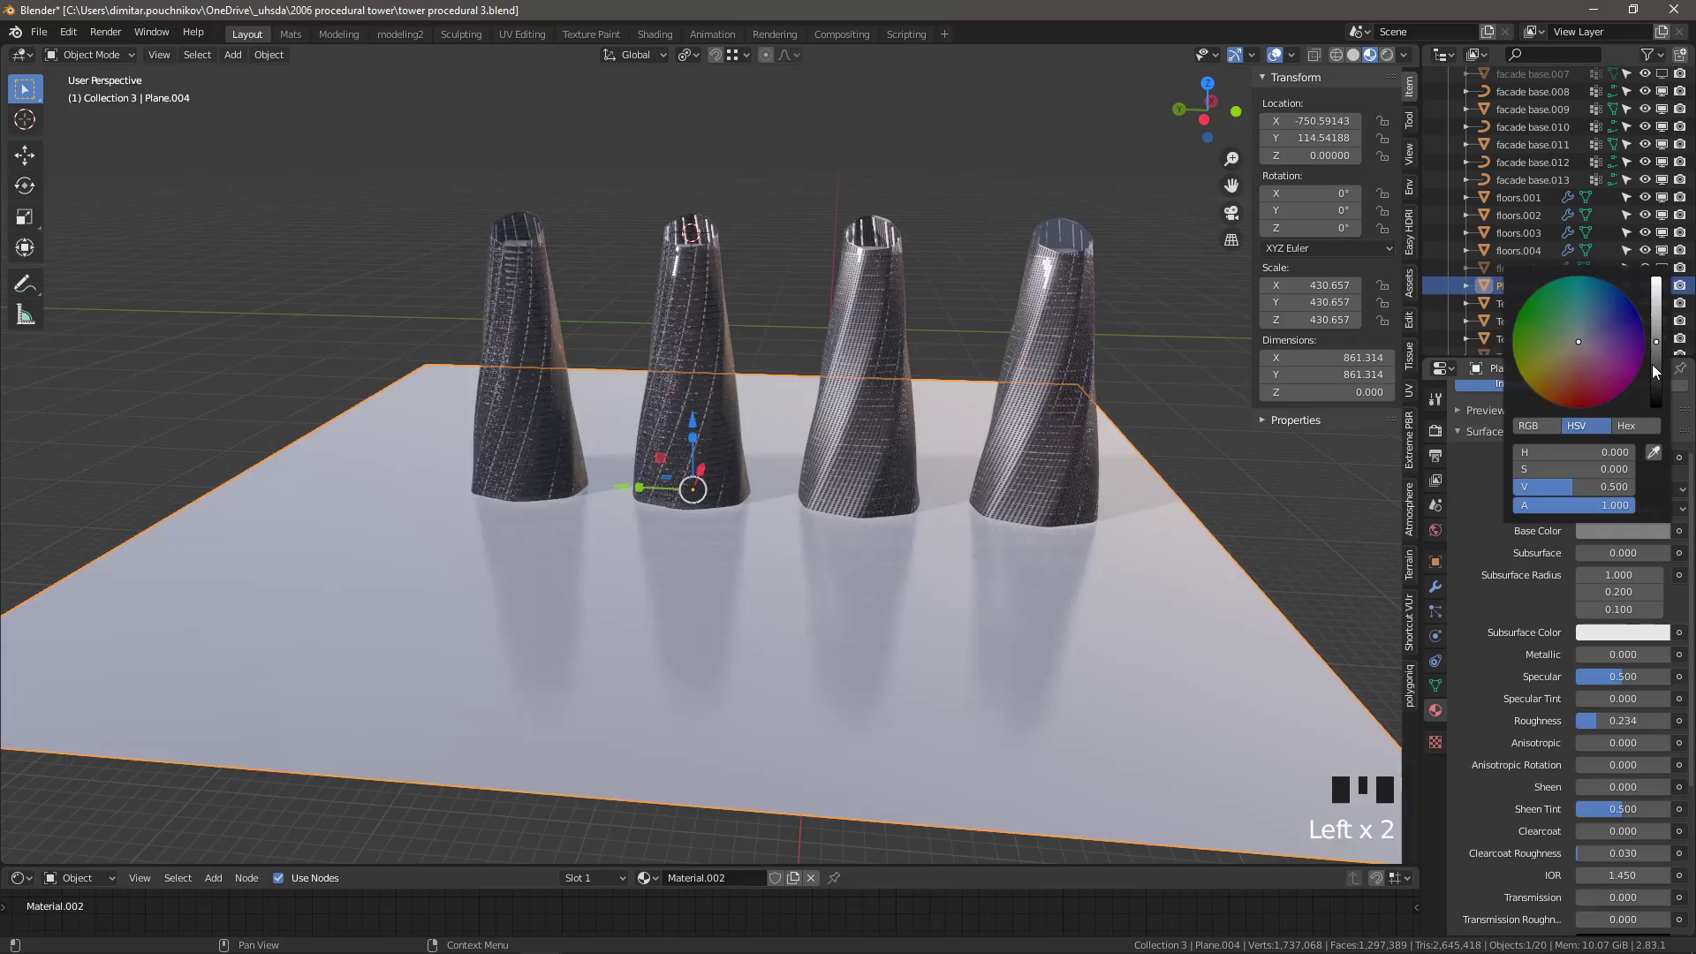
scroll("up", 3)
scroll("up", 3)
Preview the scene in rendered shading and orbit to check the ground reflections at the tower bases
left_click_drag(916, 597, 897, 590)
scroll("down", 3)
key("alt+a")
scroll("down", 3)
left_click_drag(771, 662, 671, 519)
scroll("up", 3)
left_click_drag(536, 585, 784, 456)
scroll("up", 3)
Hide Collection 3 and show Collection 4's four tower variants, orbiting to view them
left_click_drag(697, 563, 617, 552)
scroll("down", 3)
left_click_drag(813, 509, 337, 582)
scroll("down", 3)
left_click_drag(854, 500, 696, 419)
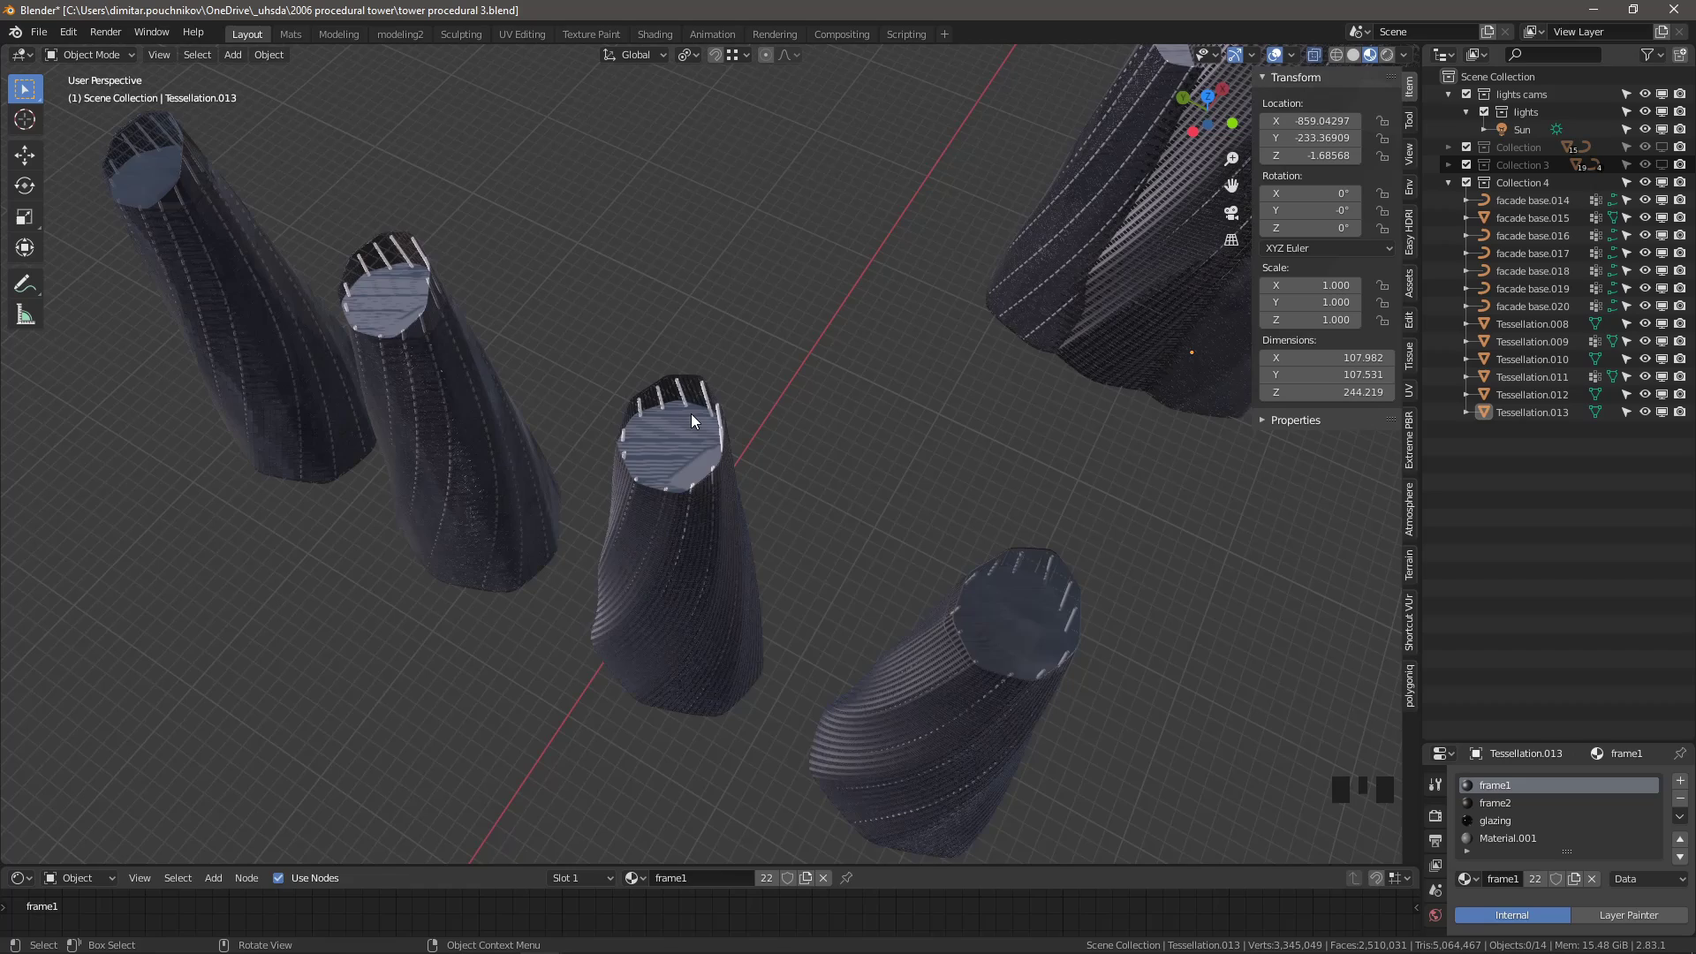